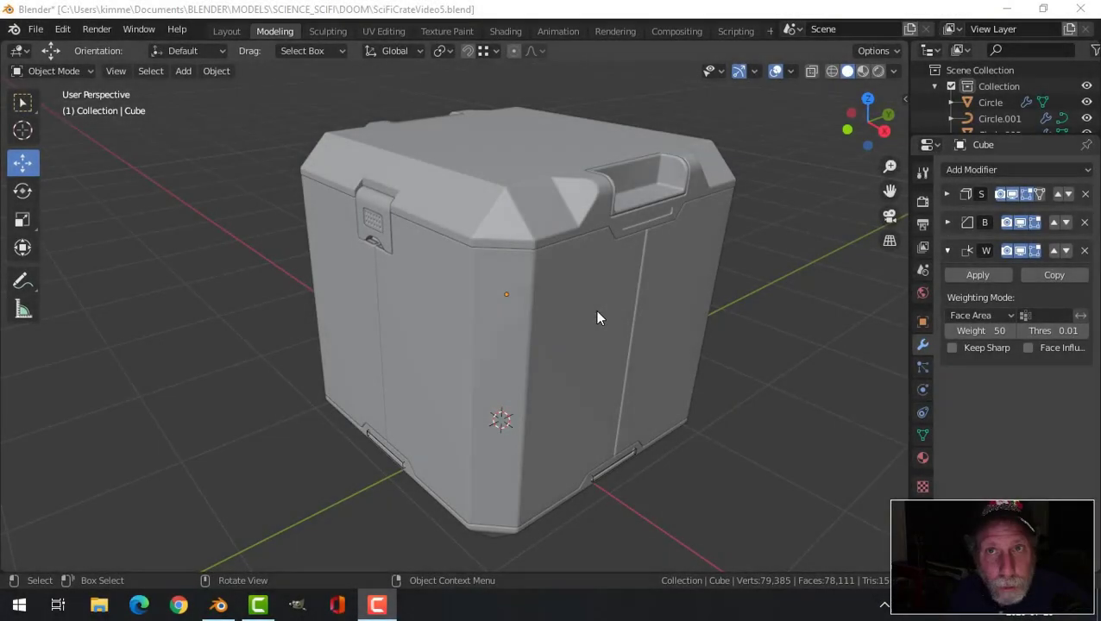
Select the lid's handle recess object and enter Edit Mode in vertex select.
middle_click(567, 363)
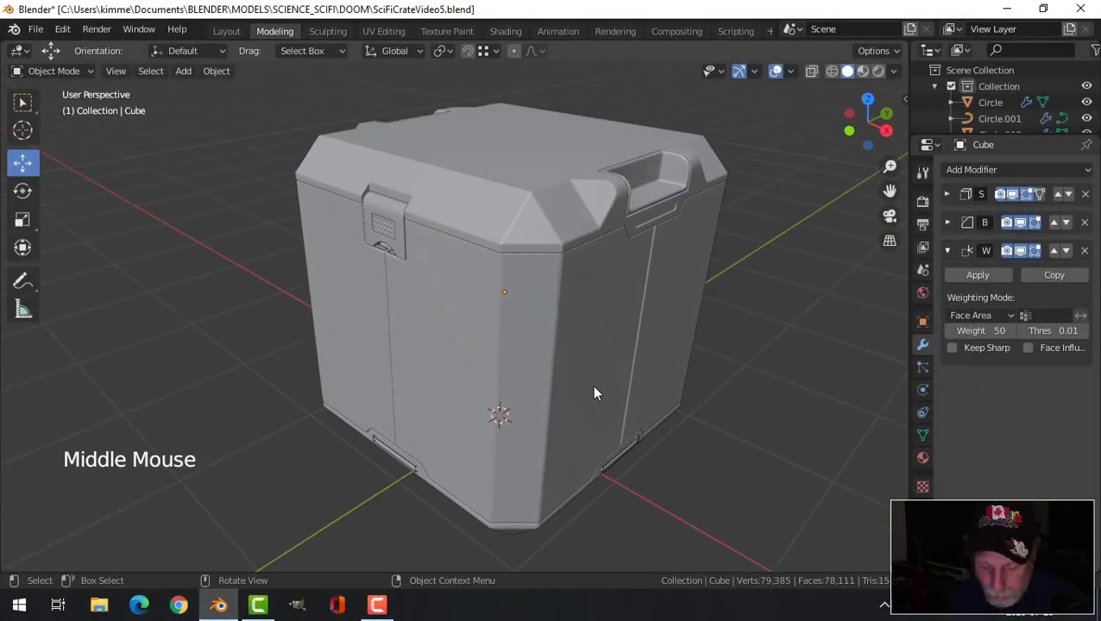
scroll(down, 3)
middle_click(629, 364)
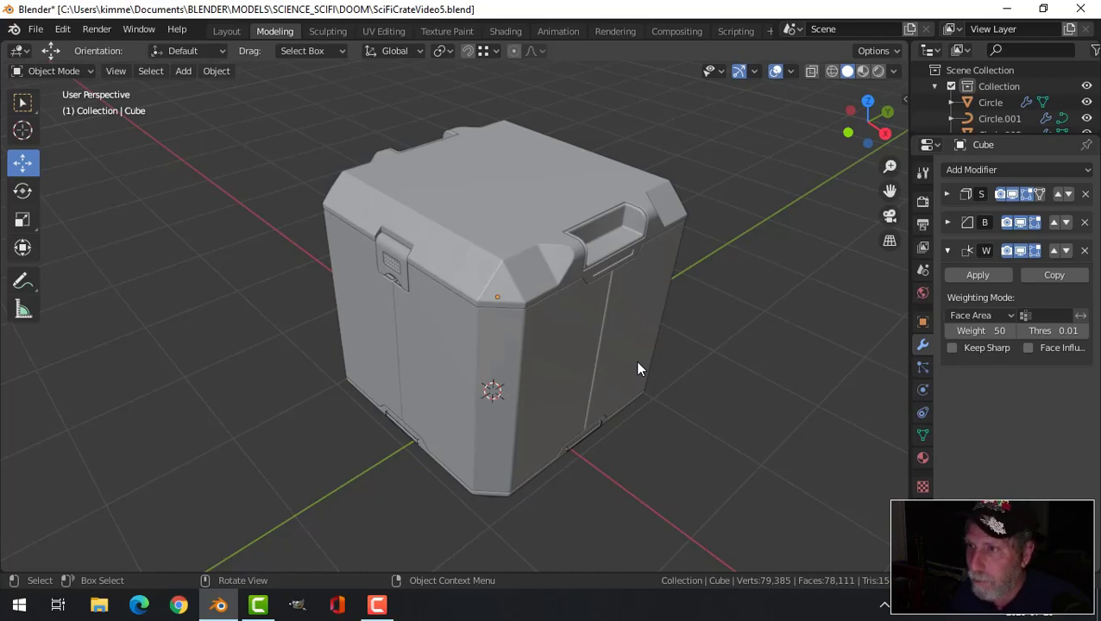
middle_click(636, 393)
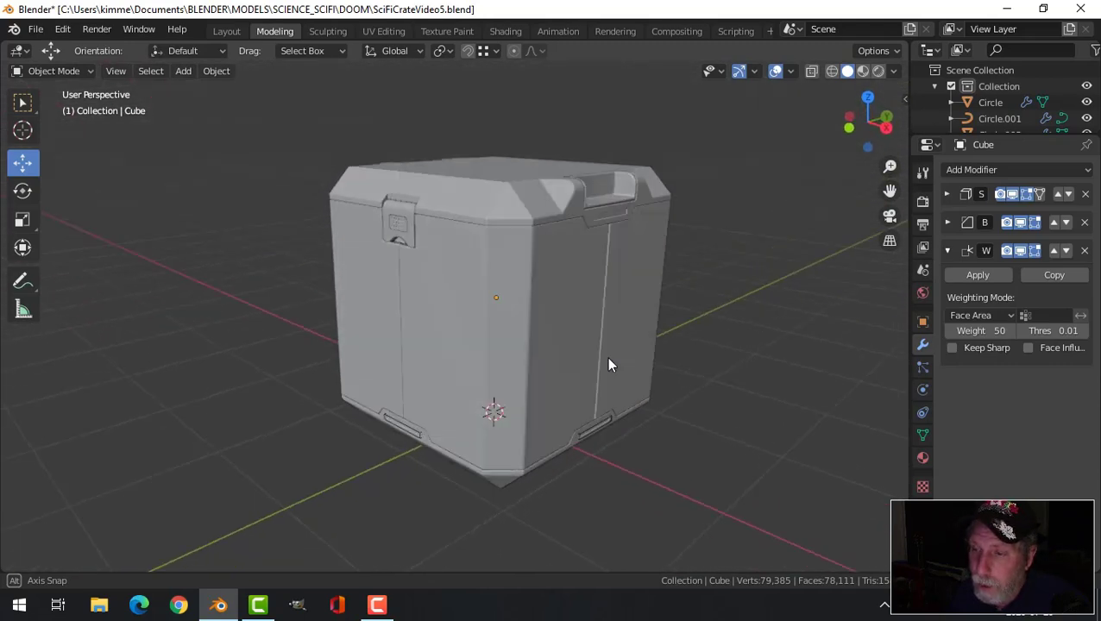
middle_click(605, 372)
middle_click(605, 350)
middle_click(587, 356)
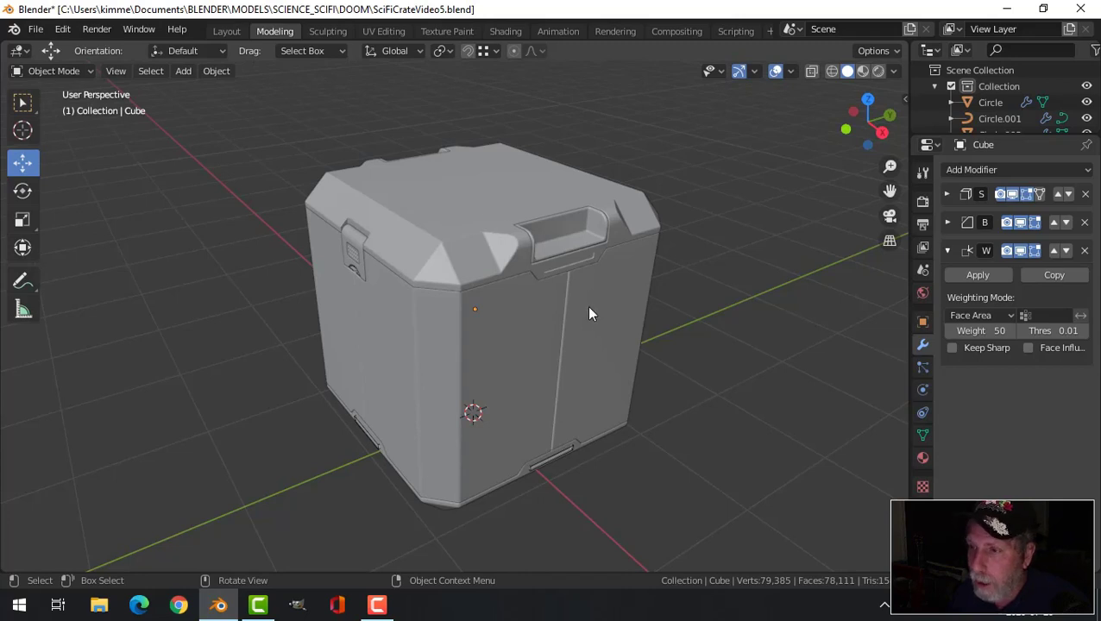
middle_click(591, 319)
middle_click(591, 306)
middle_click(577, 315)
click(570, 229)
key(`)
scroll(up, 3)
scroll(down, 3)
middle_click(623, 357)
key(Tab)
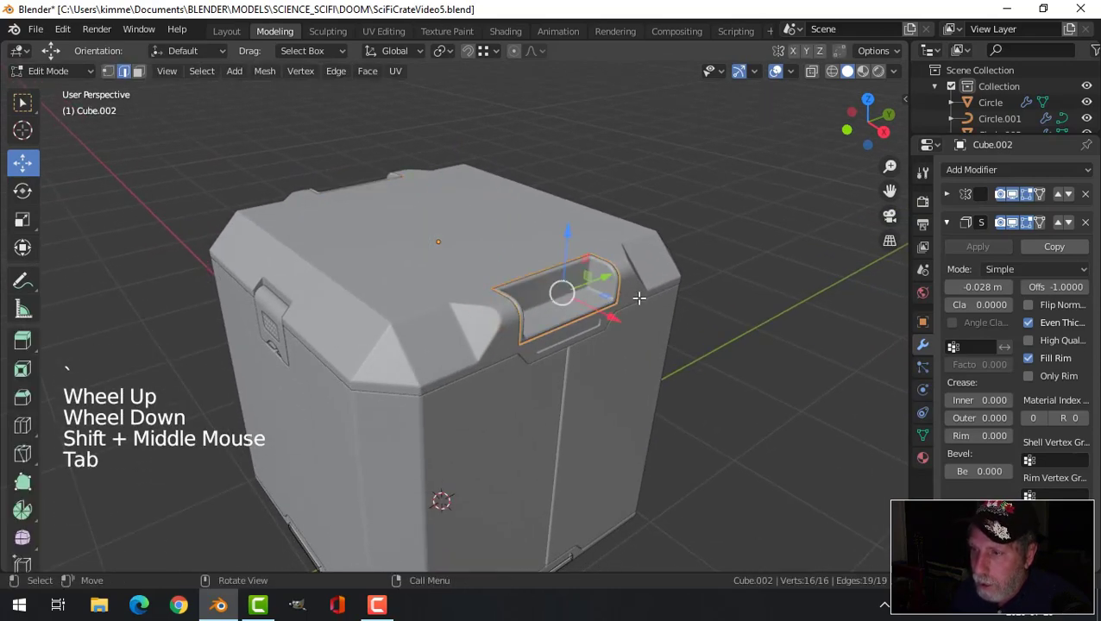
key(Tab)
key(1)
Select the curved rim edge loops of the handle recess with box select.
click(584, 296)
click(581, 286)
key(Tab)
key(1)
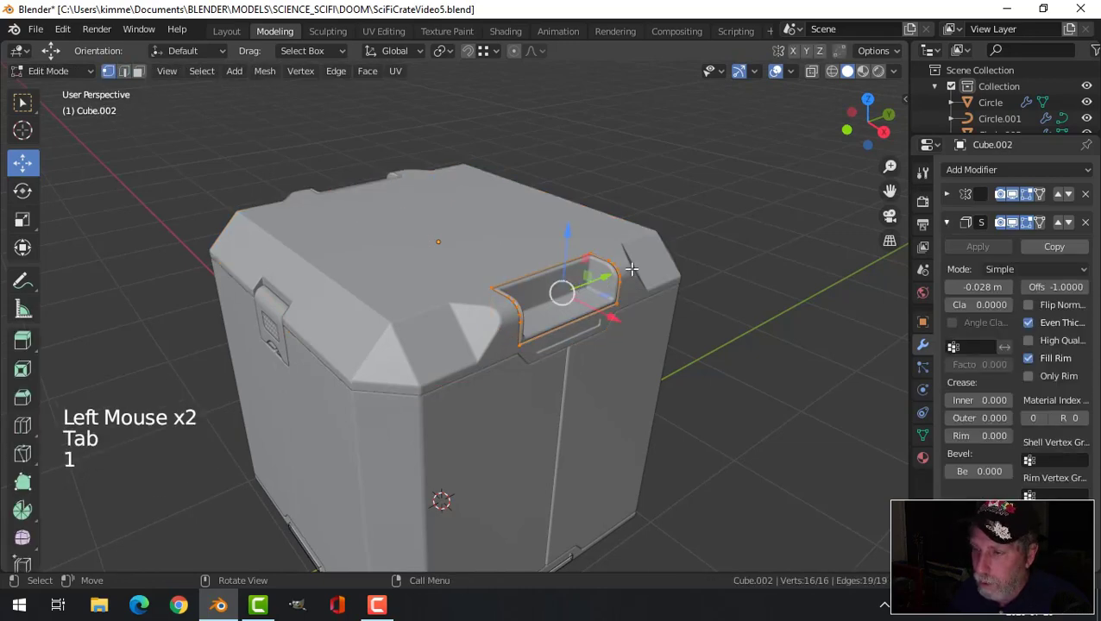
key(alt+a)
scroll(up, 3)
middle_click(646, 260)
middle_click(599, 251)
key(b)
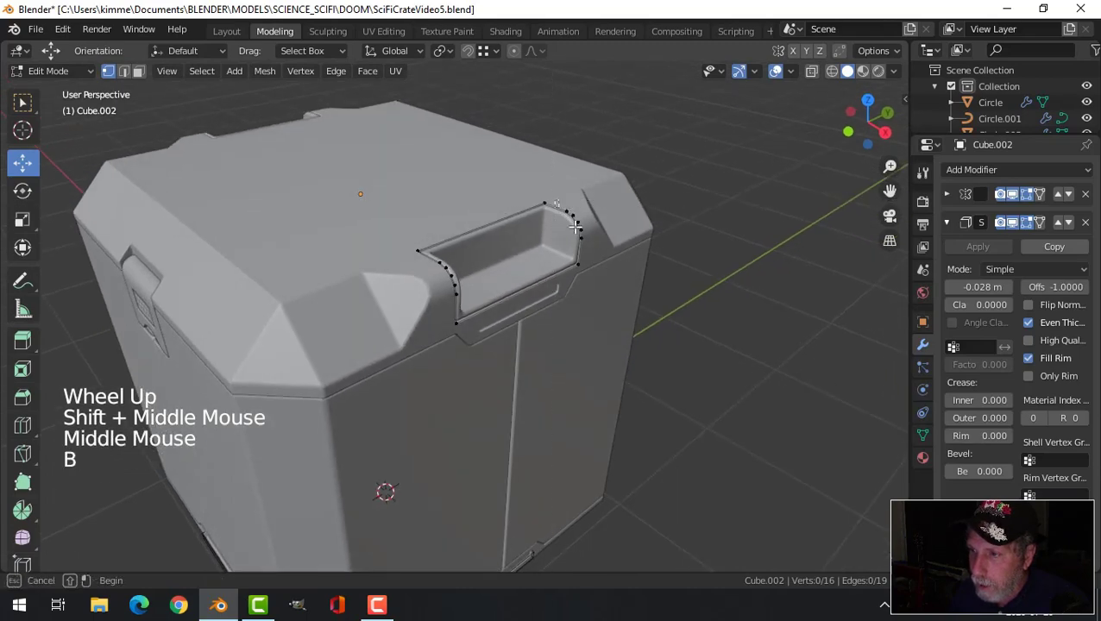
middle_click(637, 258)
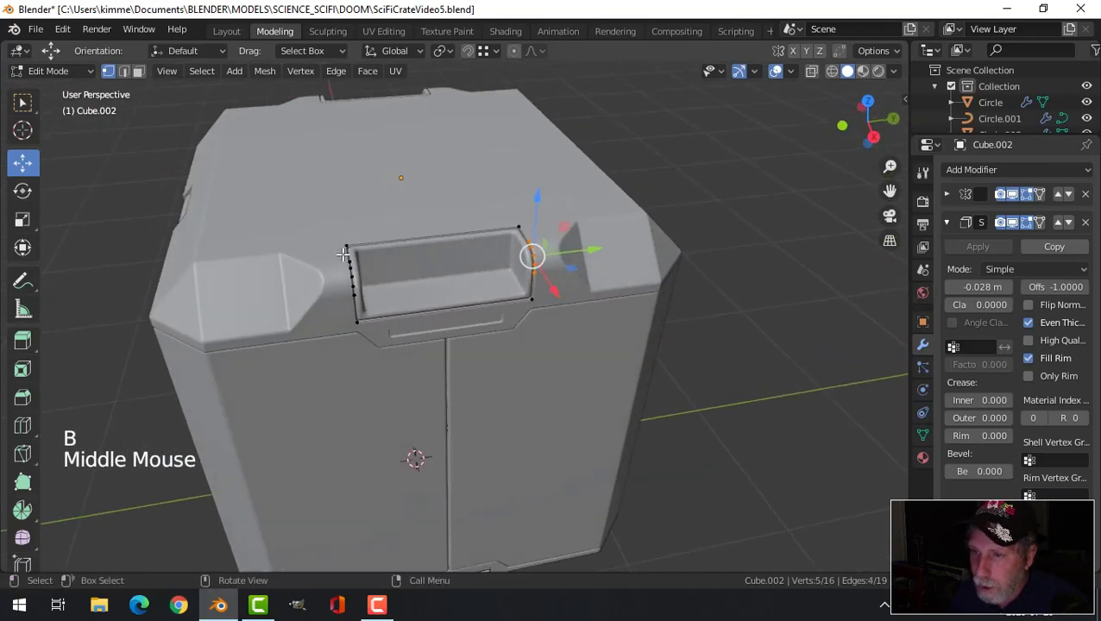
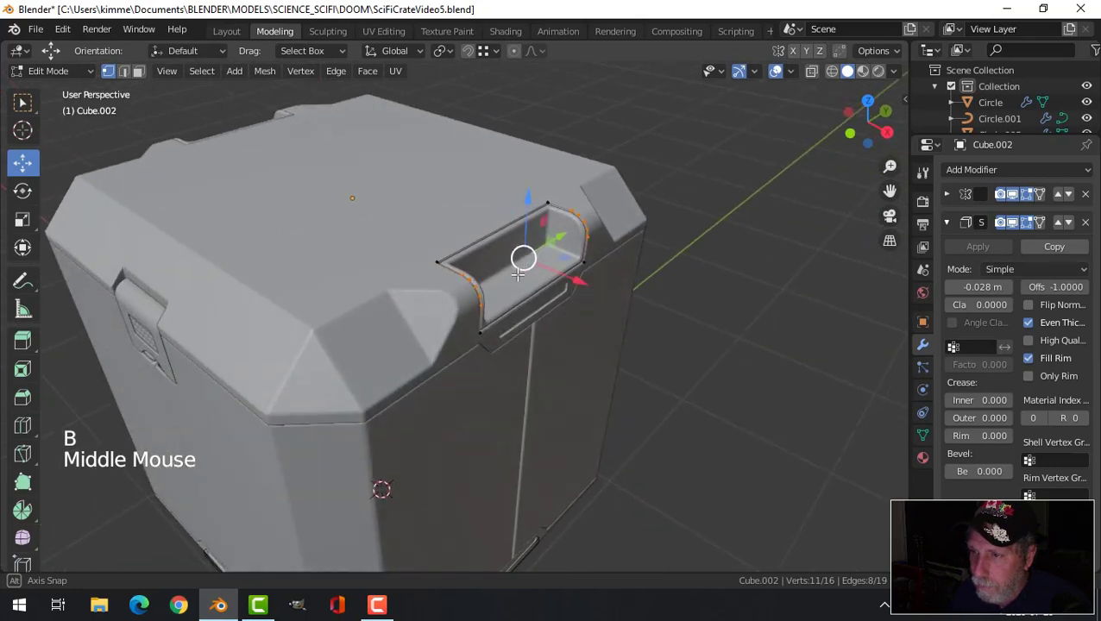
Duplicate the rim edges, separate them into new object Cube.004, and isolate it in Local View.
key(shift+d)
key(p)
key(Tab)
click(581, 234)
middle_click(643, 269)
key(shift+h)
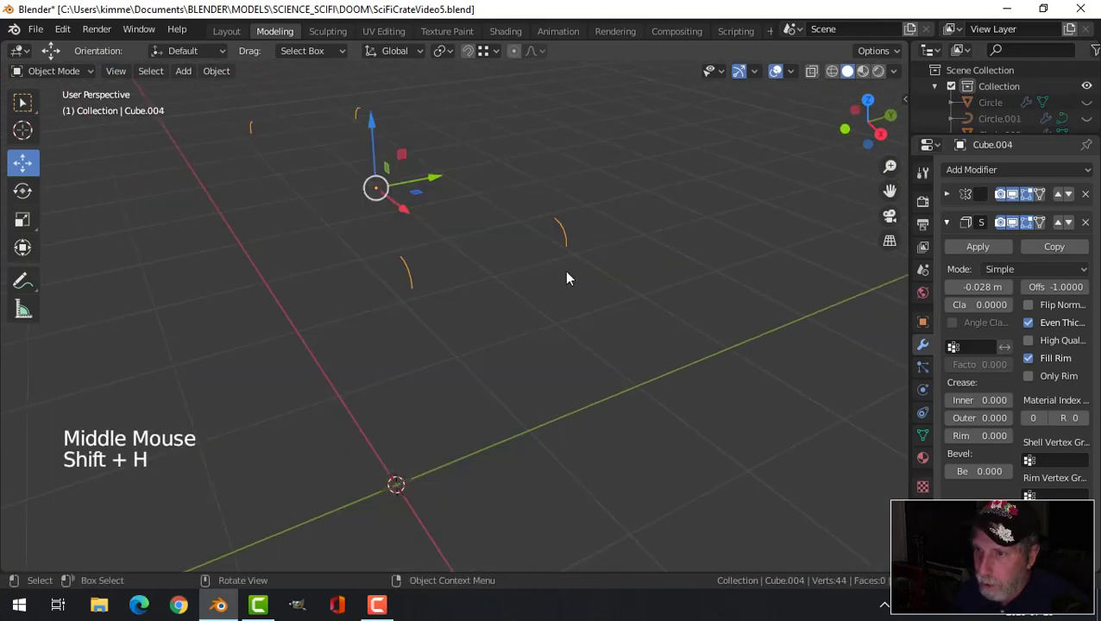
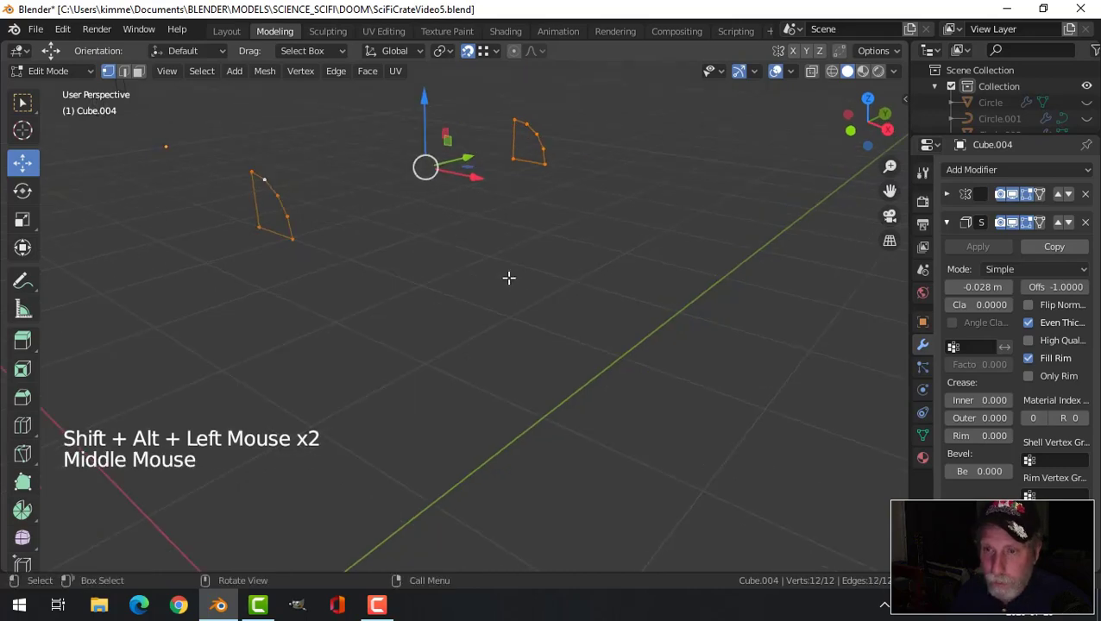
Bridge the two copied rim outline loops into a long hollow bar.
key(ctrl+e)
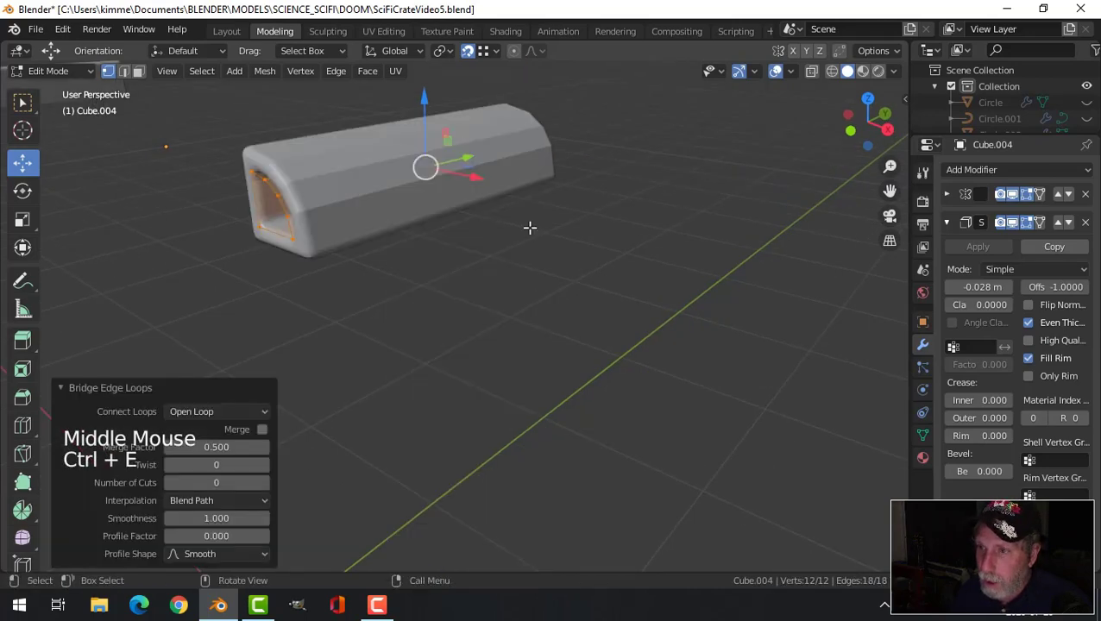
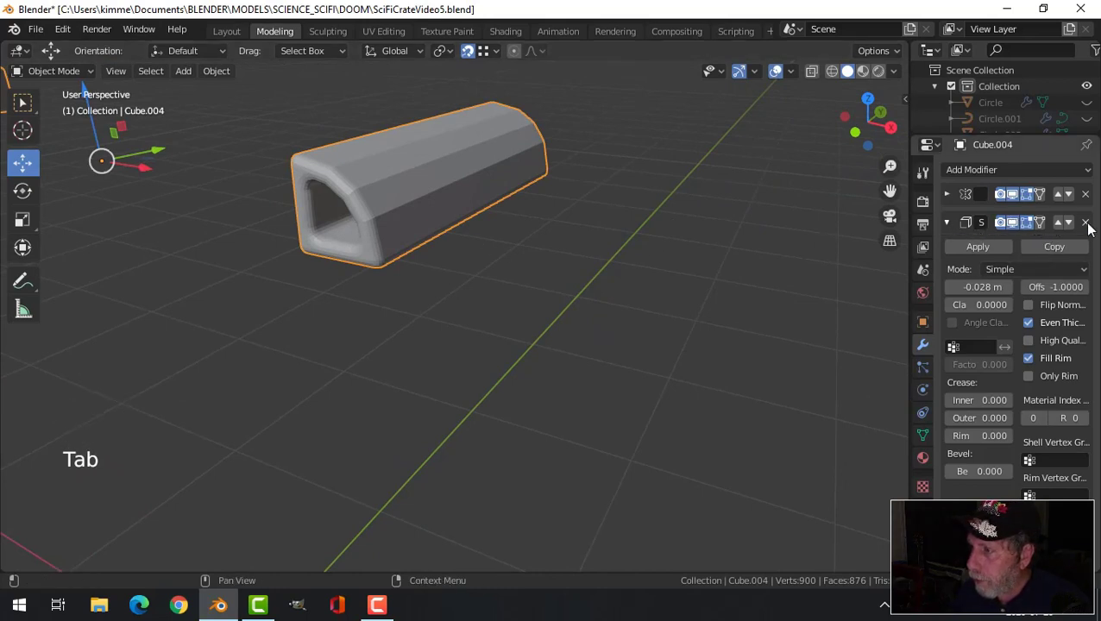
Delete the bar's Solidify modifier and set it to Shade Smooth.
click(1096, 230)
click(1094, 227)
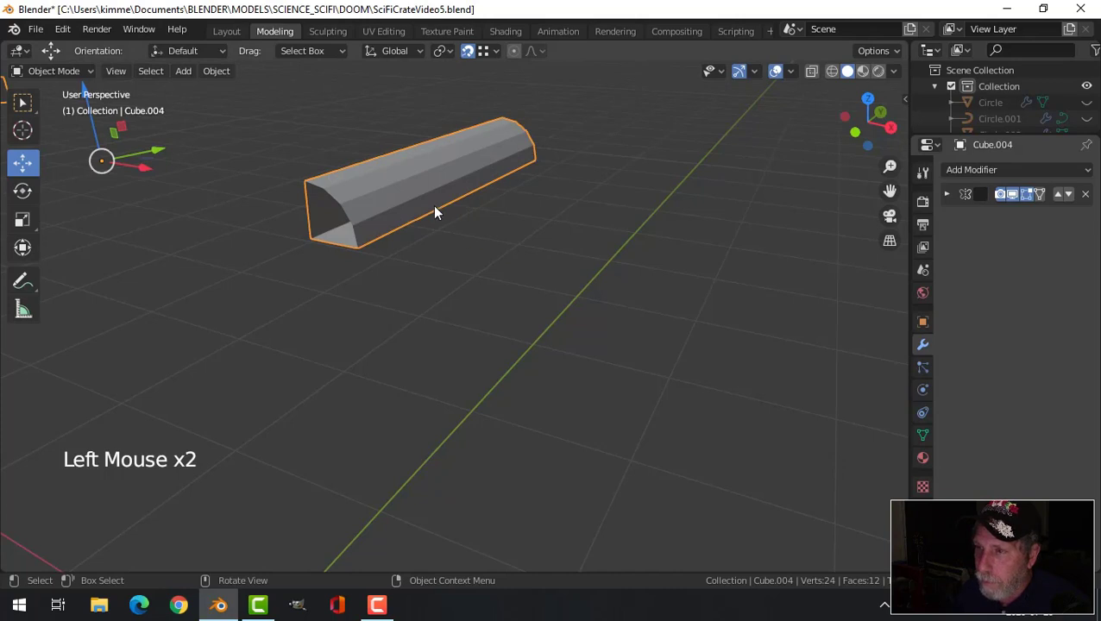
right_click(428, 177)
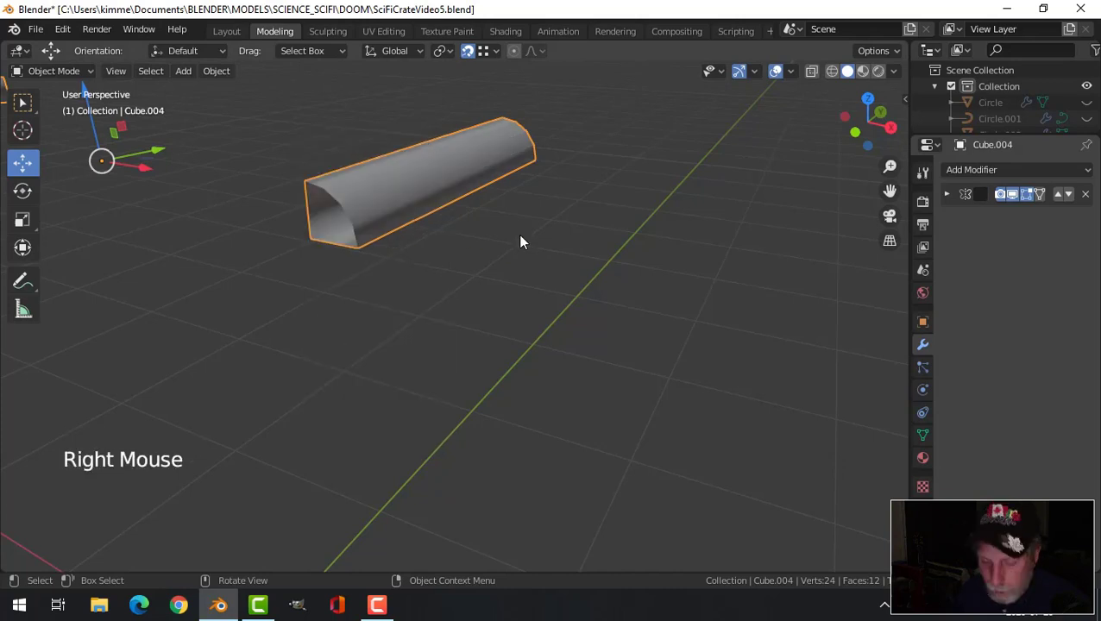
key(alt+h)
key(alt+a)
Leave Local View so the crate shows around the bar and start editing its mesh.
middle_click(536, 253)
click(477, 183)
middle_click(549, 267)
scroll(down, 3)
key(Tab)
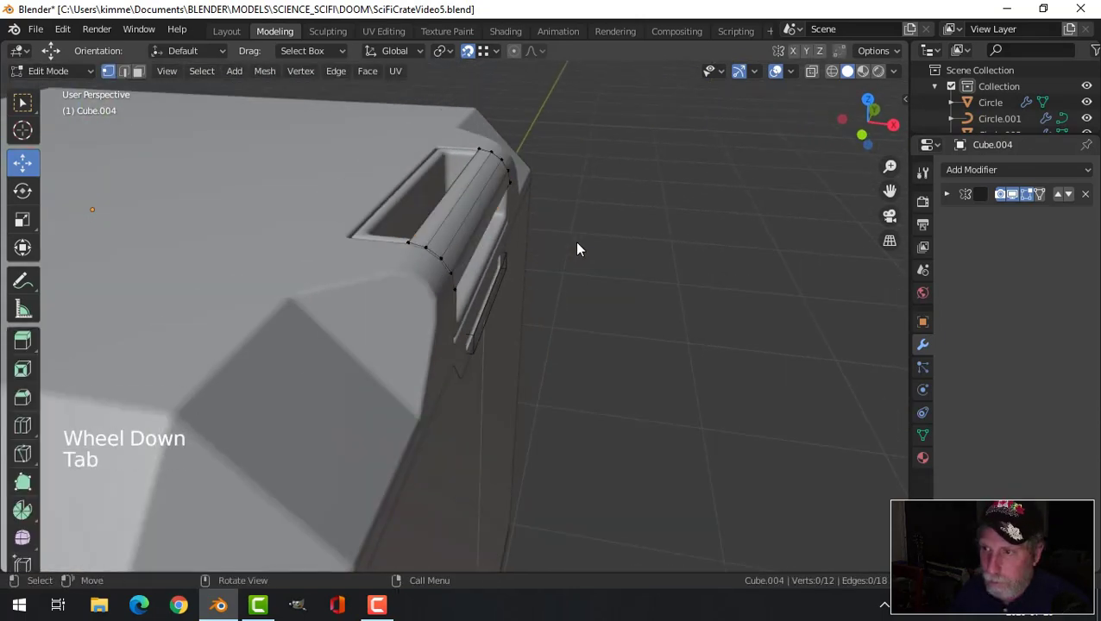
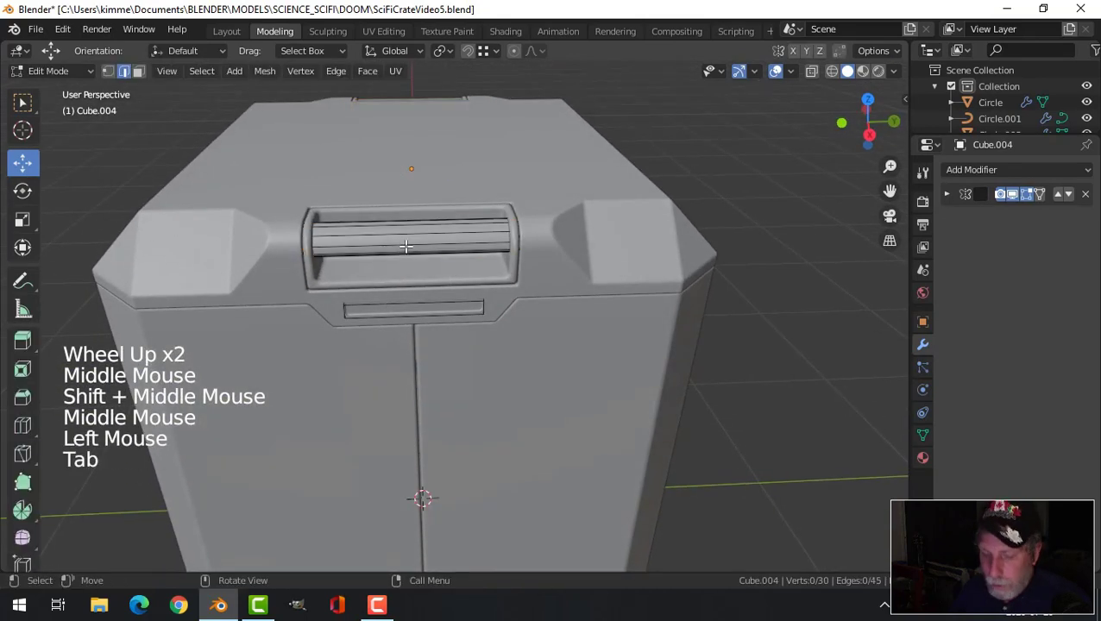
Add lengthwise loop cuts and bevel the edges around the bar's middle grip section.
key(ctrl+r)
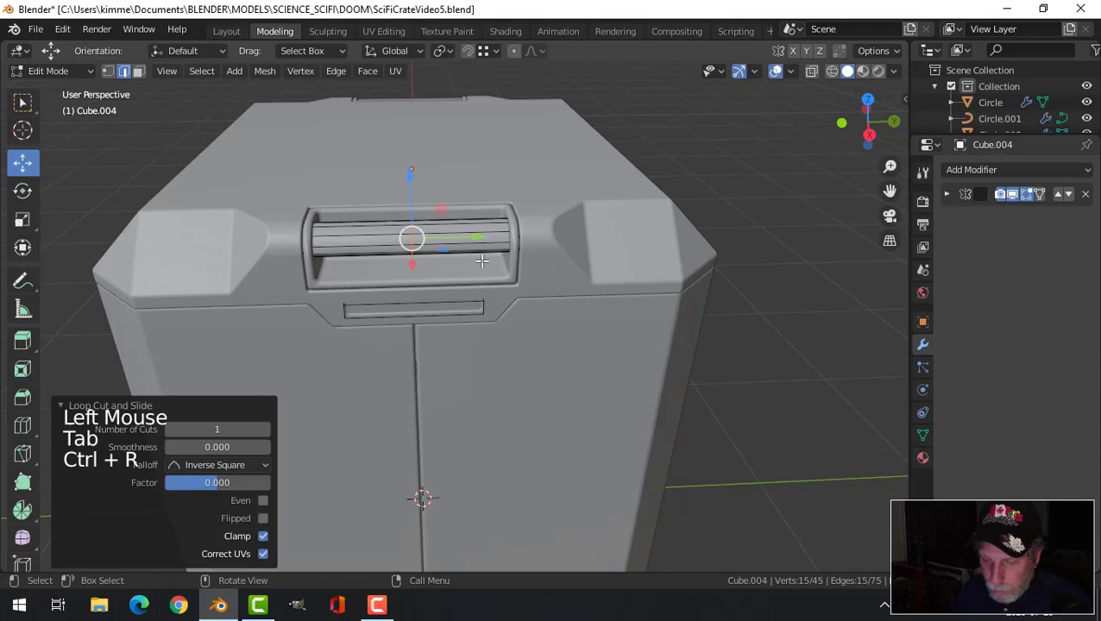
key(ctrl+b)
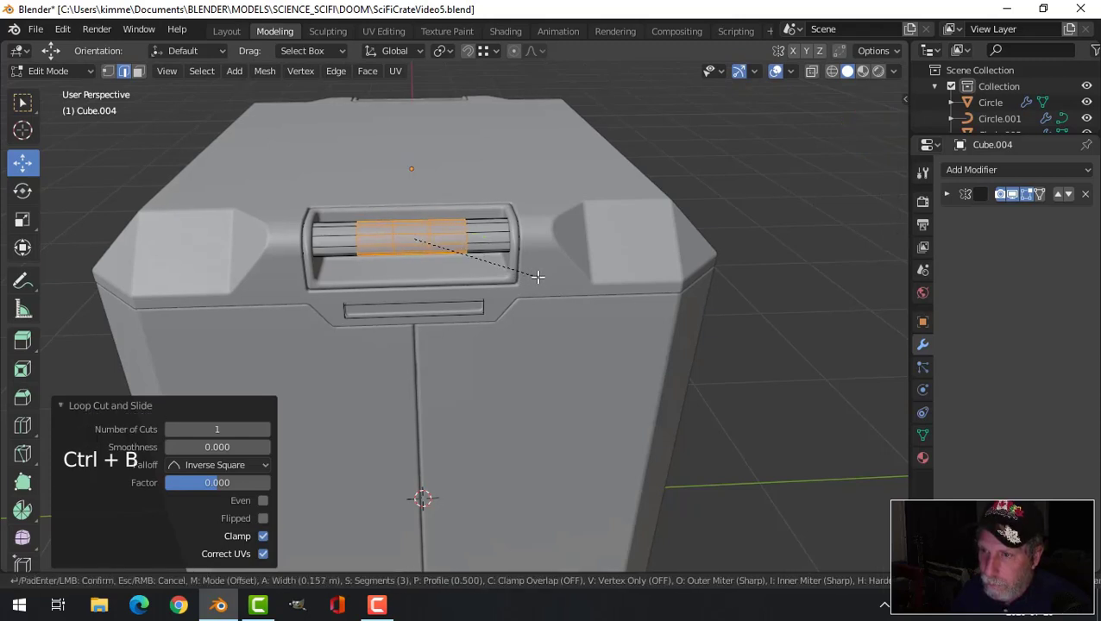
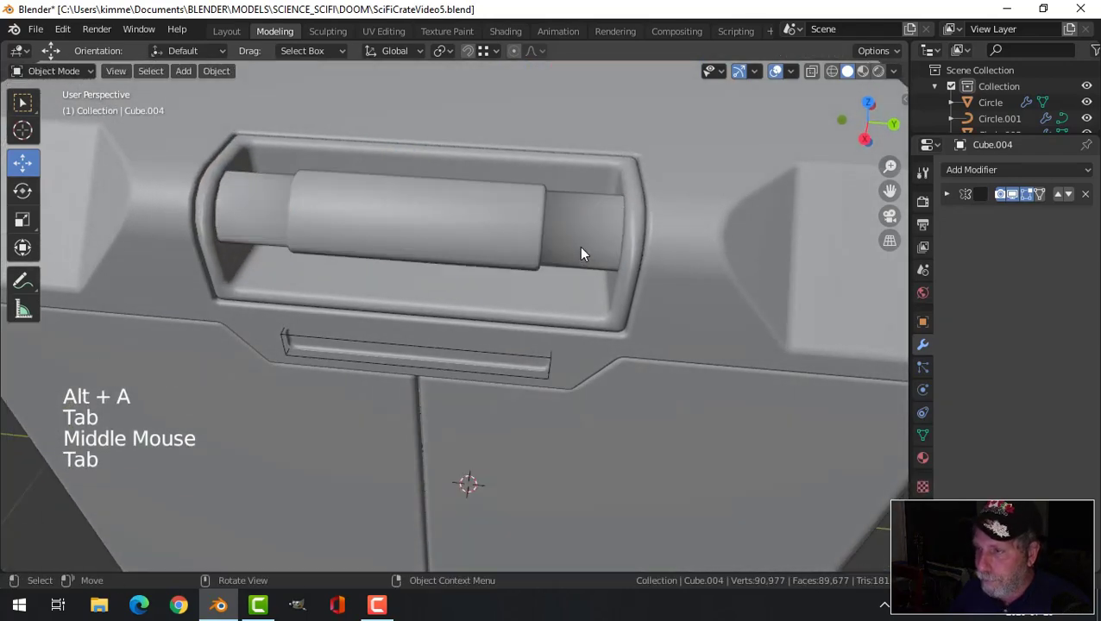
Add a Bevel modifier to the handle bar Cube.004.
middle_click(592, 255)
click(522, 242)
click(965, 179)
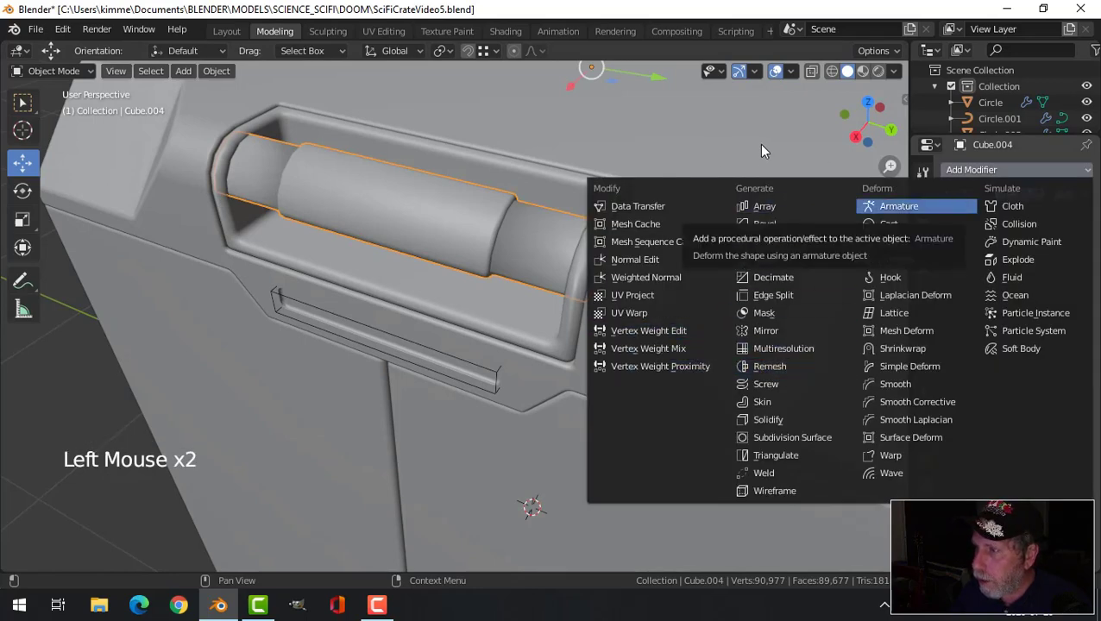
click(975, 173)
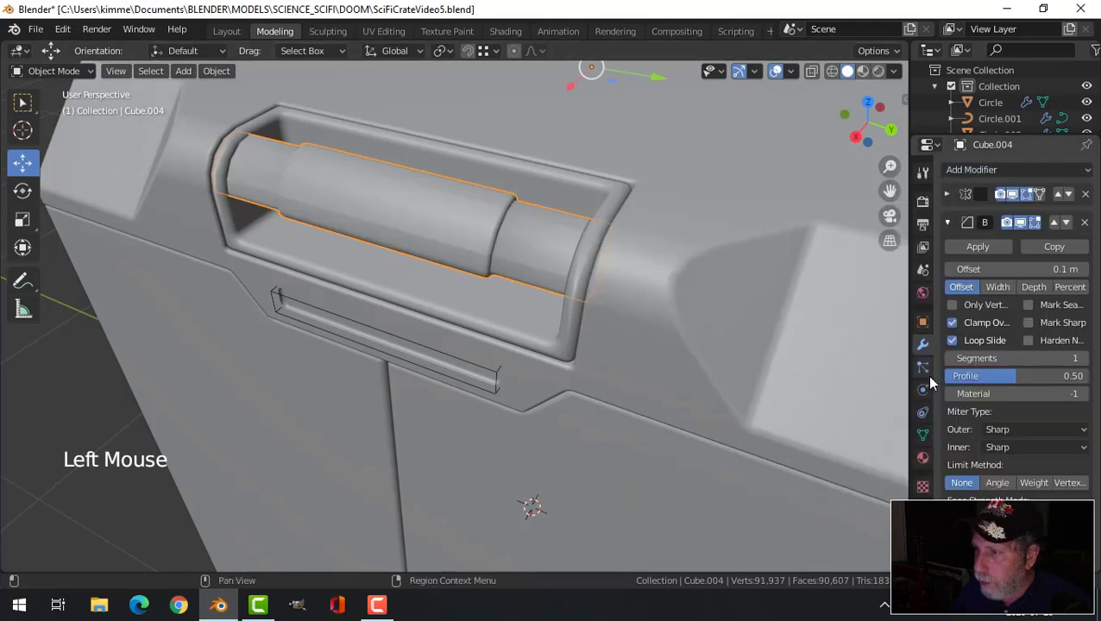
click(1003, 487)
Inspect the beveled handle and set the bevel's Limit Method to Angle.
middle_click(583, 262)
key(alt+a)
middle_click(719, 271)
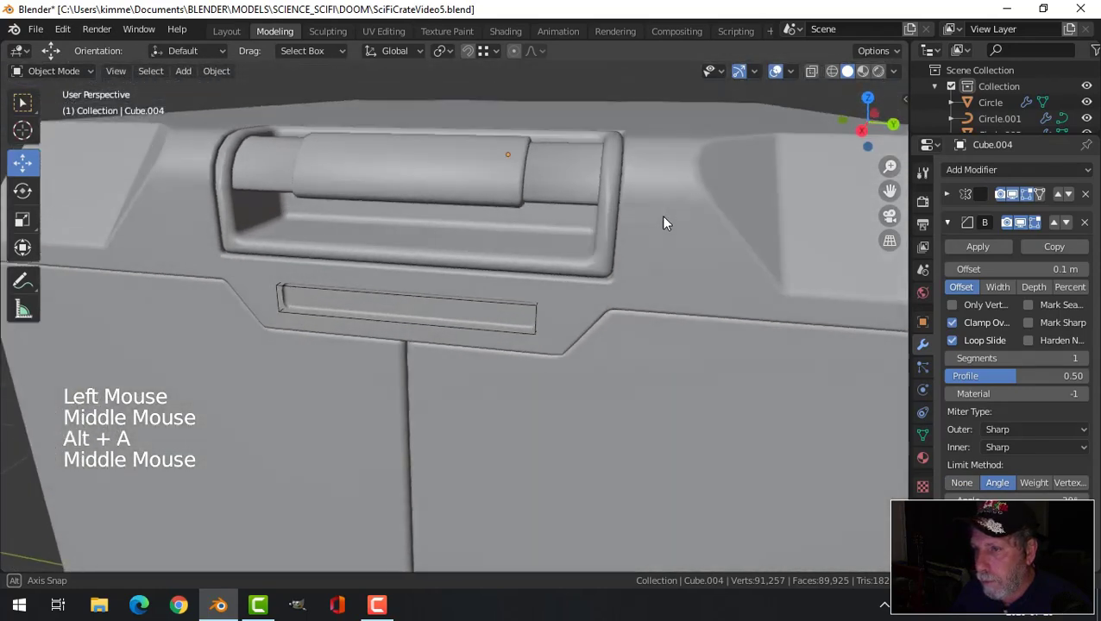
scroll(down, 3)
middle_click(575, 299)
click(492, 289)
click(930, 442)
click(984, 470)
scroll(up, 3)
key(alt+a)
Preview the handle with the bevel toggled off, then remove the Bevel modifier.
middle_click(469, 293)
scroll(up, 3)
click(505, 220)
click(928, 349)
click(1025, 230)
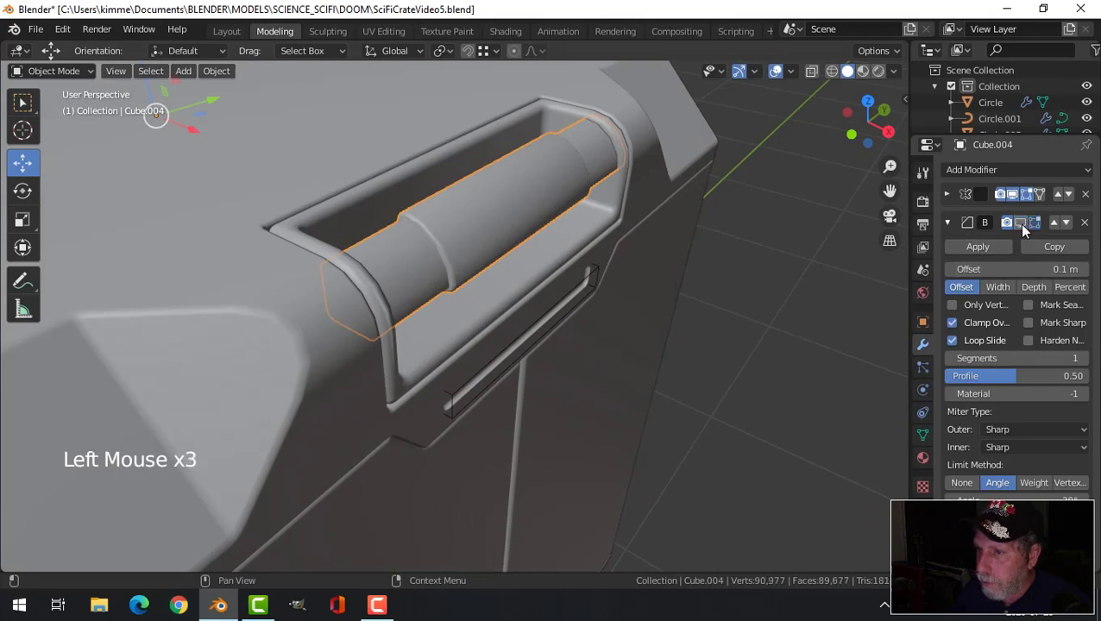
click(1026, 229)
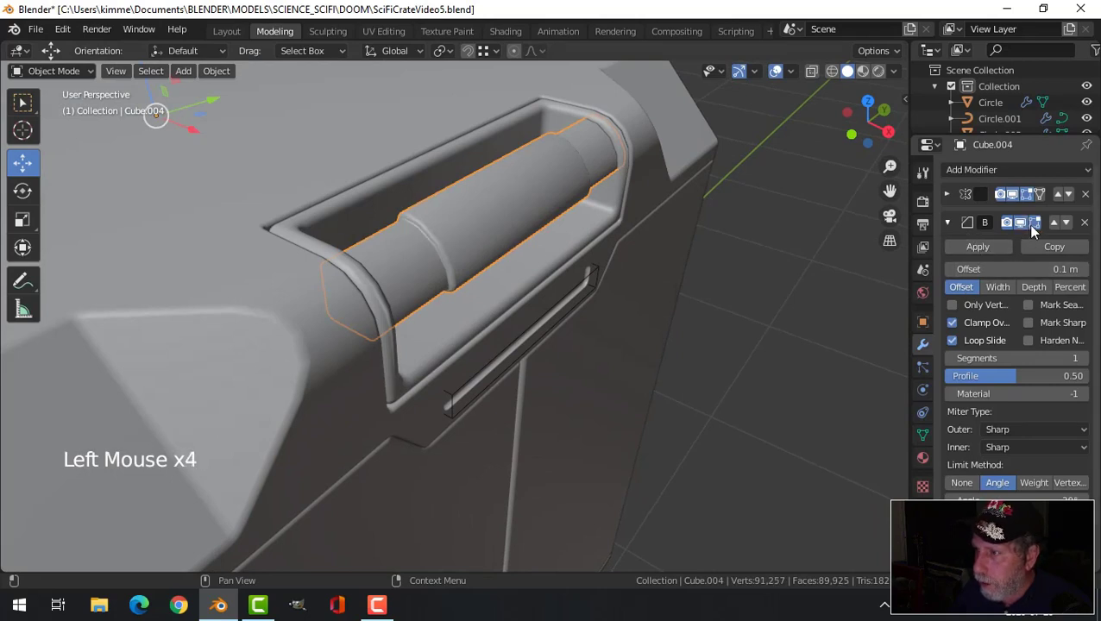
click(1089, 229)
scroll(down, 3)
key(alt+a)
Orbit around the crate to check the handle's shape without the bevel.
middle_click(643, 293)
scroll(down, 3)
middle_click(490, 289)
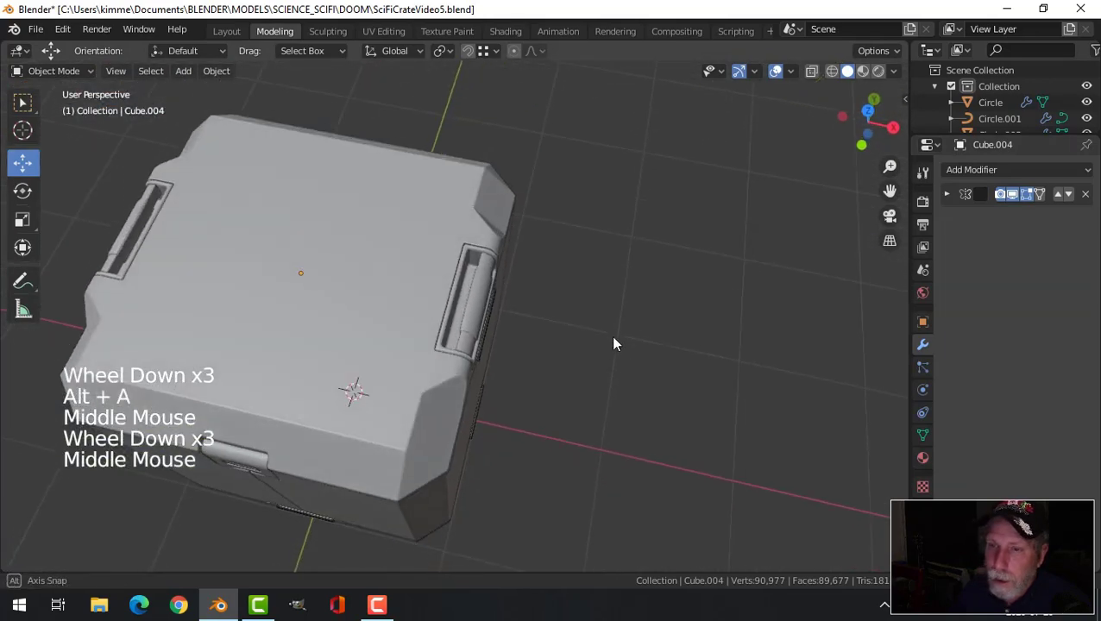
scroll(up, 3)
middle_click(569, 293)
scroll(up, 3)
middle_click(556, 277)
middle_click(551, 287)
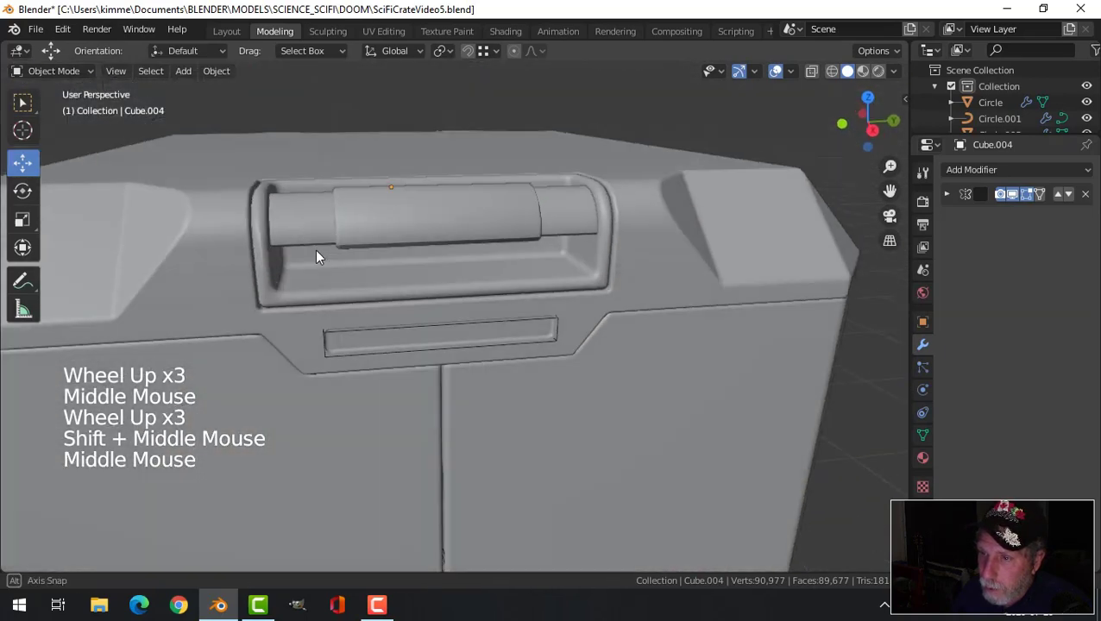
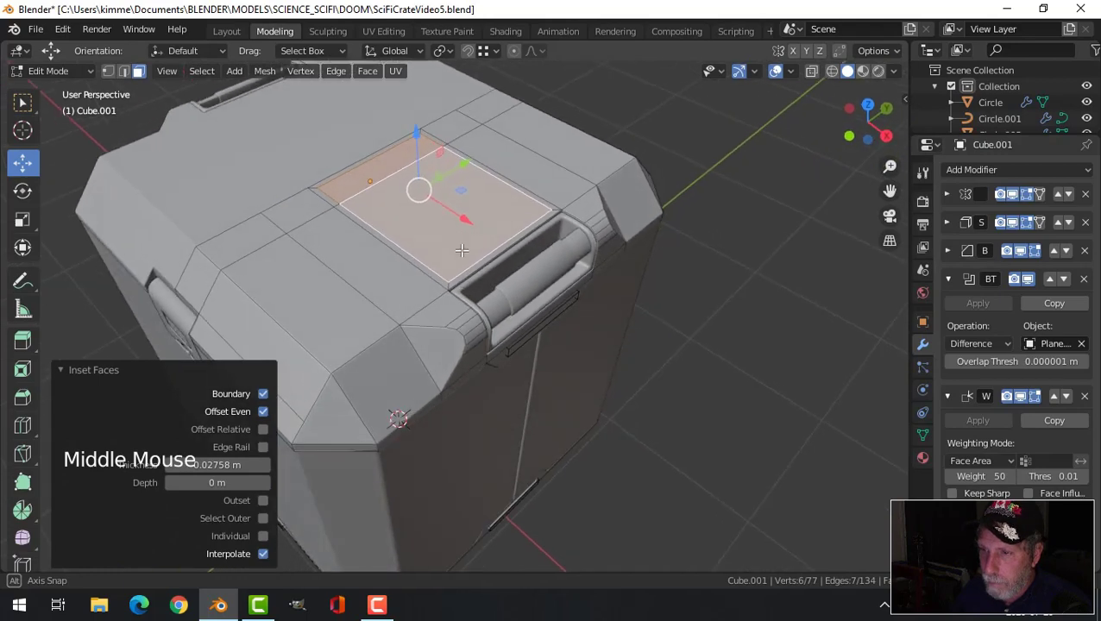
Delete the crate's top face and round the opening's corners with a vertex bevel.
key(x)
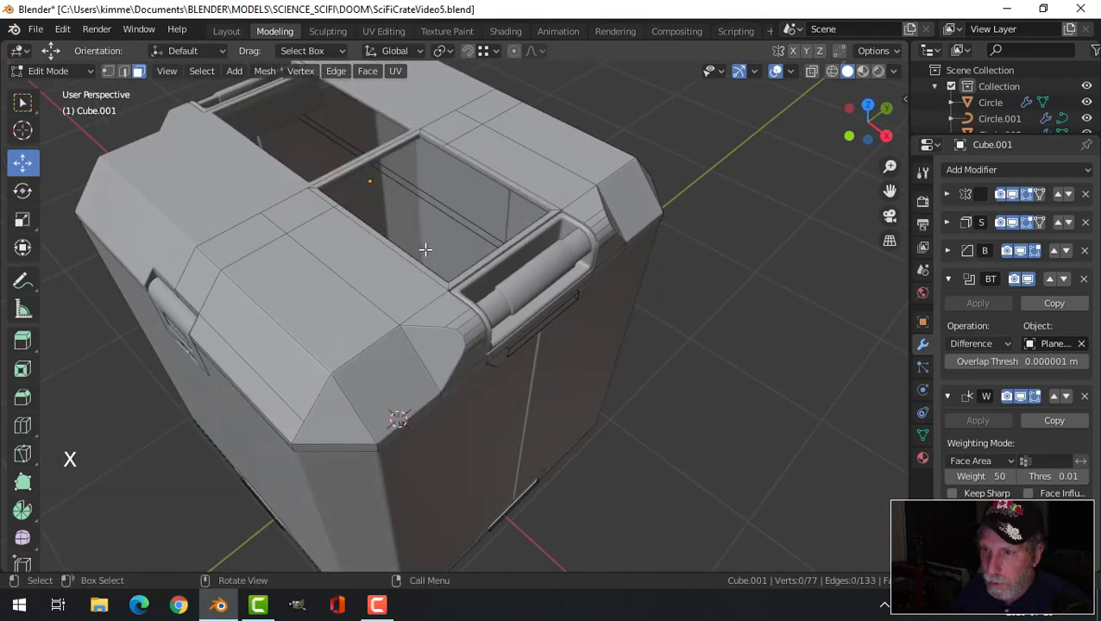
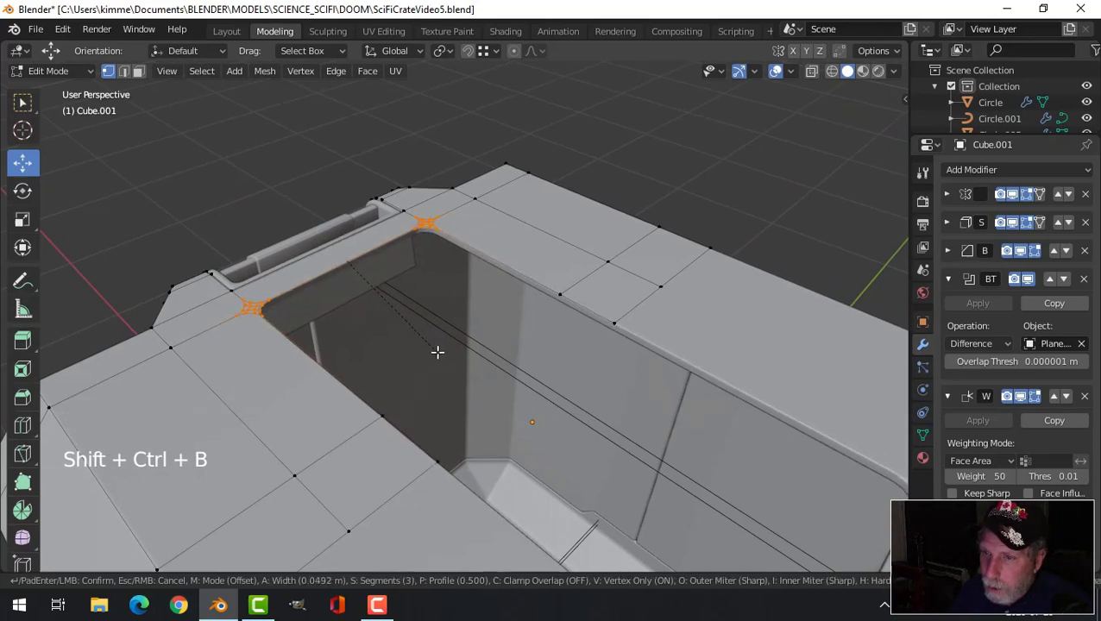
key(alt+a)
key(Tab)
Select the lower crate body Cube and enter Edit Mode on it.
middle_click(495, 335)
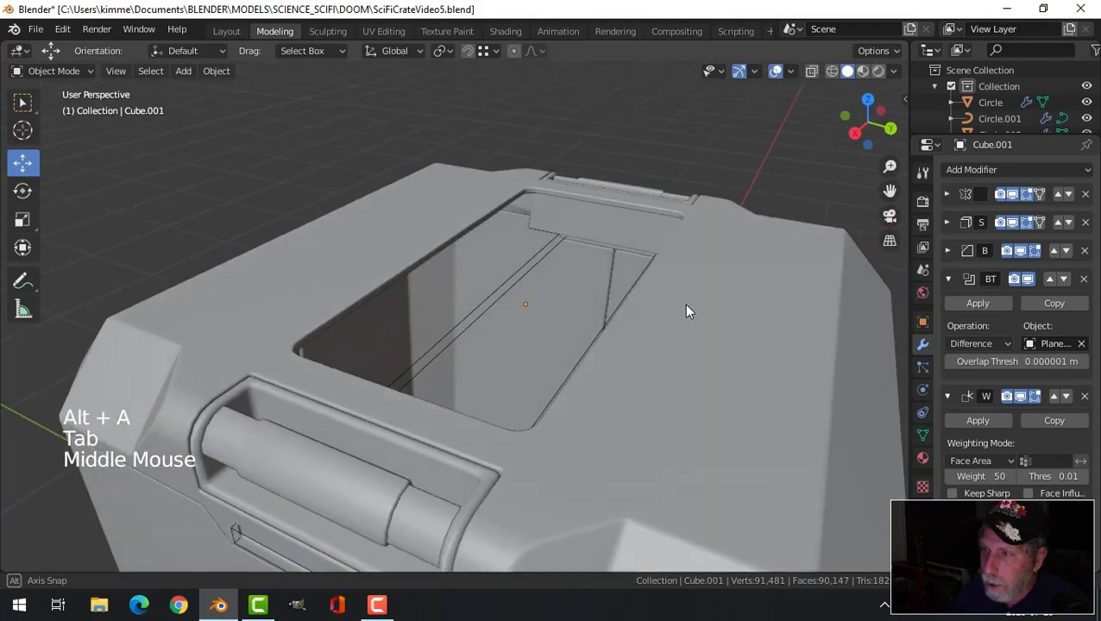
scroll(down, 3)
middle_click(511, 332)
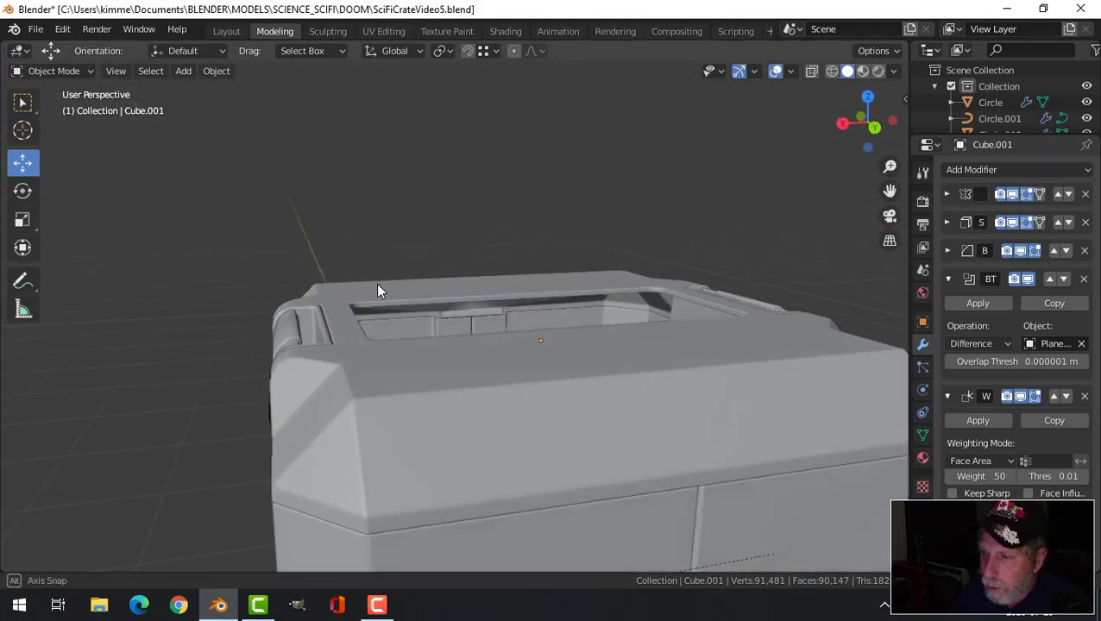
scroll(down, 3)
click(574, 497)
key(Tab)
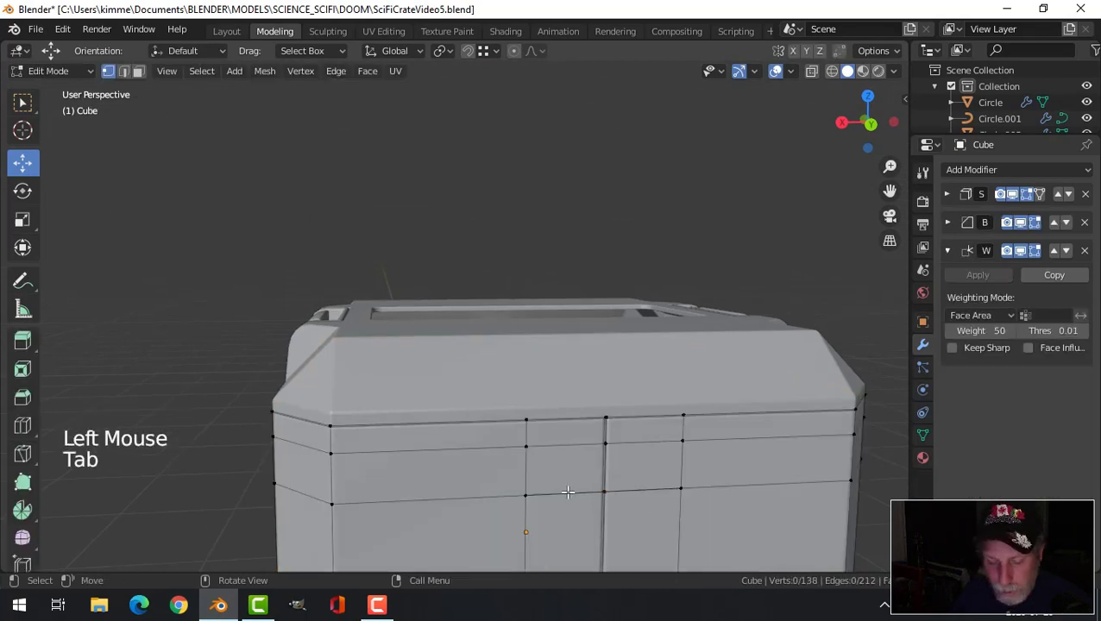
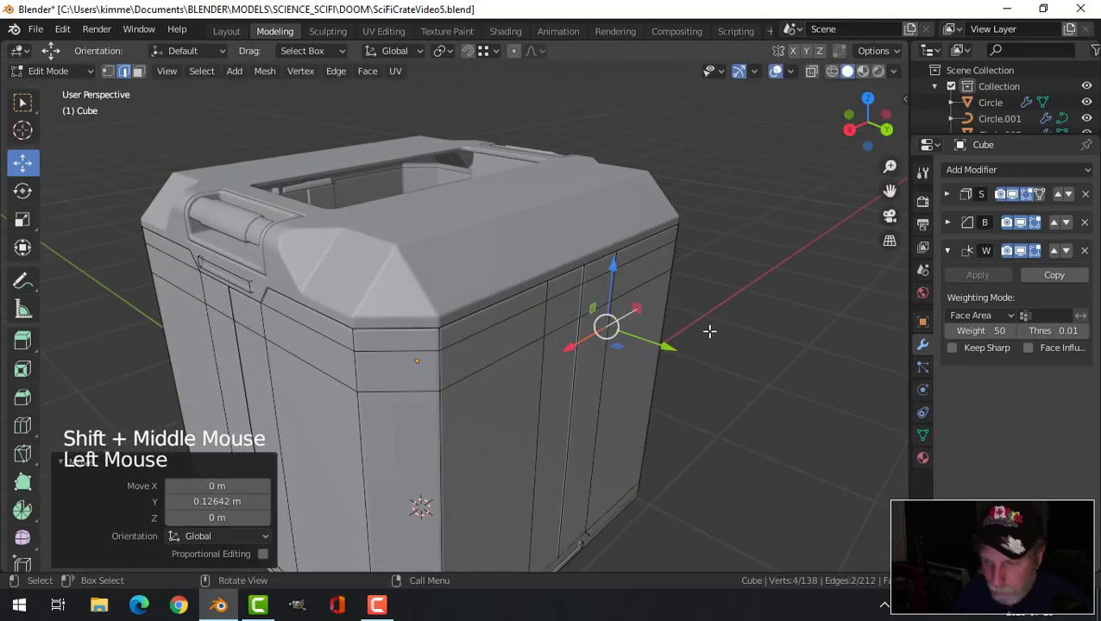
Move the side seam vertices along one axis to shift the vertical panel line.
key(x)
key(Tab)
middle_click(569, 260)
key(alt+a)
Back in Object Mode, bring up the Add menu to create a new plane for the lid.
middle_click(496, 232)
middle_click(511, 255)
middle_click(483, 244)
middle_click(593, 278)
middle_click(656, 238)
scroll(up, 3)
middle_click(576, 286)
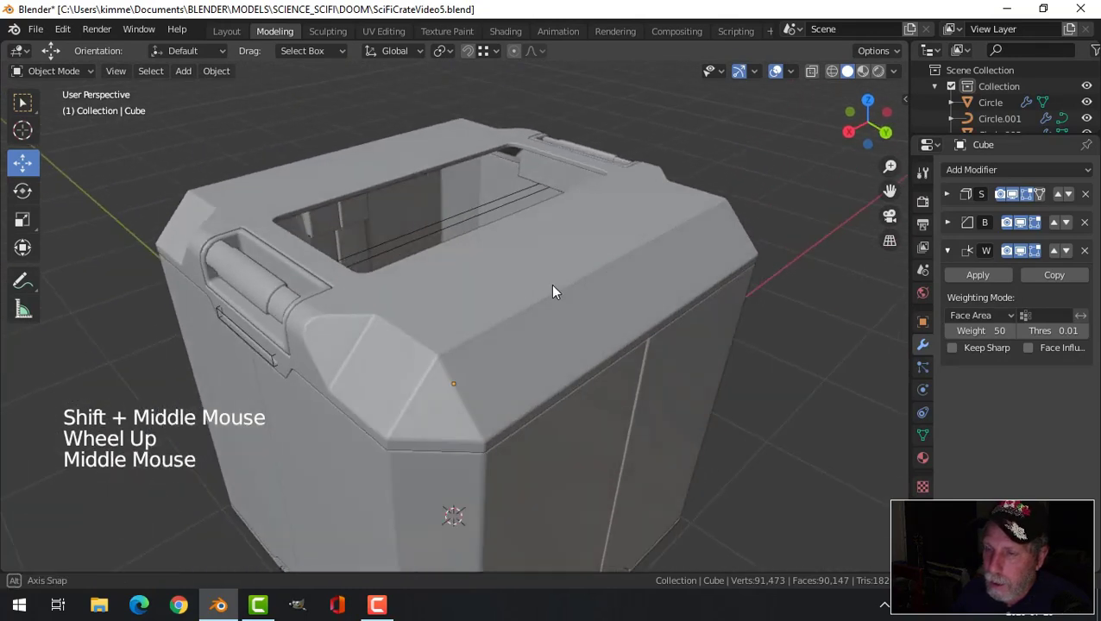
key(shift+a)
Add Plane.003 and position it at the crate top over the lid opening.
scroll(down, 3)
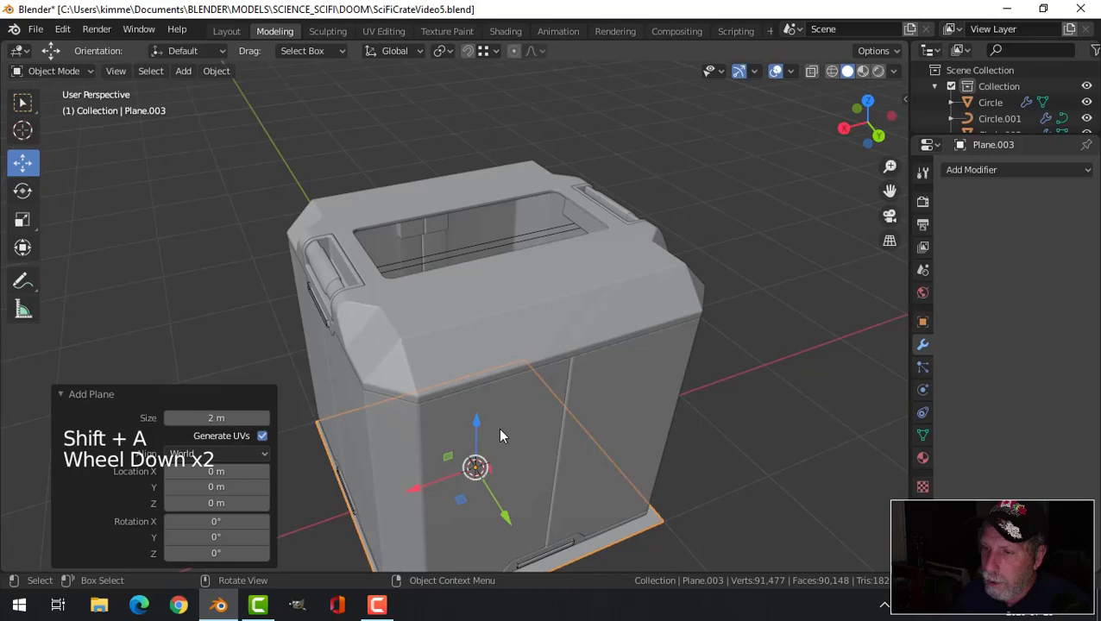
click(490, 421)
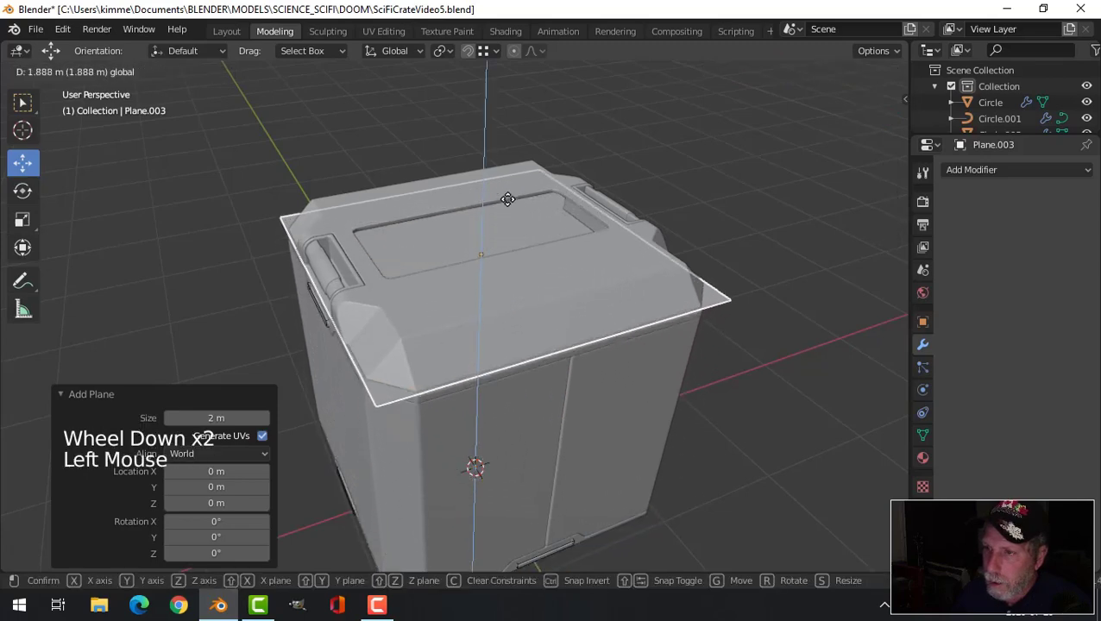
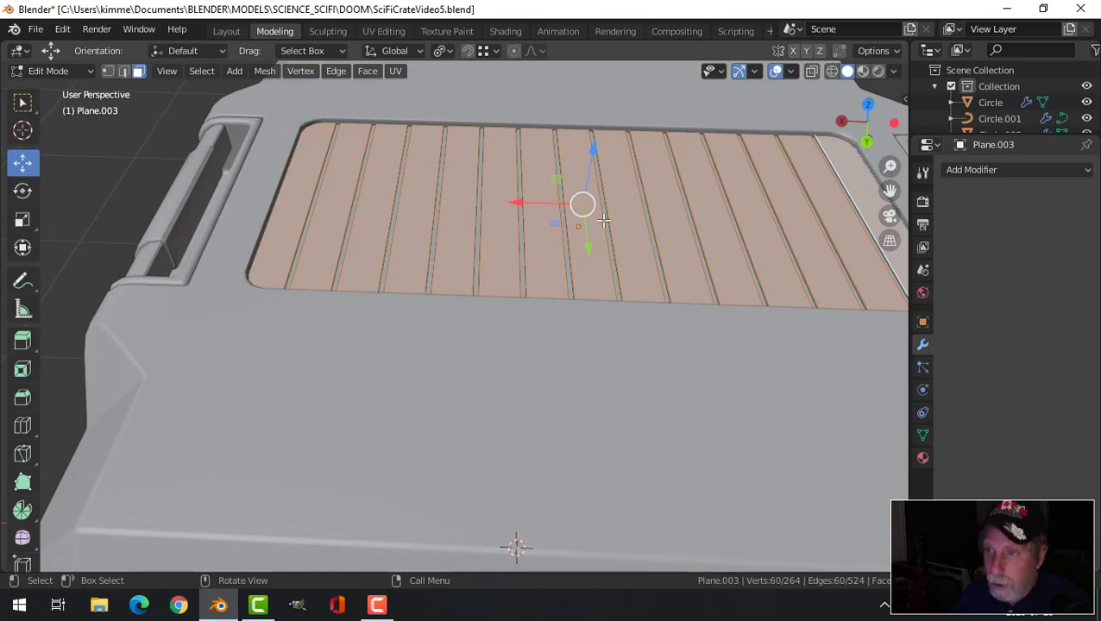
Scale the grate strips about Individual Origins so each narrows into a separate slat, then return to Object Mode.
click(445, 55)
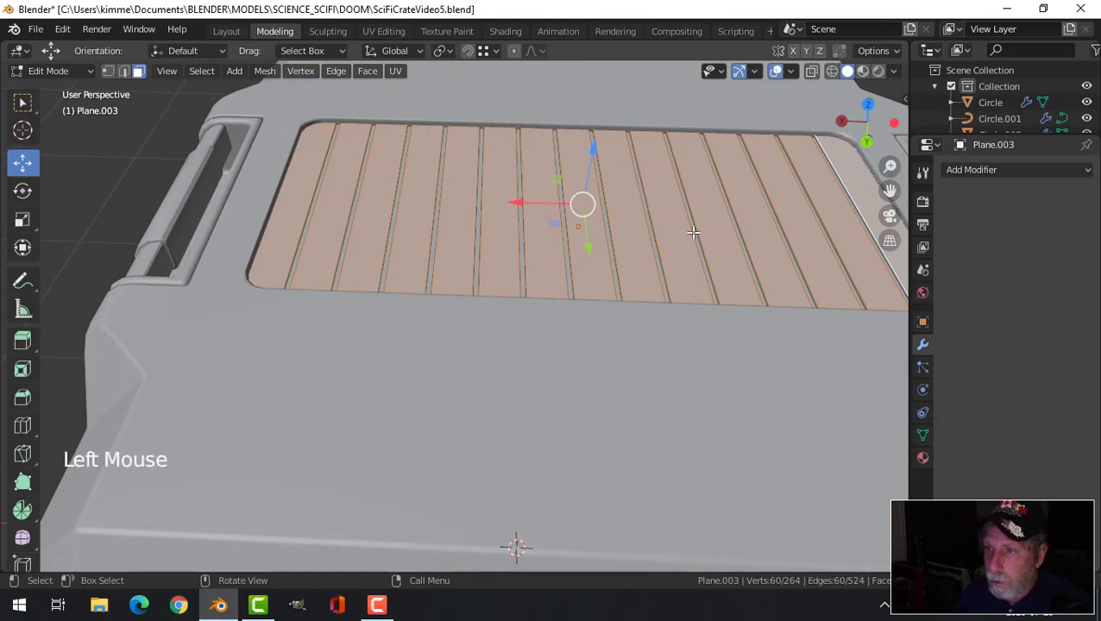
key(s)
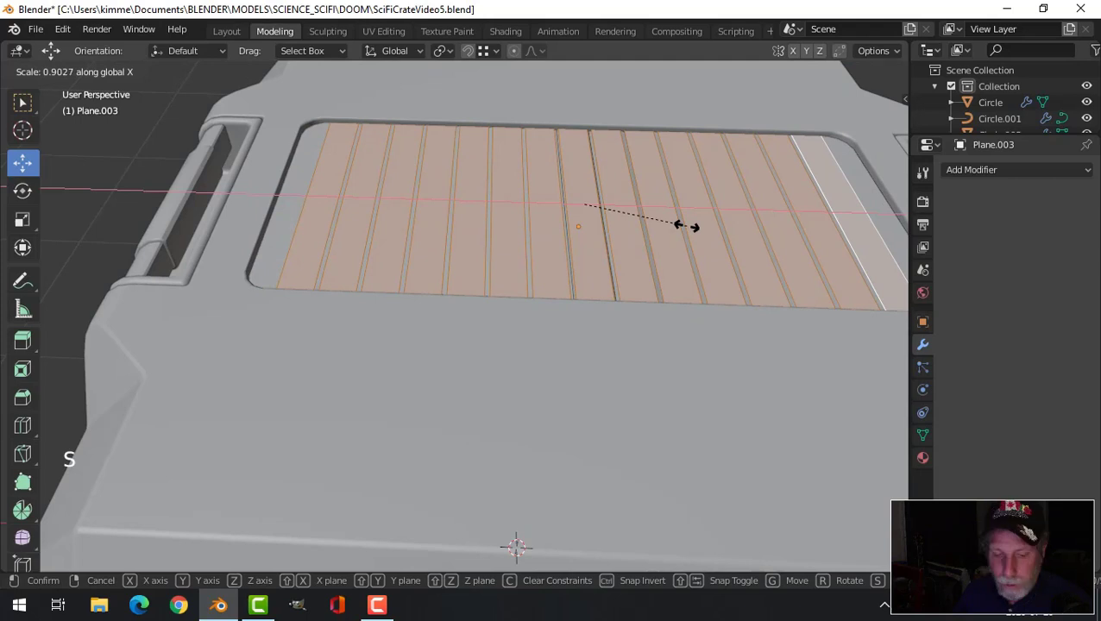
click(444, 52)
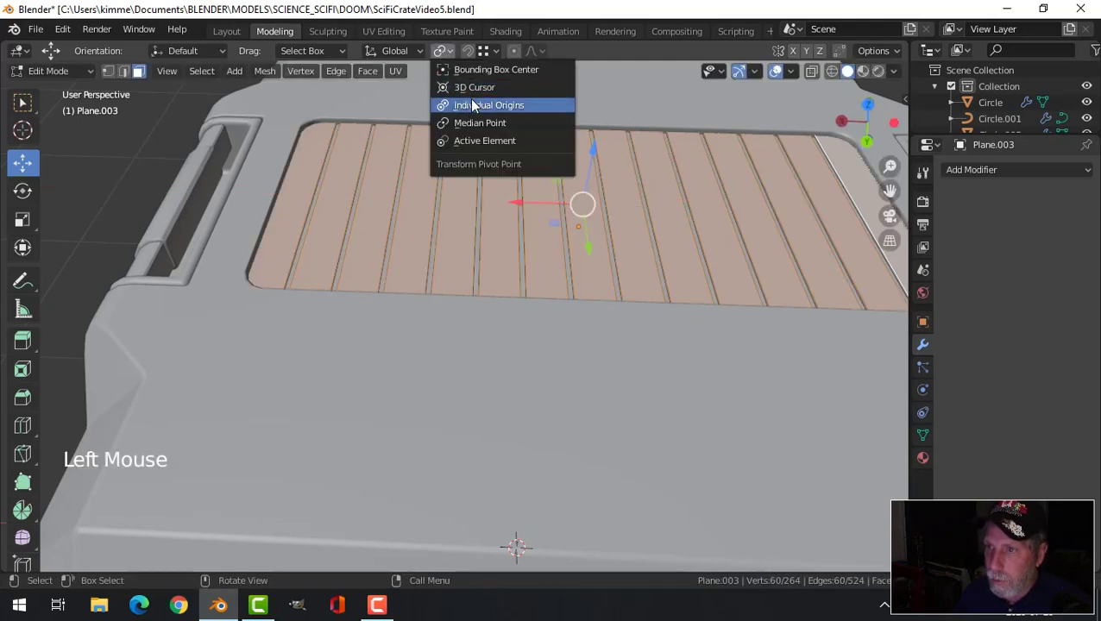
key(s)
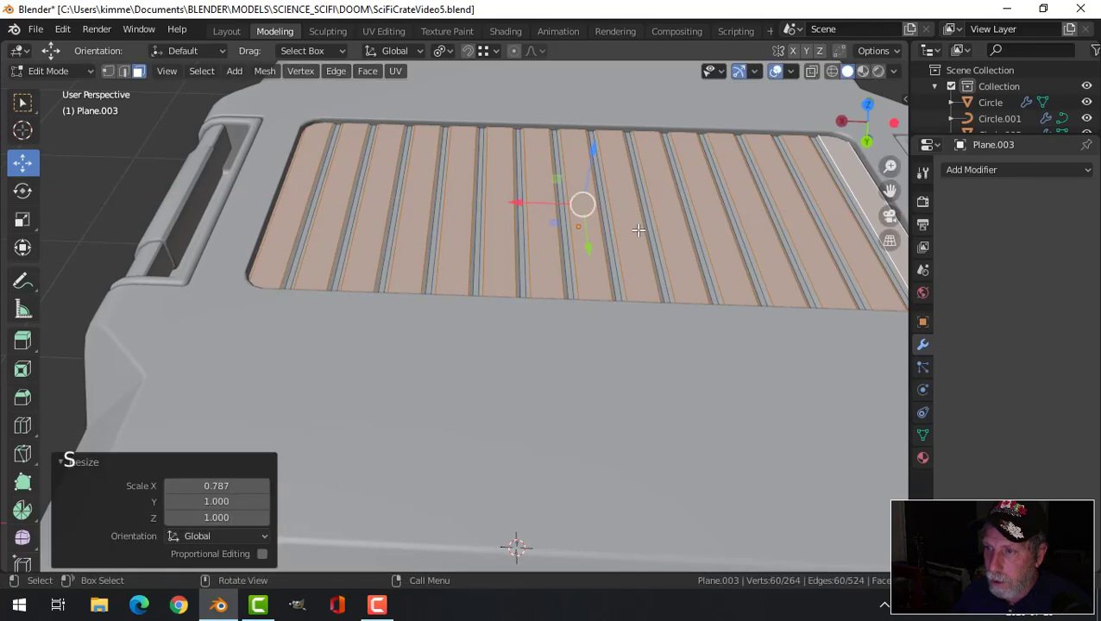
key(alt+a)
key(Tab)
middle_click(604, 240)
key(alt+a)
Give the grate Plane.003 a Bevel modifier with Angle limit and 3 segments.
click(622, 186)
click(966, 181)
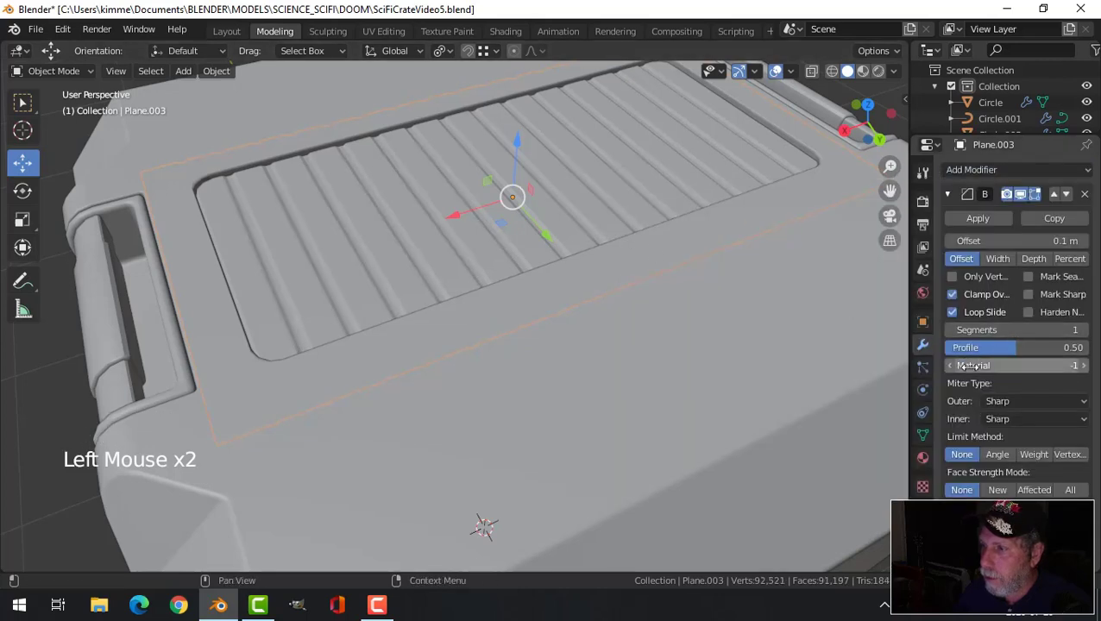
click(995, 459)
middle_click(607, 270)
click(900, 81)
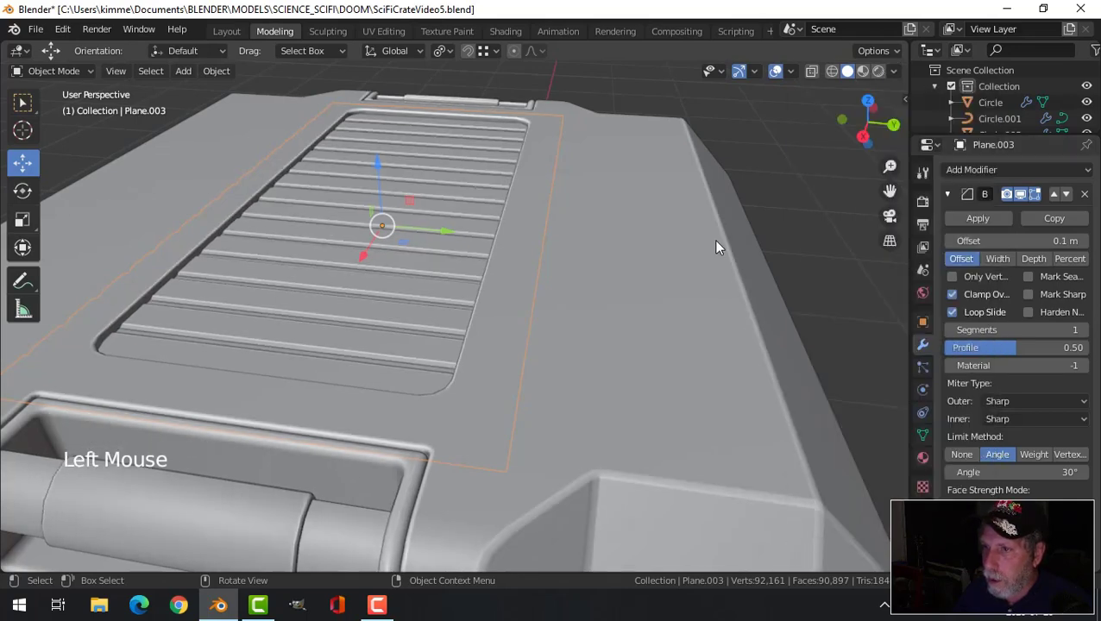
middle_click(710, 254)
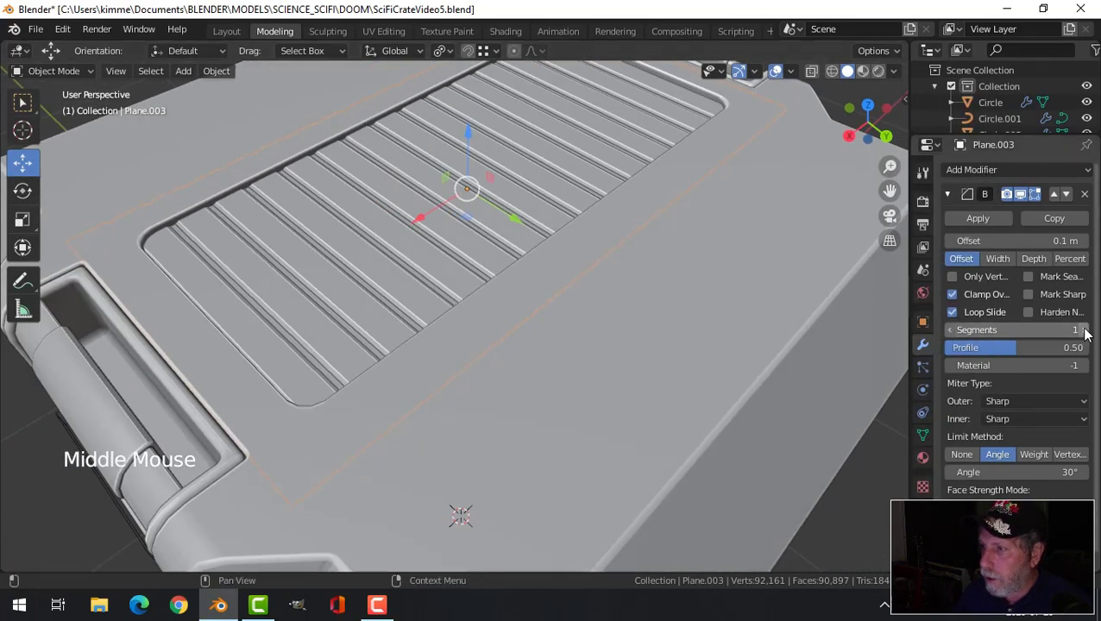
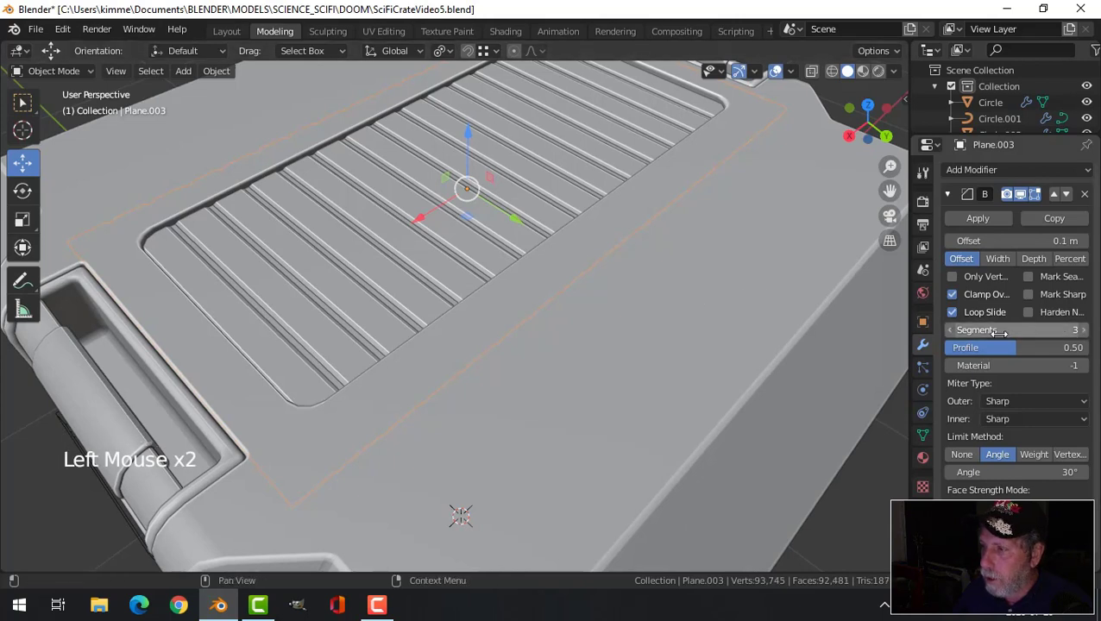
click(1024, 198)
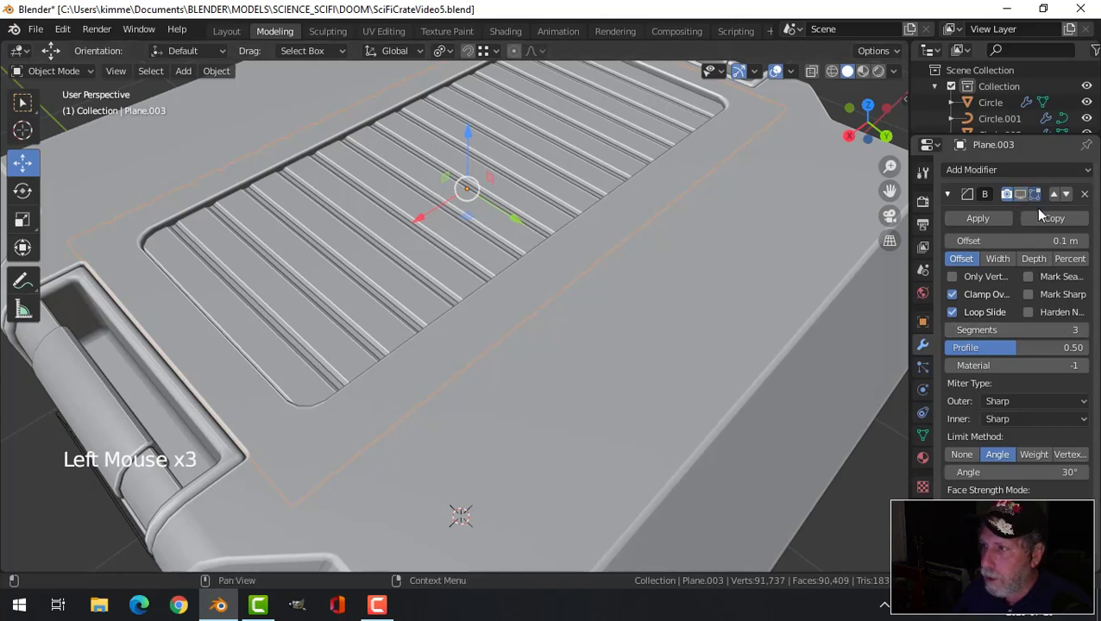
click(1093, 199)
key(alt+a)
Review the crate from several angles and save the file with Ctrl+S.
middle_click(472, 257)
scroll(down, 3)
middle_click(462, 275)
middle_click(553, 265)
middle_click(500, 292)
middle_click(565, 279)
middle_click(588, 268)
key(ctrl+s)
Orbit down toward the crate bottom to reach the bottom trim Plane.
scroll(down, 3)
middle_click(595, 291)
scroll(down, 3)
middle_click(661, 310)
scroll(up, 3)
middle_click(480, 440)
scroll(up, 3)
Hide the bottom trim and two other crate parts (H) to clear the view of the lid.
click(418, 440)
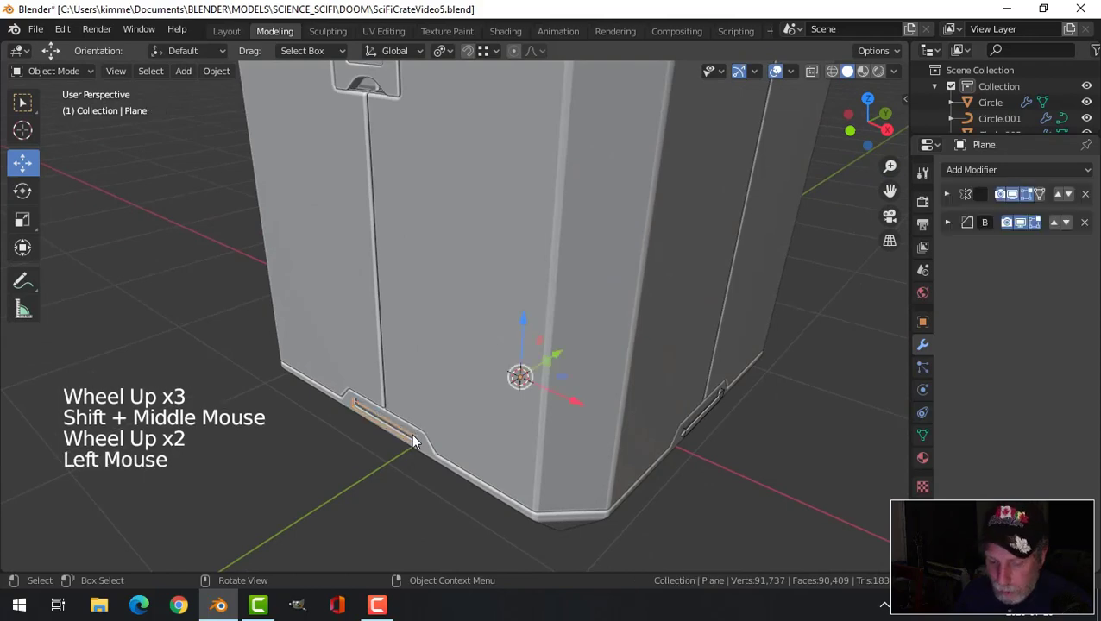
key(h)
middle_click(692, 410)
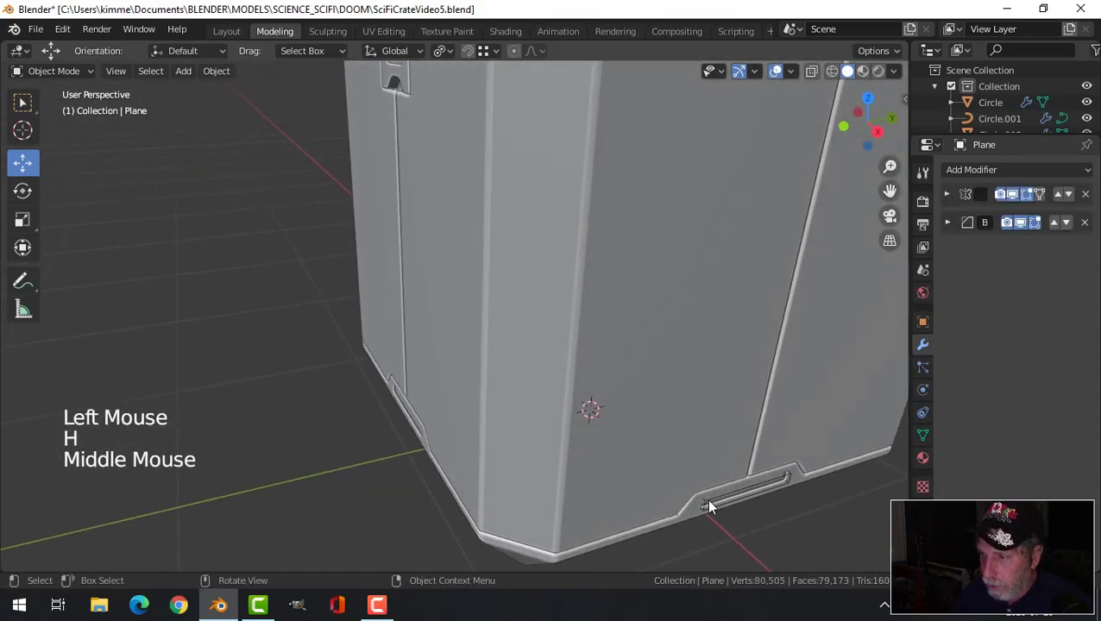
click(715, 506)
key(h)
scroll(down, 3)
middle_click(709, 383)
scroll(up, 3)
click(526, 276)
key(h)
scroll(down, 3)
Orbit the view around to look down onto the crate's top.
middle_click(670, 351)
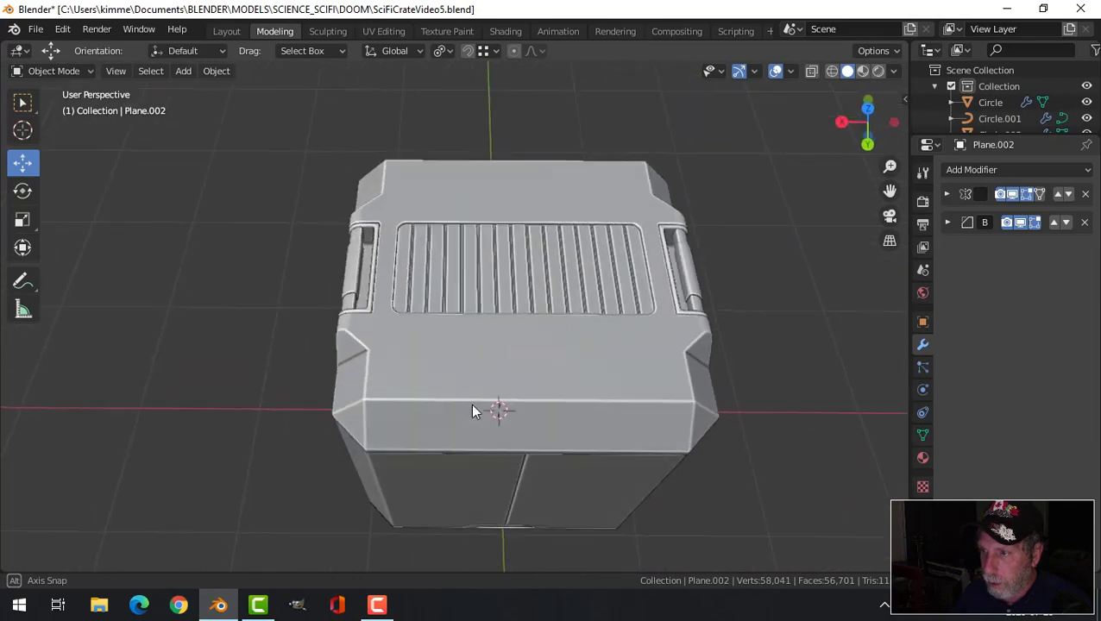
middle_click(593, 360)
middle_click(588, 363)
middle_click(586, 356)
middle_click(616, 373)
Add a new Mesh > Cylinder to the crate scene from the Shift+A add menu.
key(shift+a)
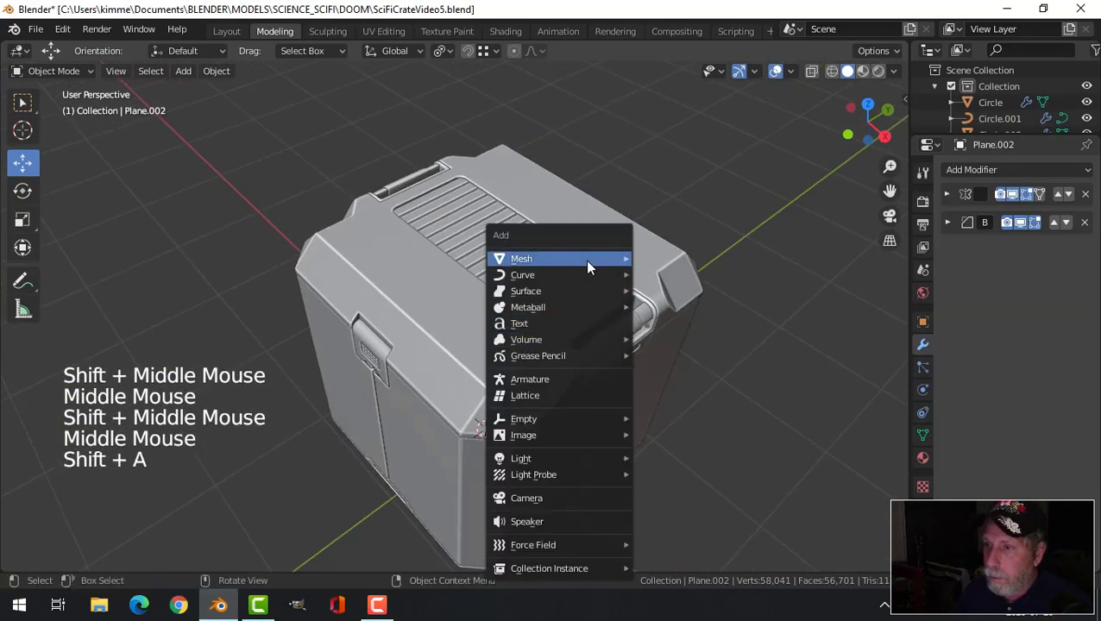
scroll(down, 3)
middle_click(637, 352)
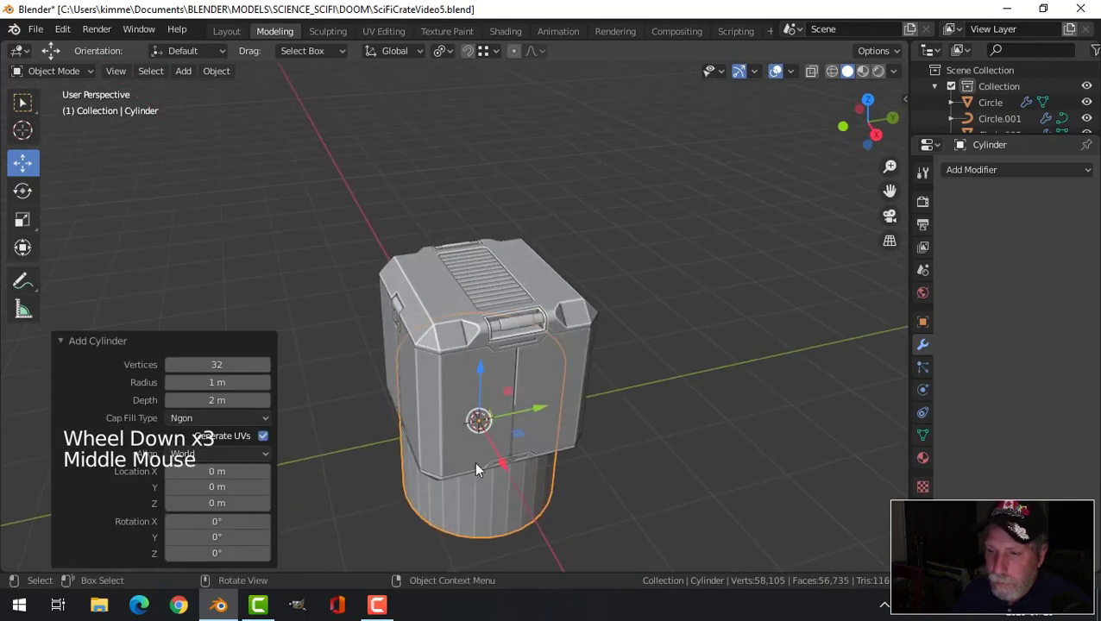
click(482, 372)
Shrink the cylinder to bolt-cap size and, in top view, move it over a lid corner.
key(Tab)
key(s)
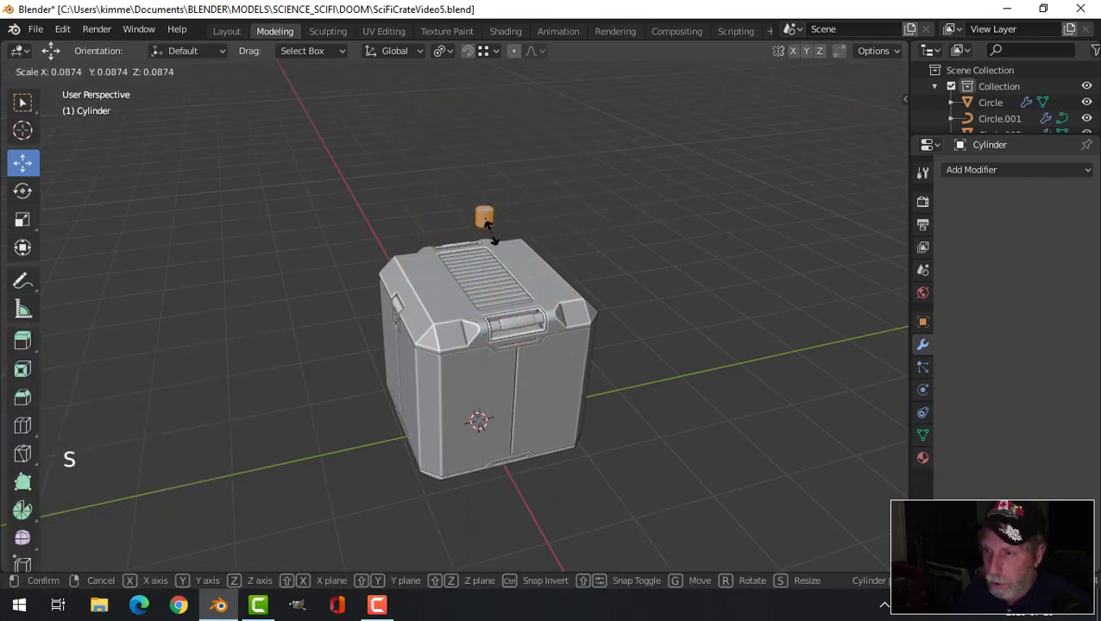
key(KP_7)
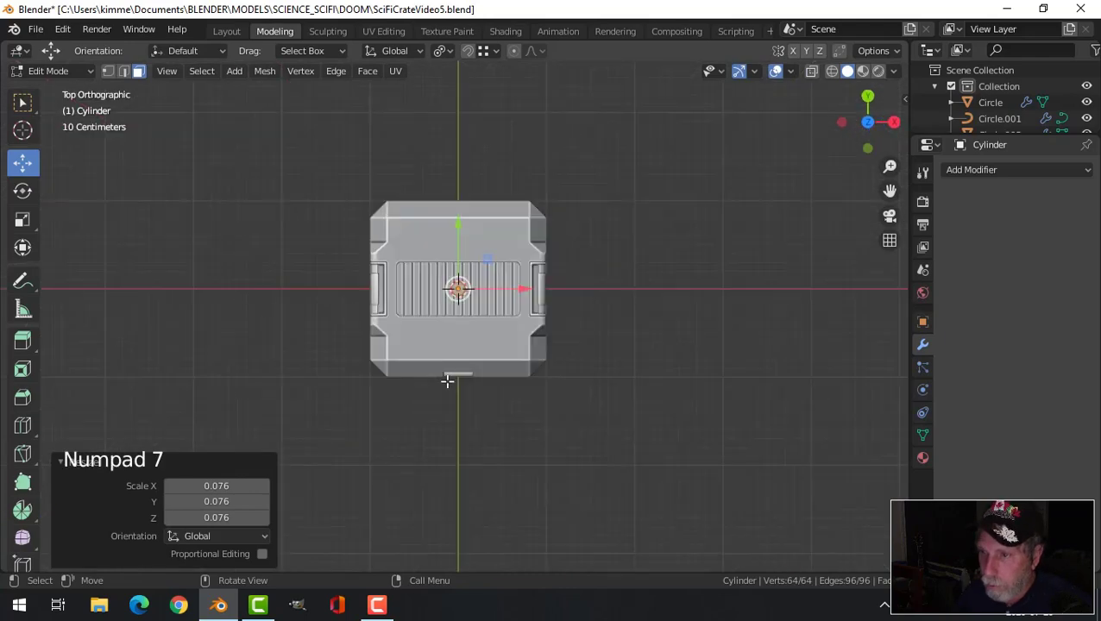
scroll(up, 3)
key(s)
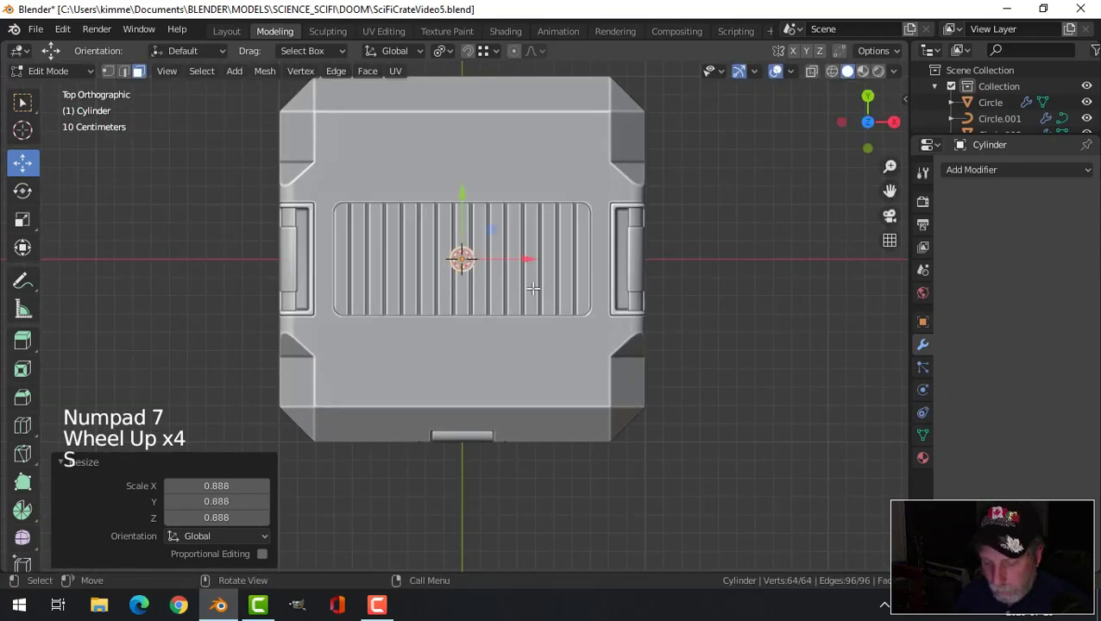
key(g)
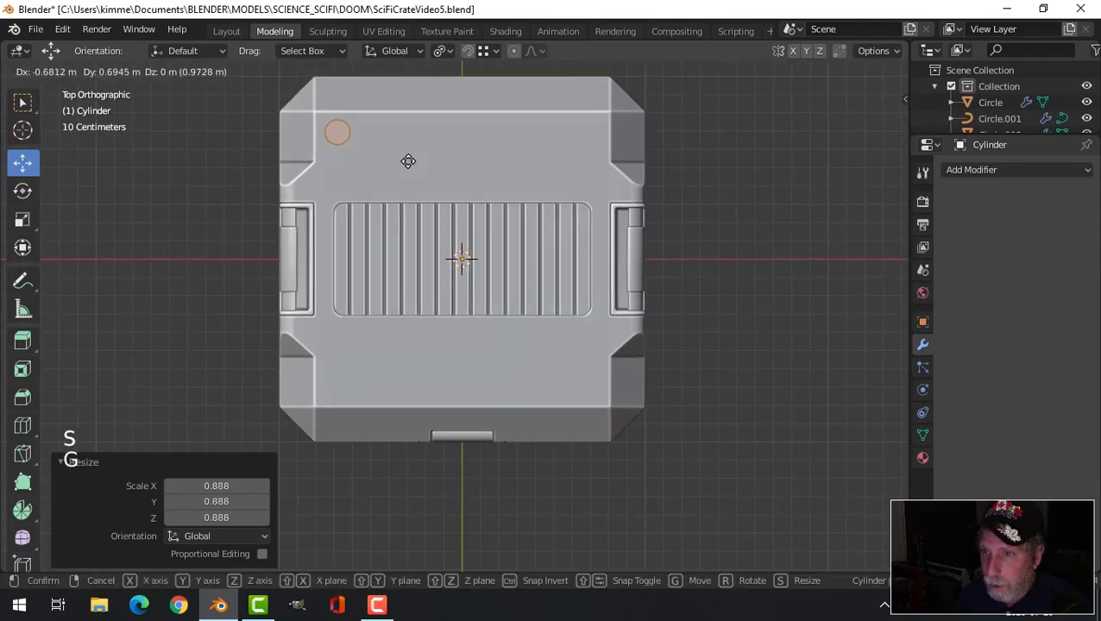
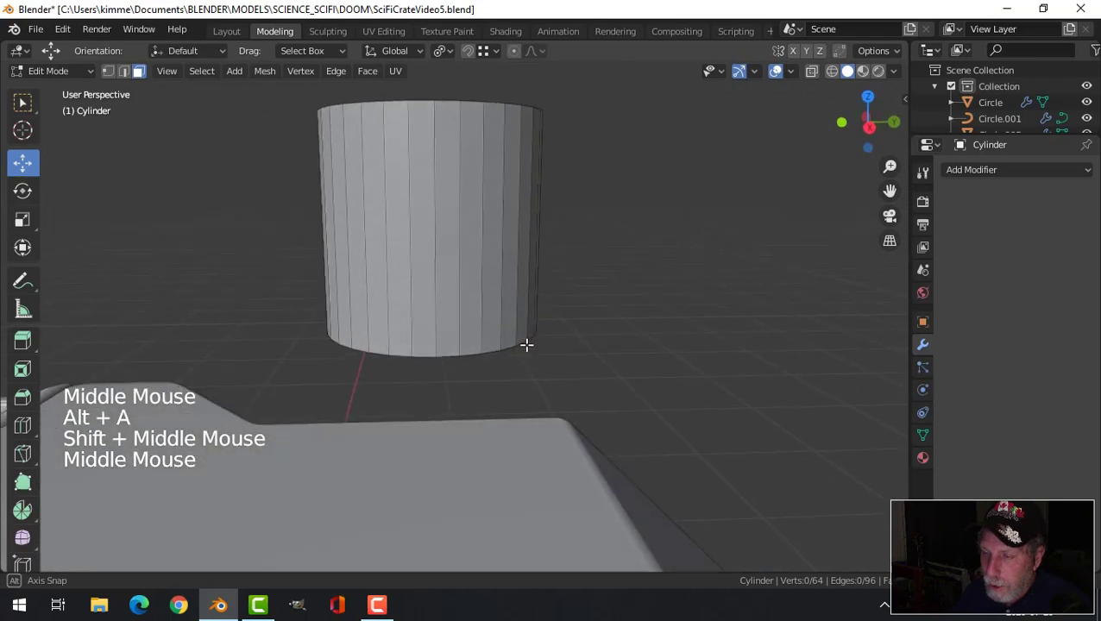
Lower the cylinder onto the lid, return to Object Mode and shade it smooth.
scroll(down, 3)
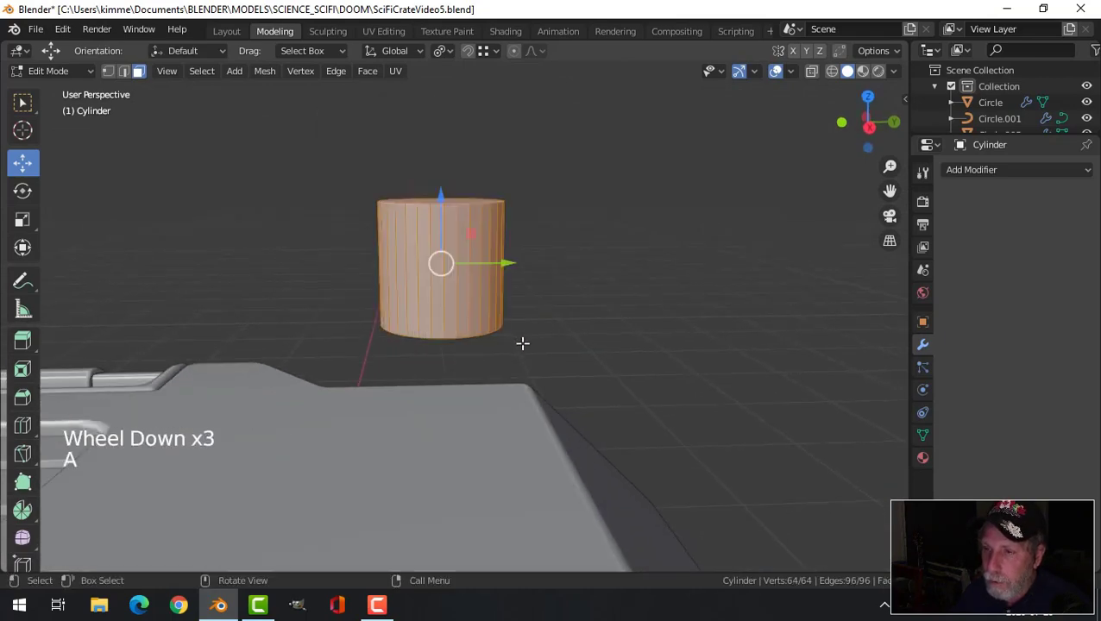
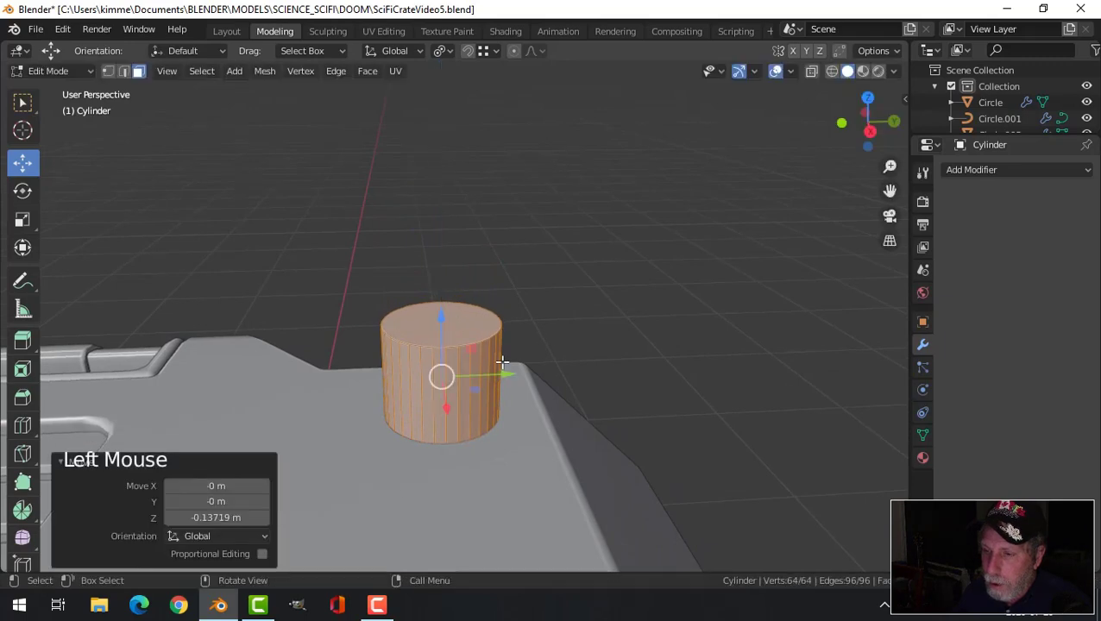
scroll(down, 3)
key(Tab)
scroll(down, 3)
middle_click(550, 390)
right_click(435, 349)
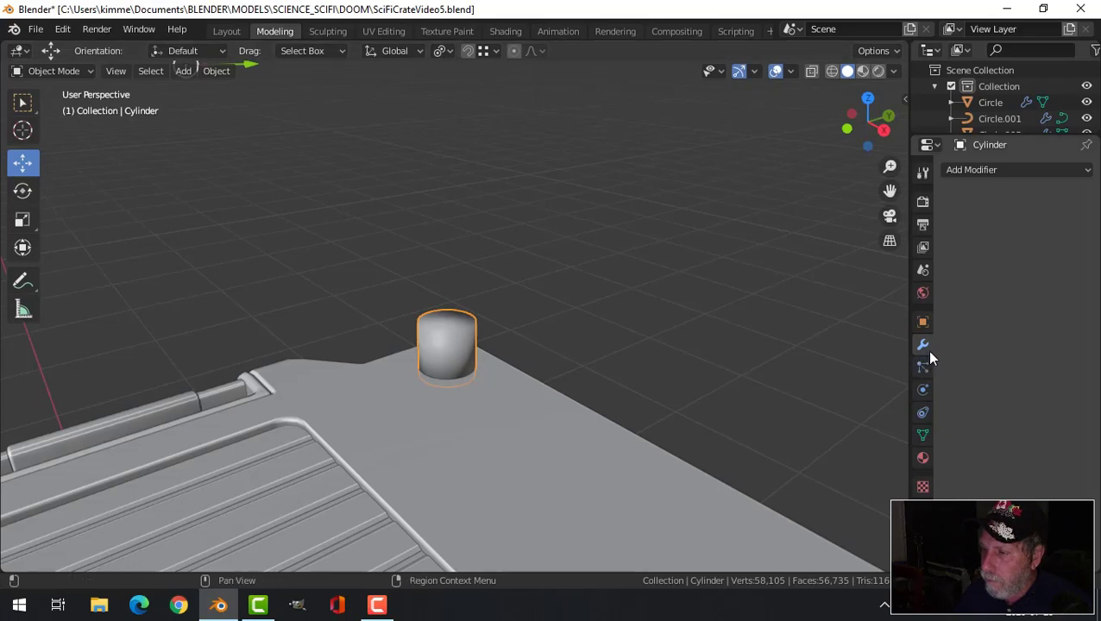
Add a Bevel modifier to round the cap's edges and set its amount.
click(969, 179)
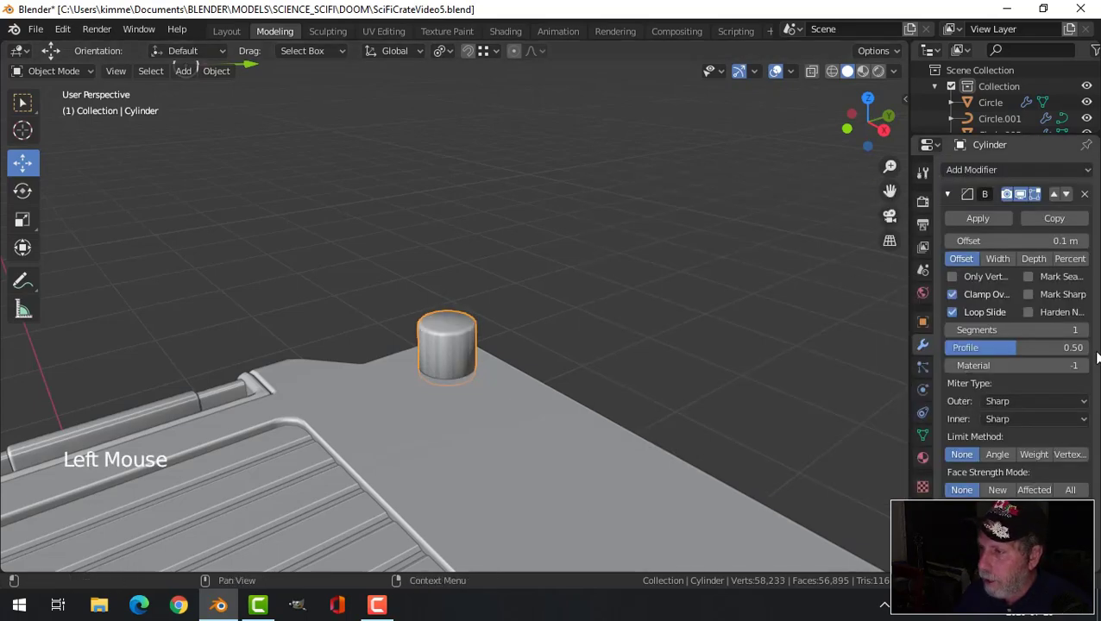
click(1092, 200)
scroll(down, 3)
middle_click(575, 413)
Set the cap's origin to the 3D cursor at the crate centre.
click(227, 75)
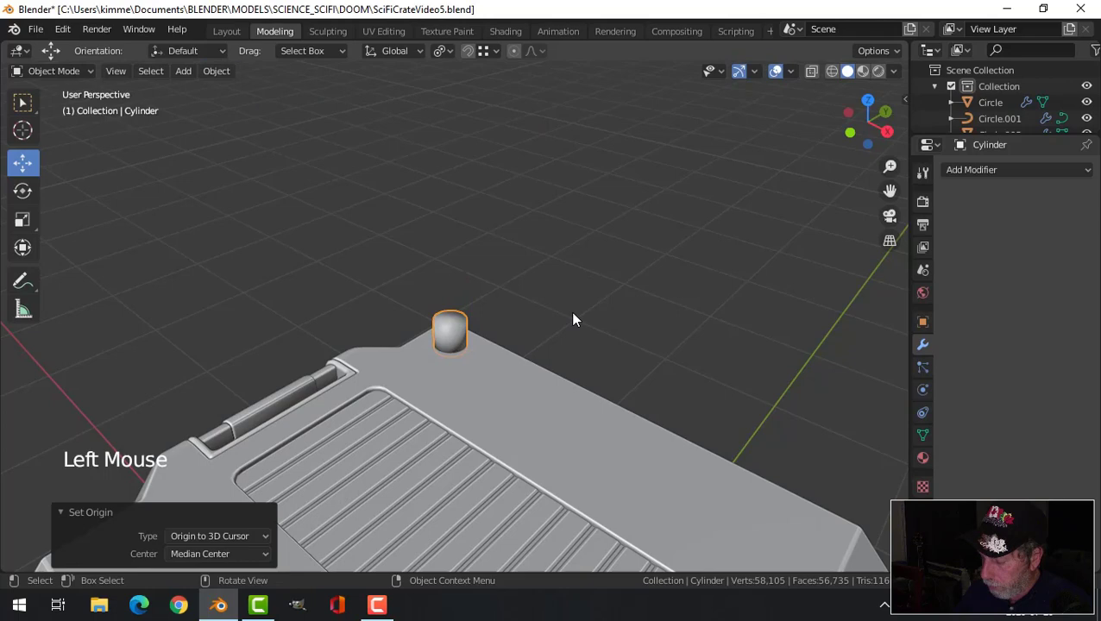
key(KP_7)
scroll(down, 3)
middle_click(562, 336)
Add a Mirror modifier on X and Y so the cap repeats on all four lid corners.
click(959, 171)
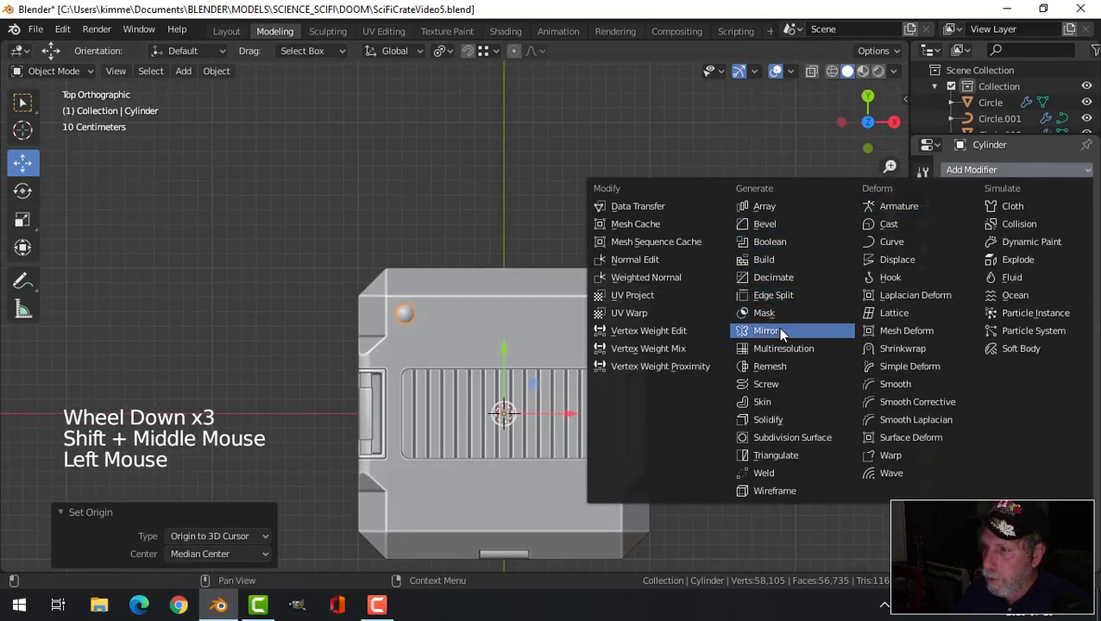
click(959, 282)
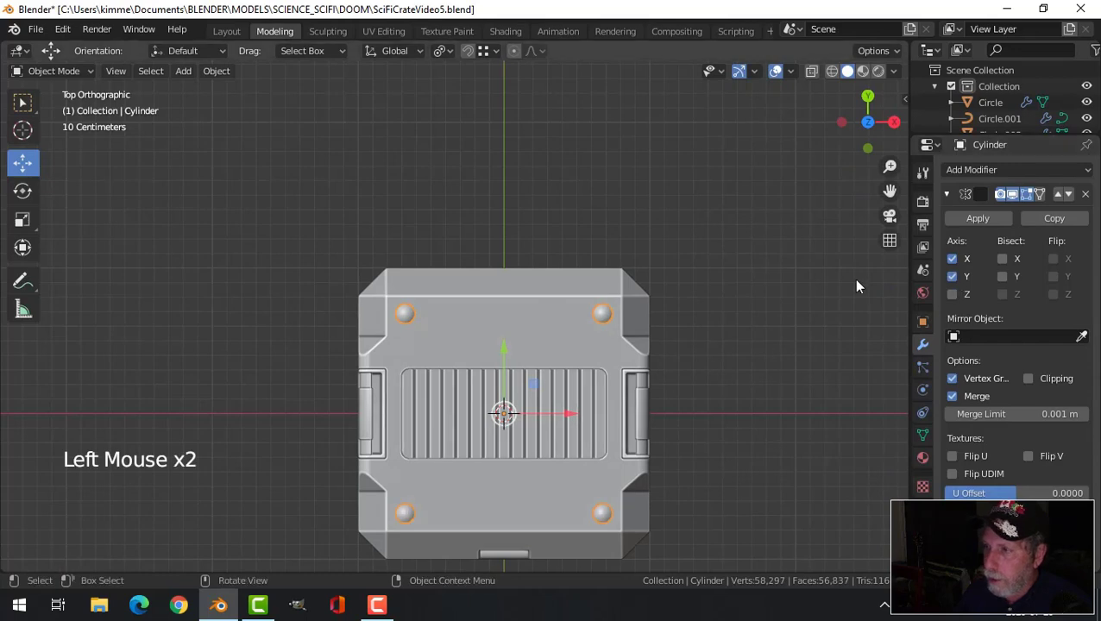
click(968, 221)
middle_click(742, 360)
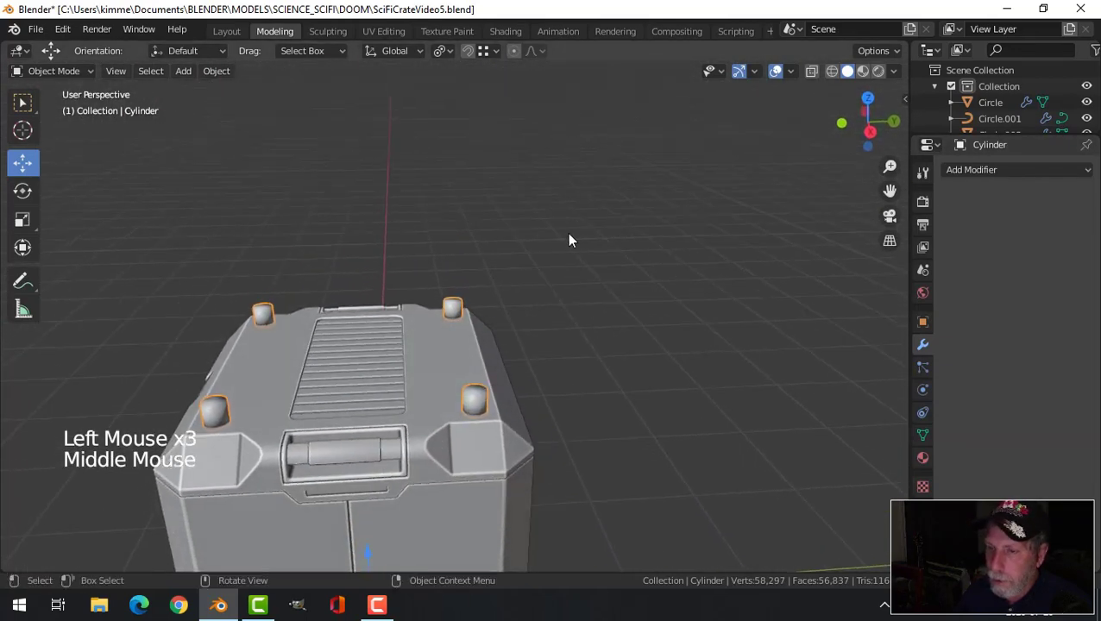
scroll(down, 3)
middle_click(484, 430)
Adjust the cap's origin setting and orbit to check all four mirrored caps.
click(237, 78)
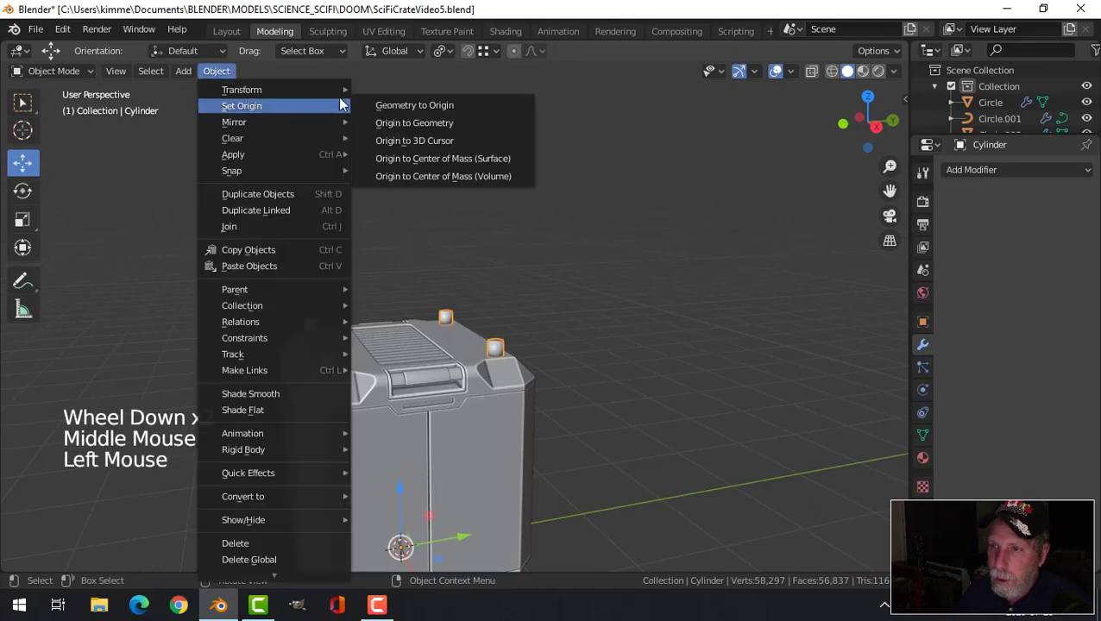
middle_click(576, 286)
scroll(up, 3)
middle_click(562, 279)
middle_click(564, 312)
middle_click(562, 339)
middle_click(588, 308)
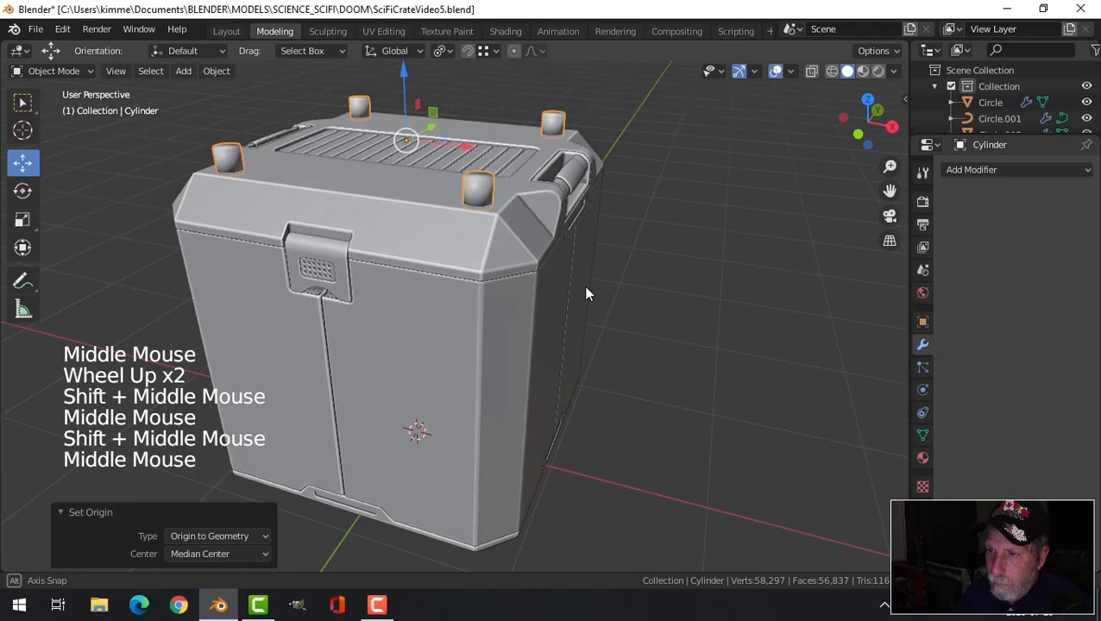
Give the crate body a Boolean Difference modifier using the Cylinder as cutter.
click(401, 190)
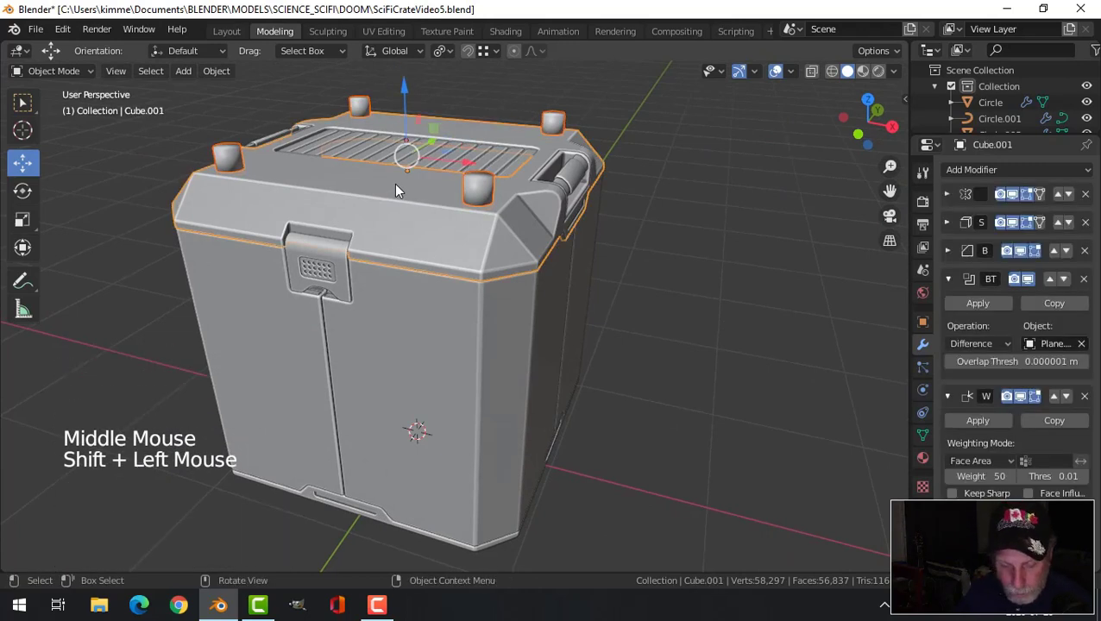
key(ctrl+shift+b)
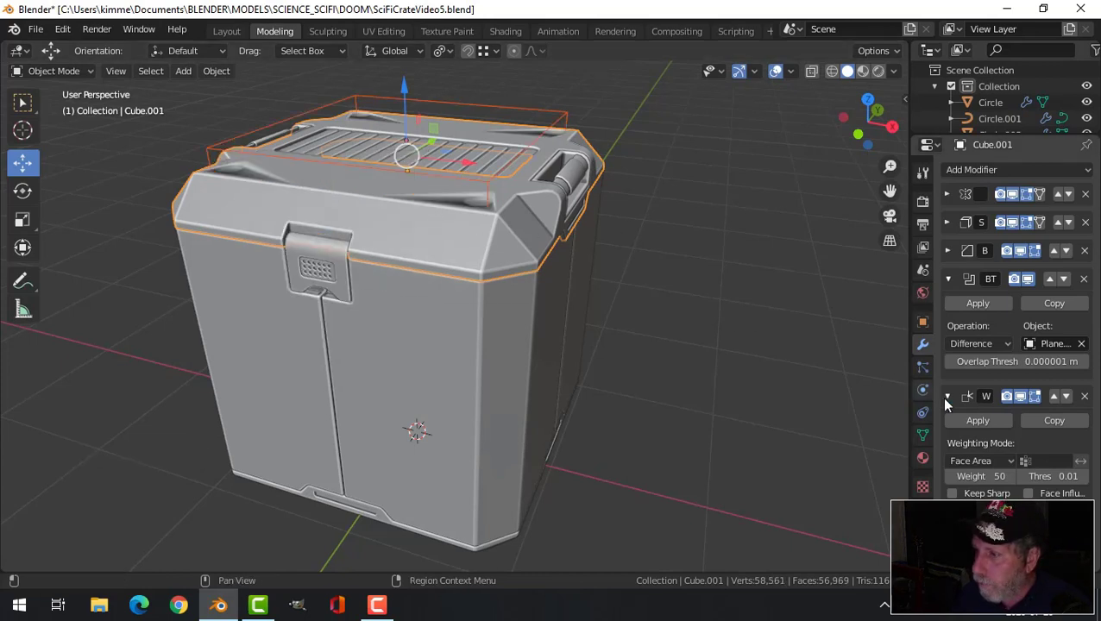
click(959, 287)
click(957, 312)
click(1063, 342)
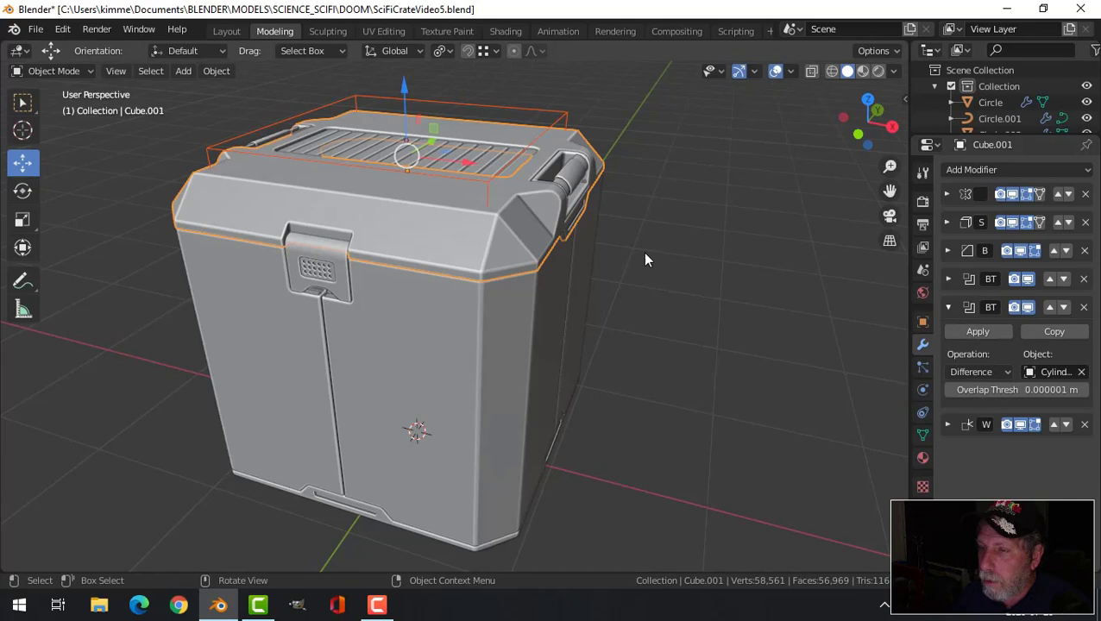
Move the Boolean cut to sit before the Weighted Normal modifier in the stack.
middle_click(635, 250)
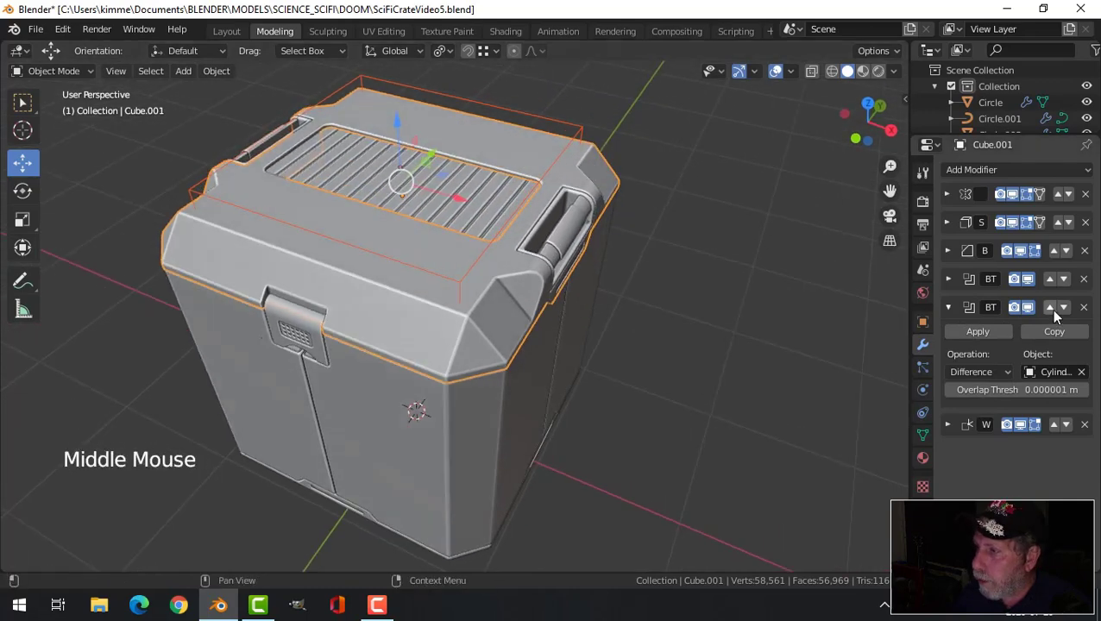
click(1069, 312)
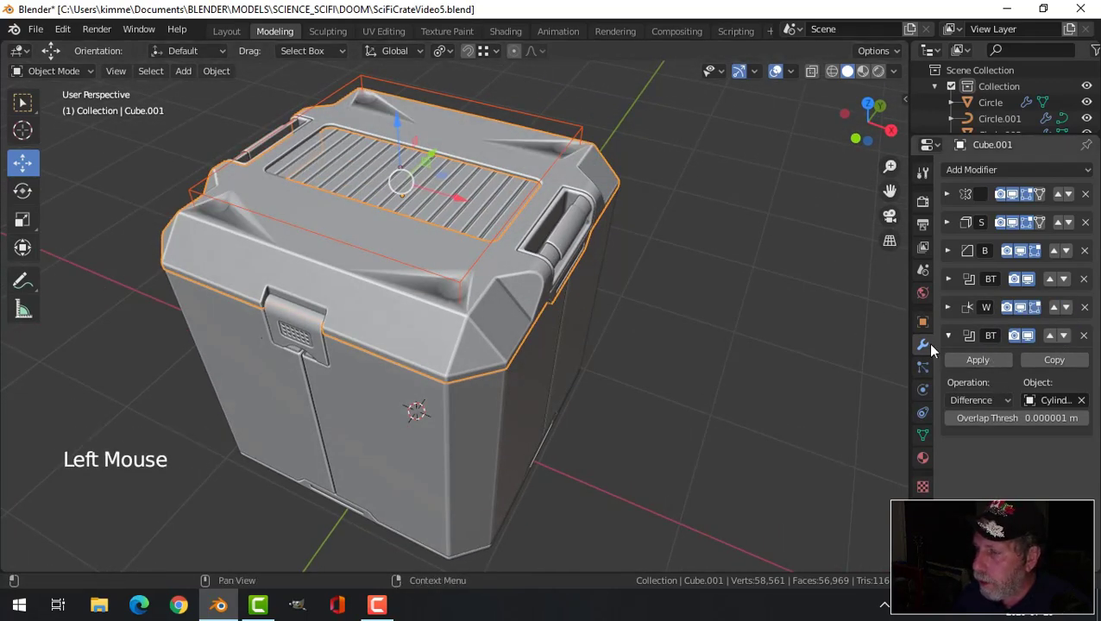
middle_click(644, 309)
click(446, 193)
Display the cylinder cutter as Bounds only and reselect the crate to see the holes.
click(404, 81)
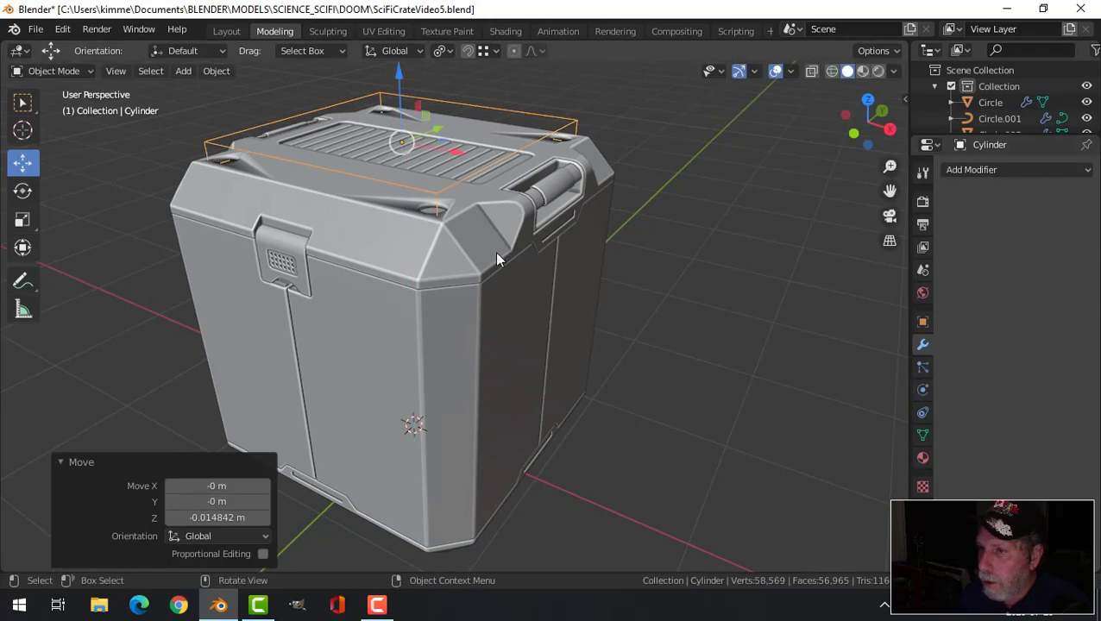
click(436, 241)
click(1058, 343)
middle_click(642, 268)
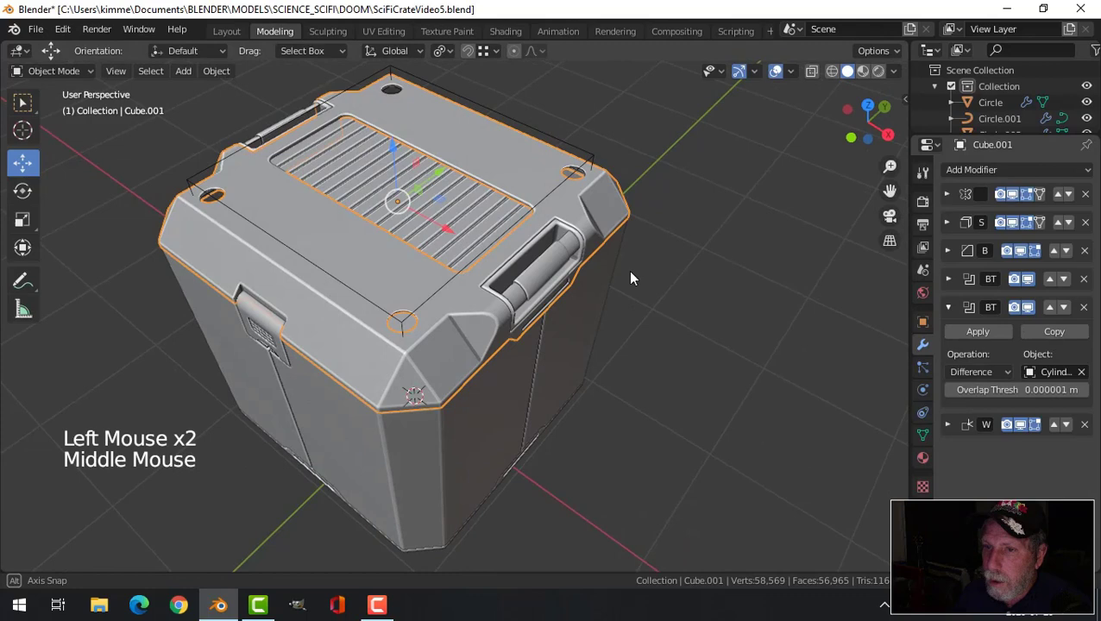
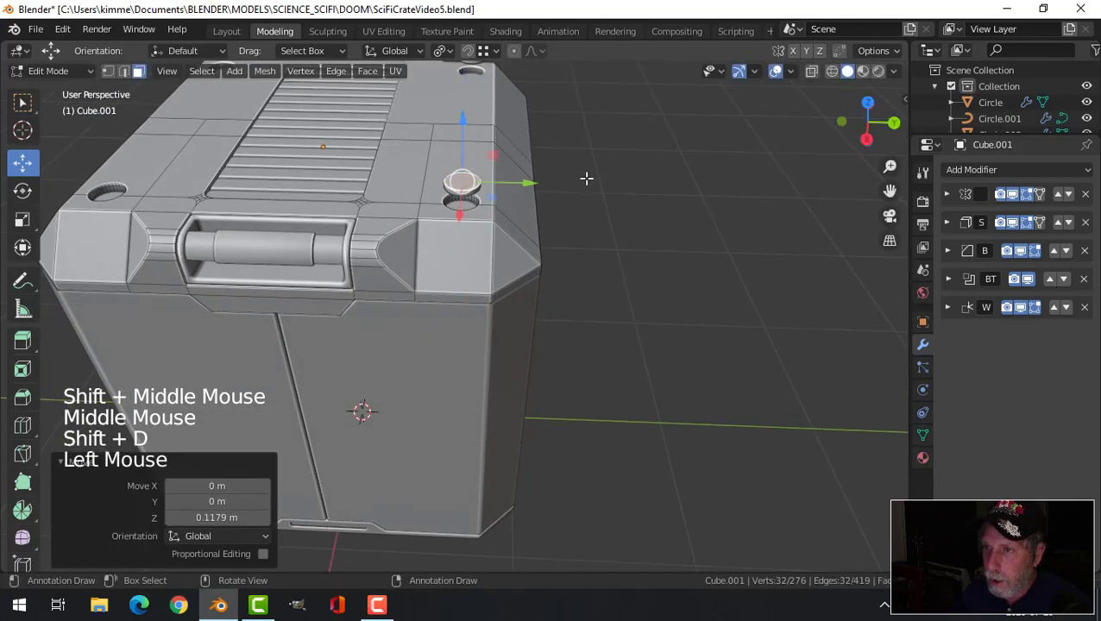
Separate the cap into its own object with P > Selection and select it in Object Mode.
key(p)
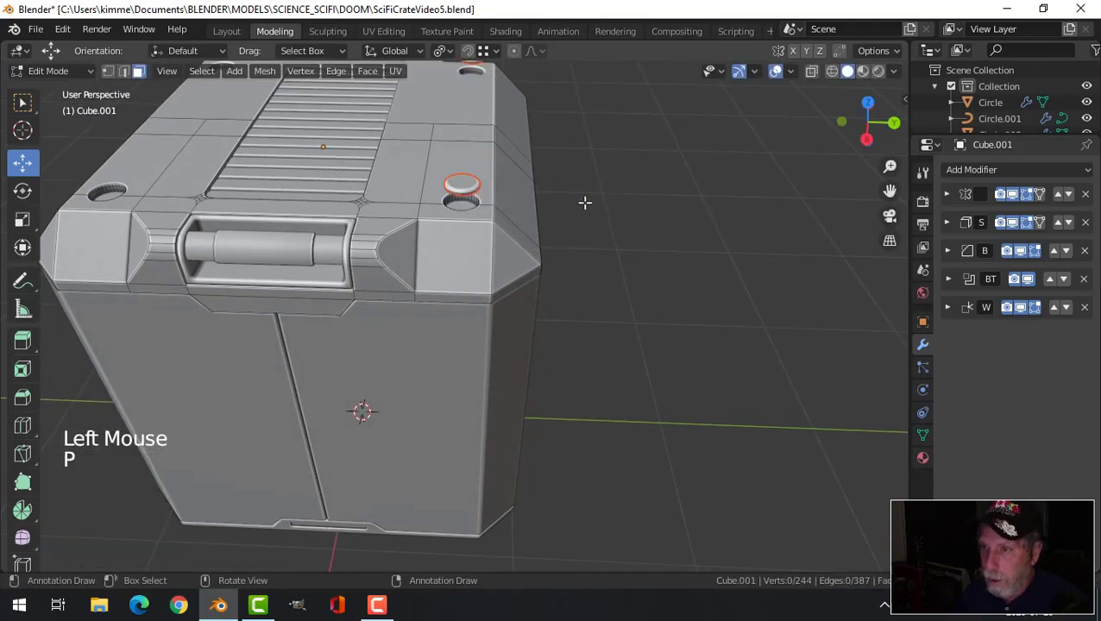
key(Tab)
click(470, 192)
Remove the Bevel and one more modifier from Cube.005, leaving three in its stack.
middle_click(512, 241)
scroll(down, 3)
middle_click(574, 284)
scroll(up, 3)
click(1096, 232)
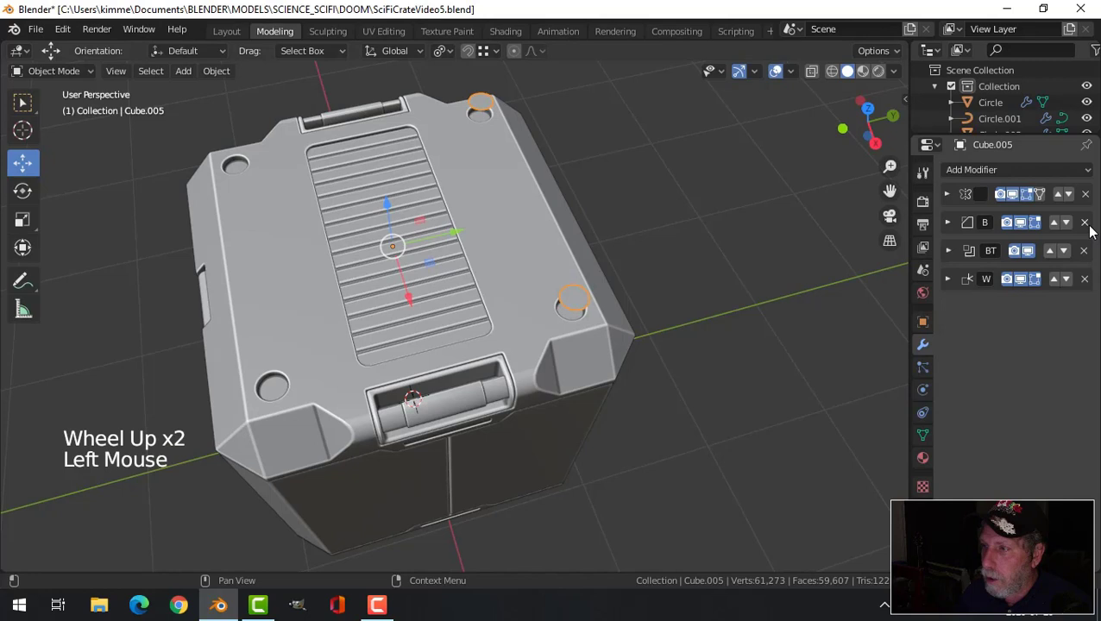
click(1091, 228)
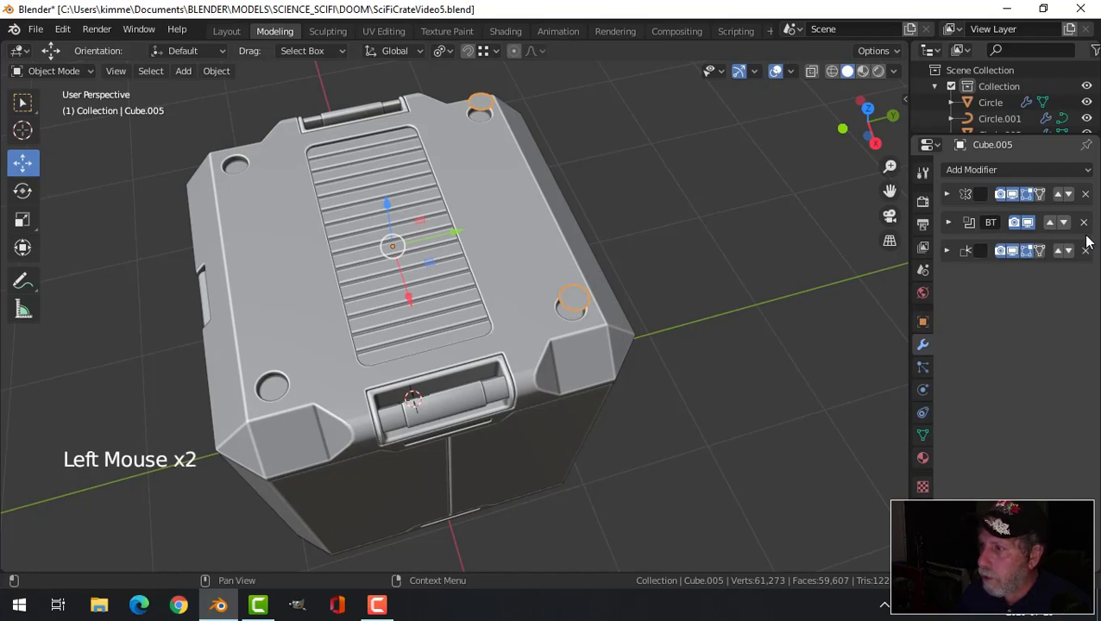
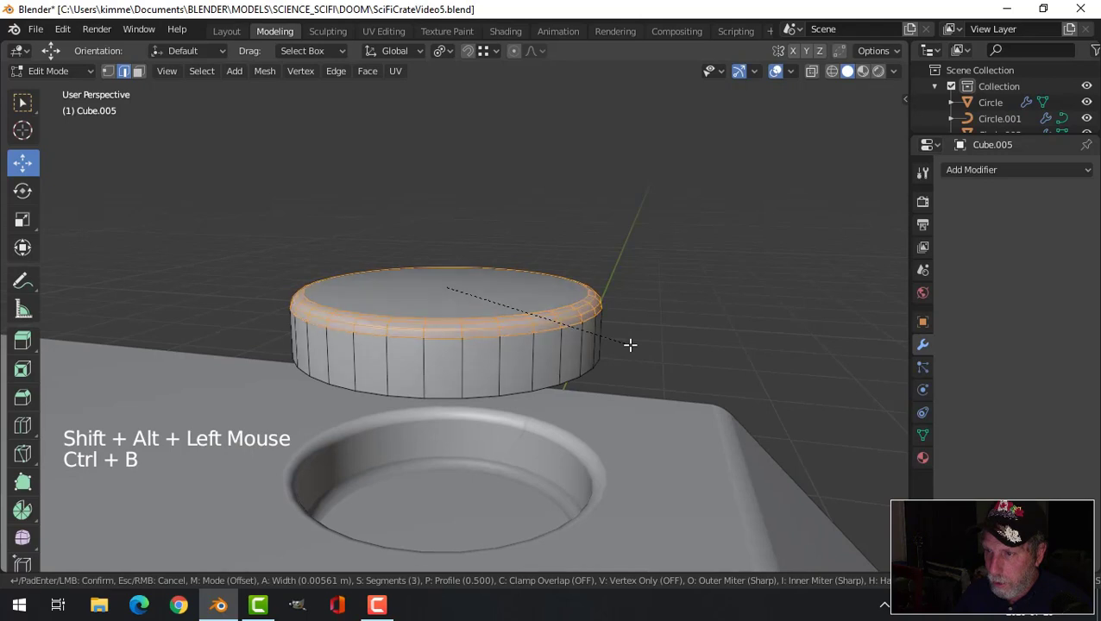
Finish the rim bevel's segment count and give the cap smooth shading.
key(Tab)
right_click(468, 335)
scroll(down, 3)
click(482, 339)
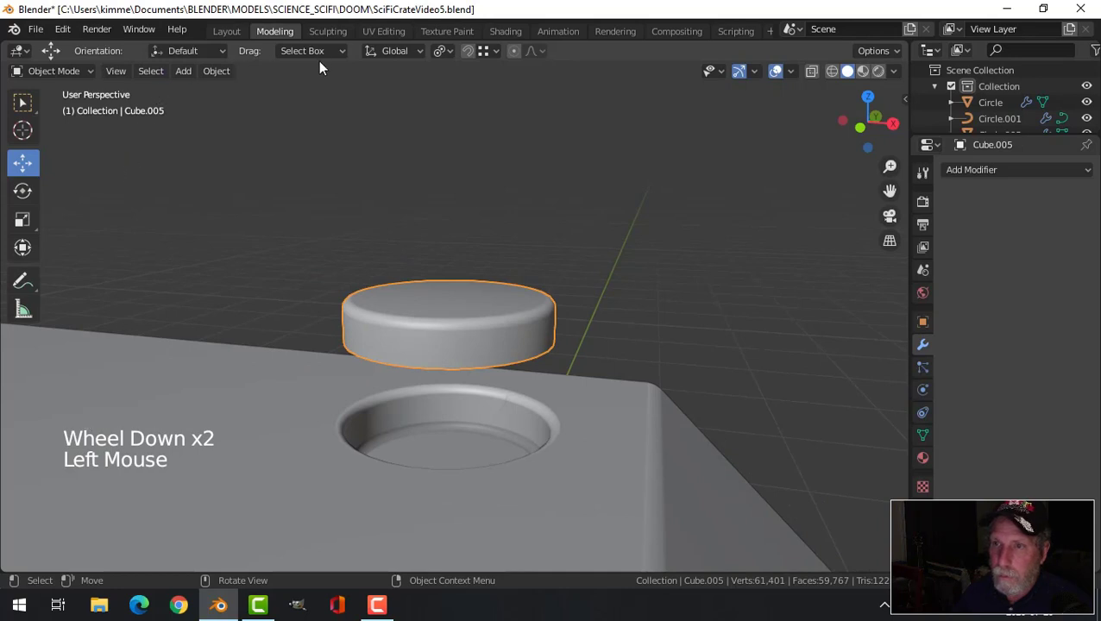
click(222, 77)
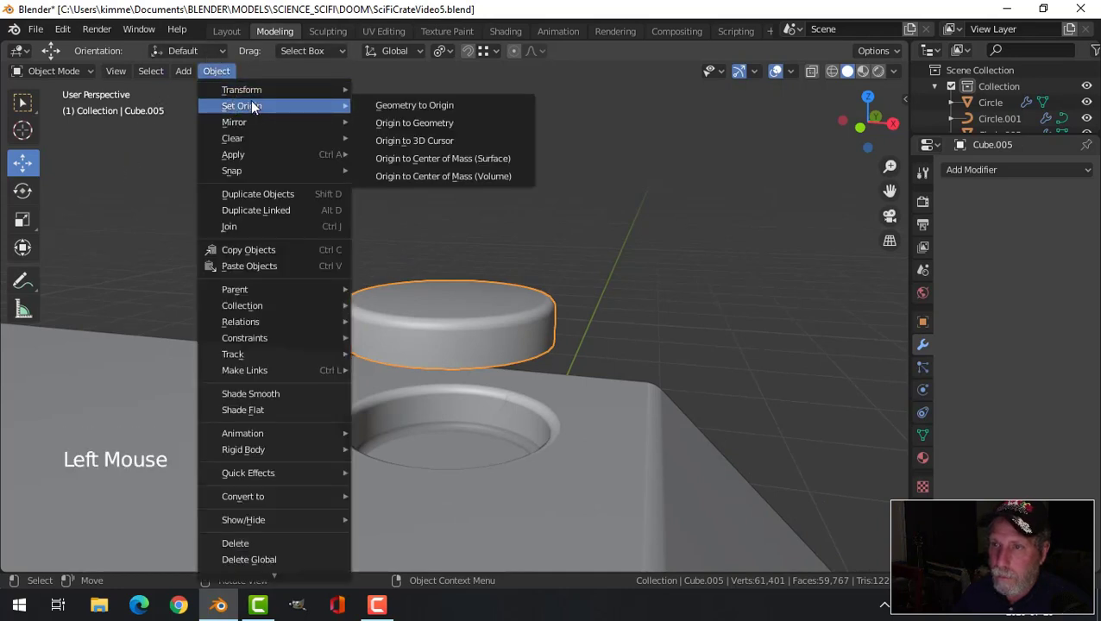
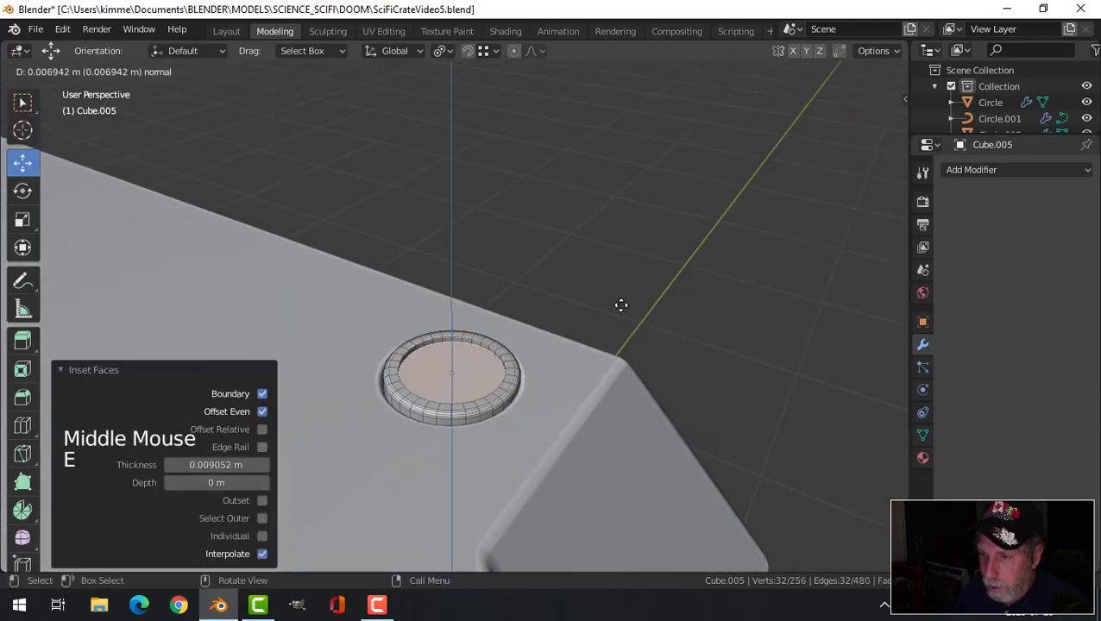
Inset and shrink the cap's top face, then bevel the inner ring edge.
key(s)
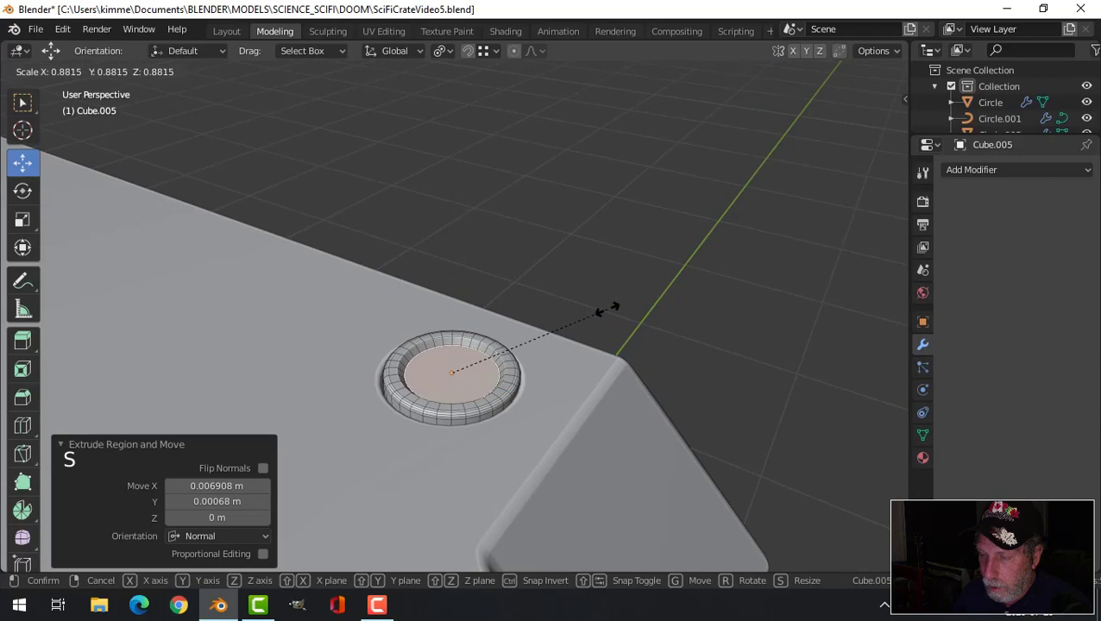
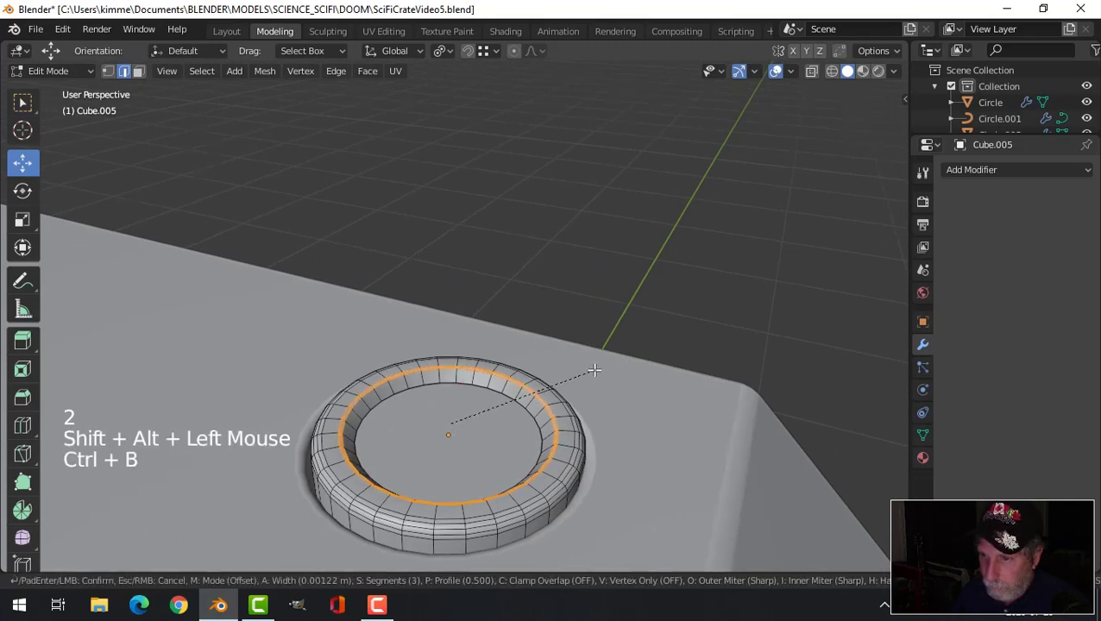
key(Tab)
scroll(down, 3)
key(alt+a)
scroll(down, 3)
middle_click(552, 402)
scroll(up, 3)
click(480, 390)
click(464, 325)
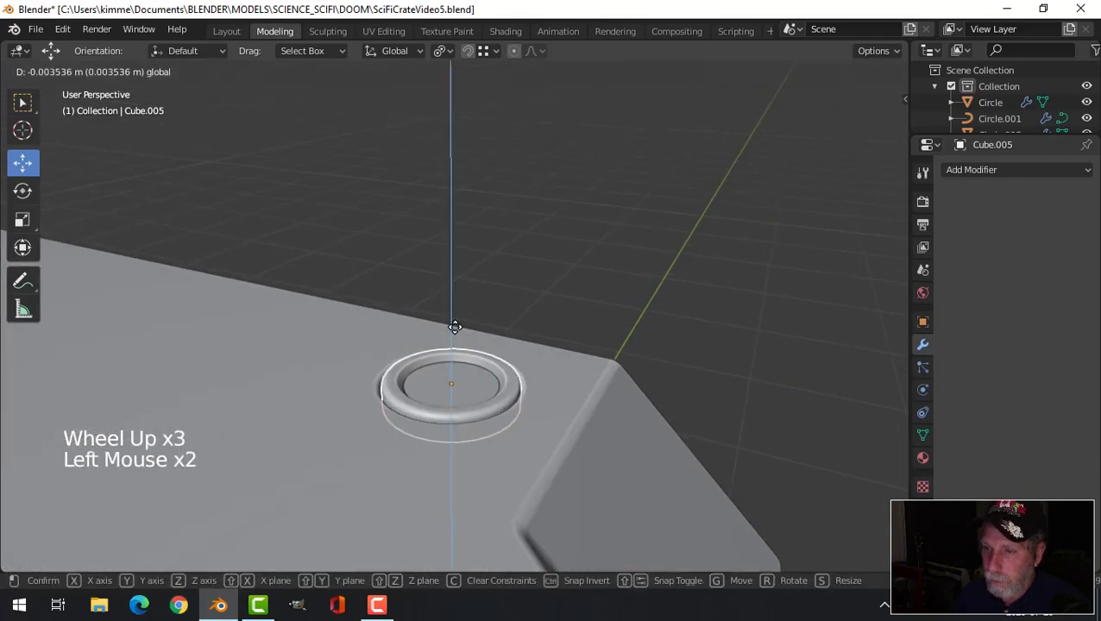
Lower the cap along Z into the corner countersunk hole and check its seating.
scroll(down, 3)
key(alt+a)
middle_click(506, 369)
middle_click(529, 419)
scroll(up, 3)
middle_click(580, 420)
click(455, 334)
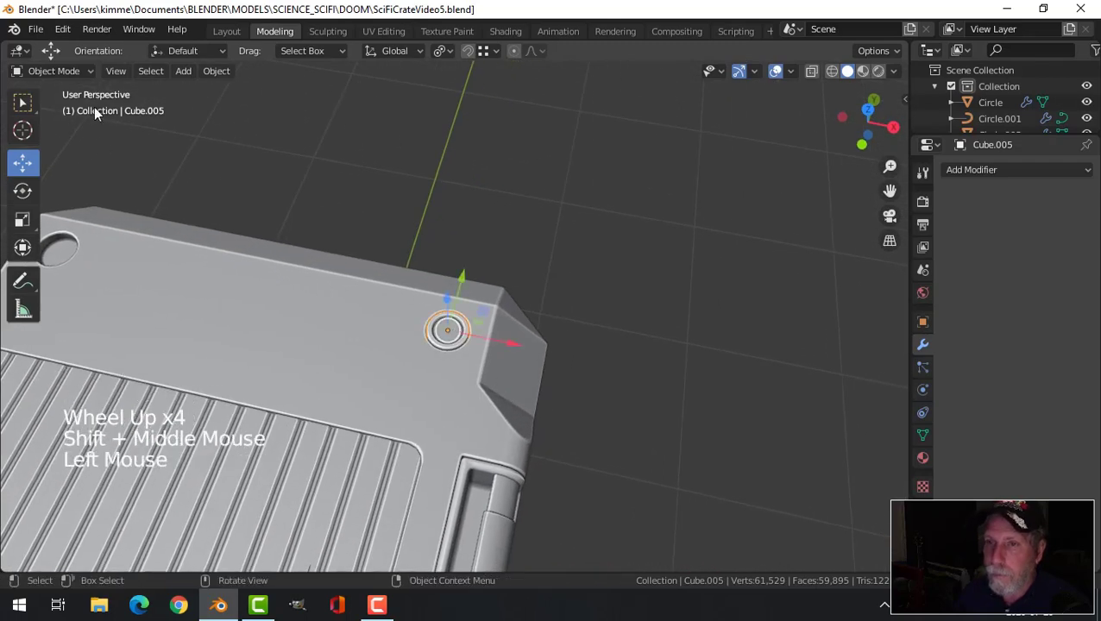
Set Cube.005's origin to the 3D cursor and add an X–Y Mirror modifier.
click(212, 76)
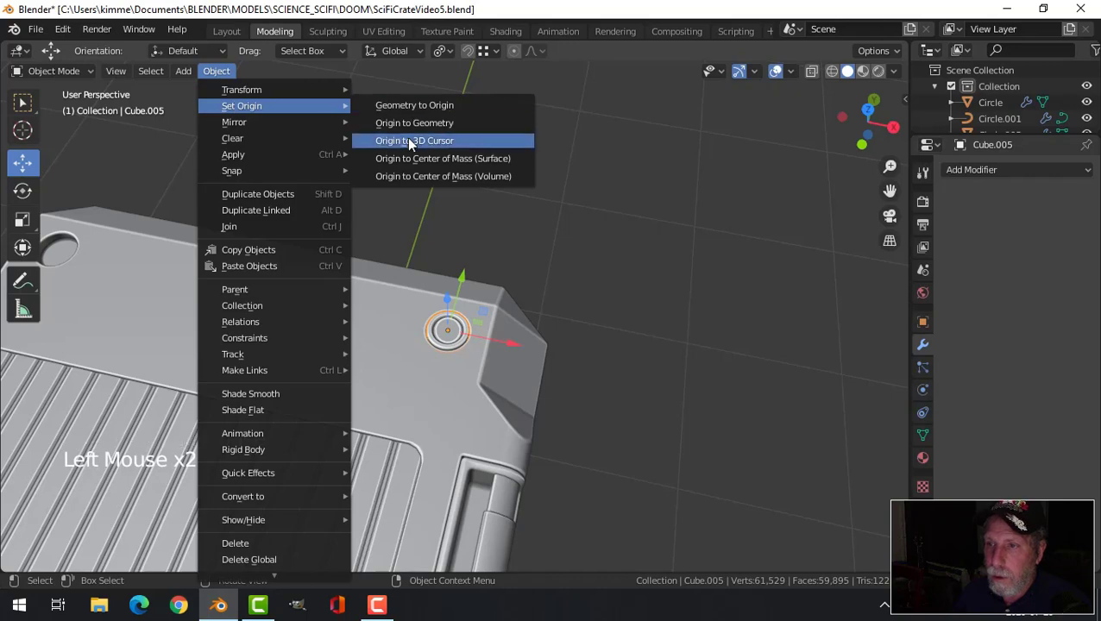
click(988, 173)
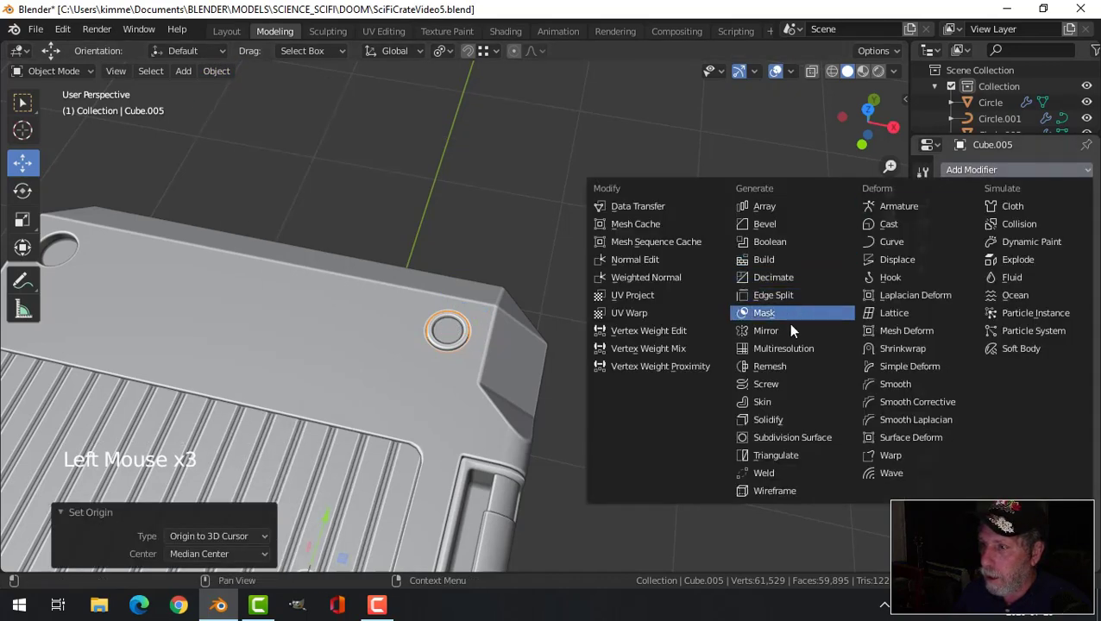
scroll(down, 3)
click(957, 283)
scroll(down, 3)
key(alt+a)
Inspect the four mirrored bolt caps from all sides and reselect the cap for editing.
middle_click(526, 365)
middle_click(599, 361)
scroll(up, 3)
middle_click(583, 355)
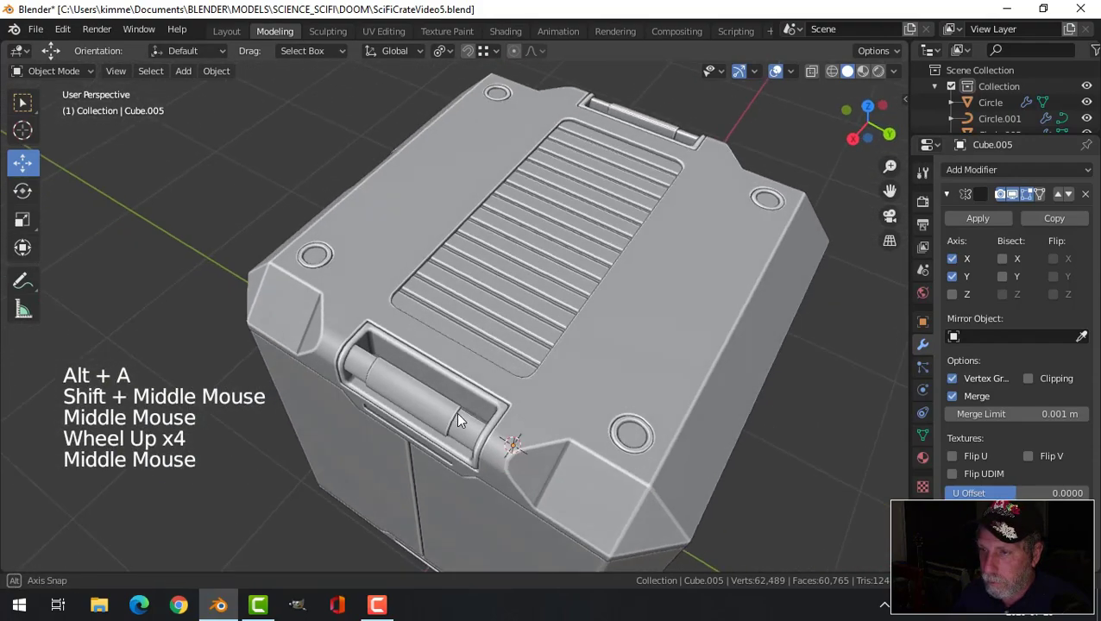
scroll(down, 3)
middle_click(486, 373)
middle_click(499, 365)
click(901, 78)
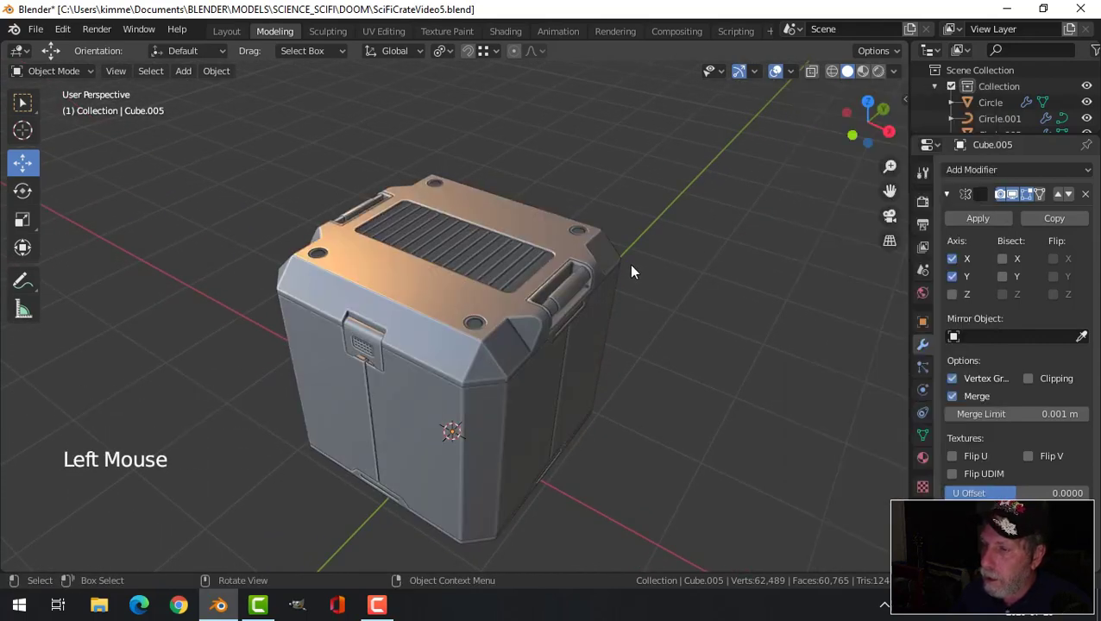
scroll(up, 3)
click(490, 330)
Select all of the cap's mesh and recalculate its normals outside.
key(Tab)
key(a)
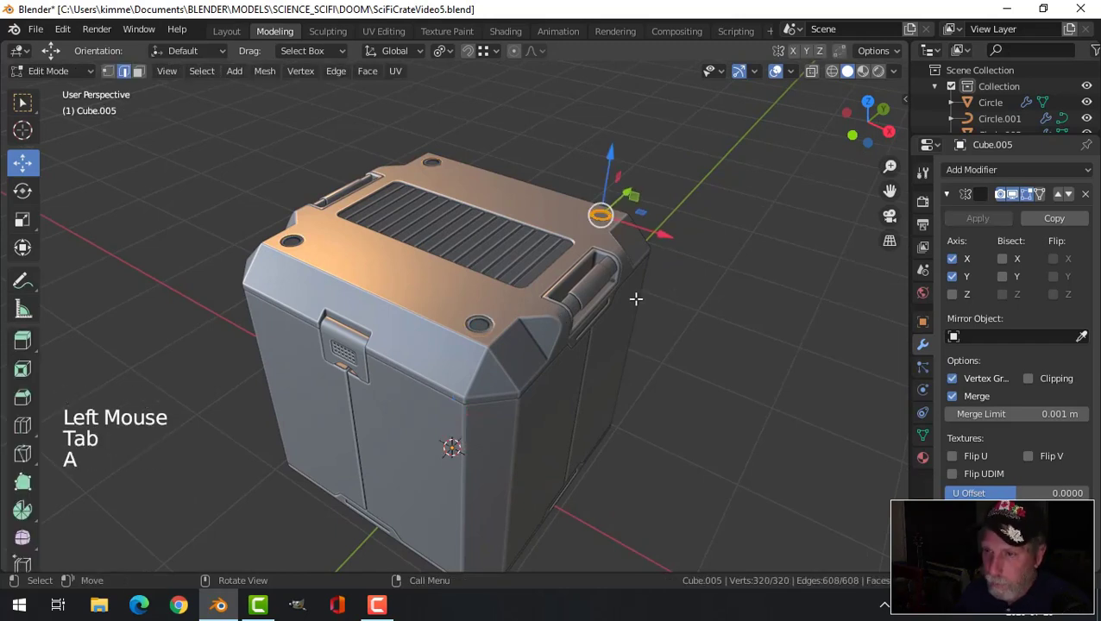
key(alt+n)
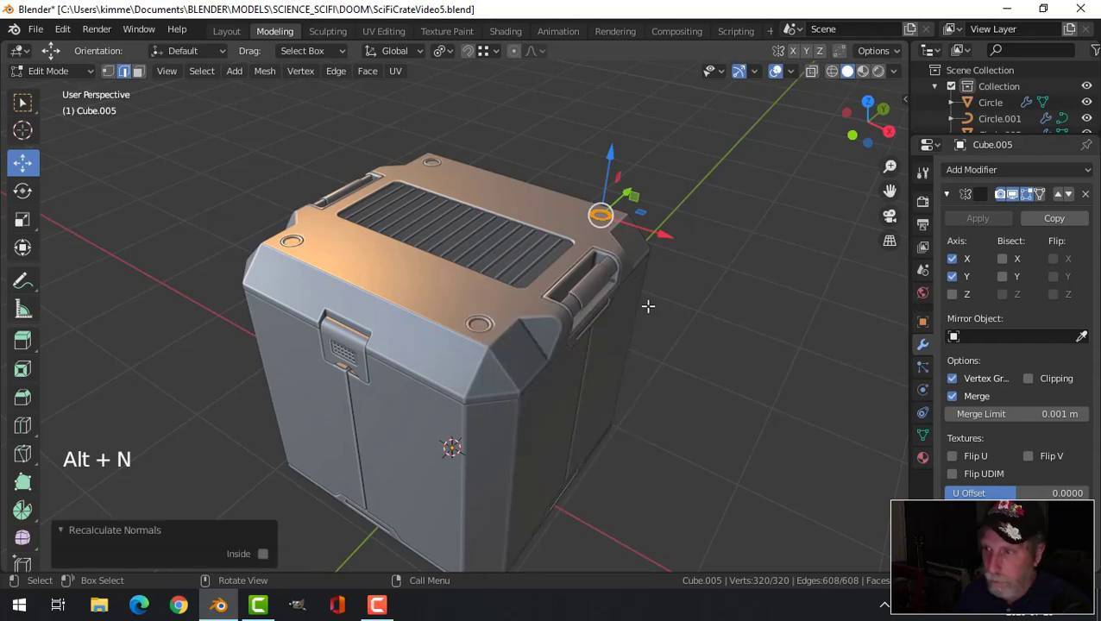
key(alt+a)
key(Tab)
key(alt+a)
Recalculate the ribbed lid grate's normals outside and return to Object Mode.
click(507, 251)
key(Tab)
key(a)
key(alt+n)
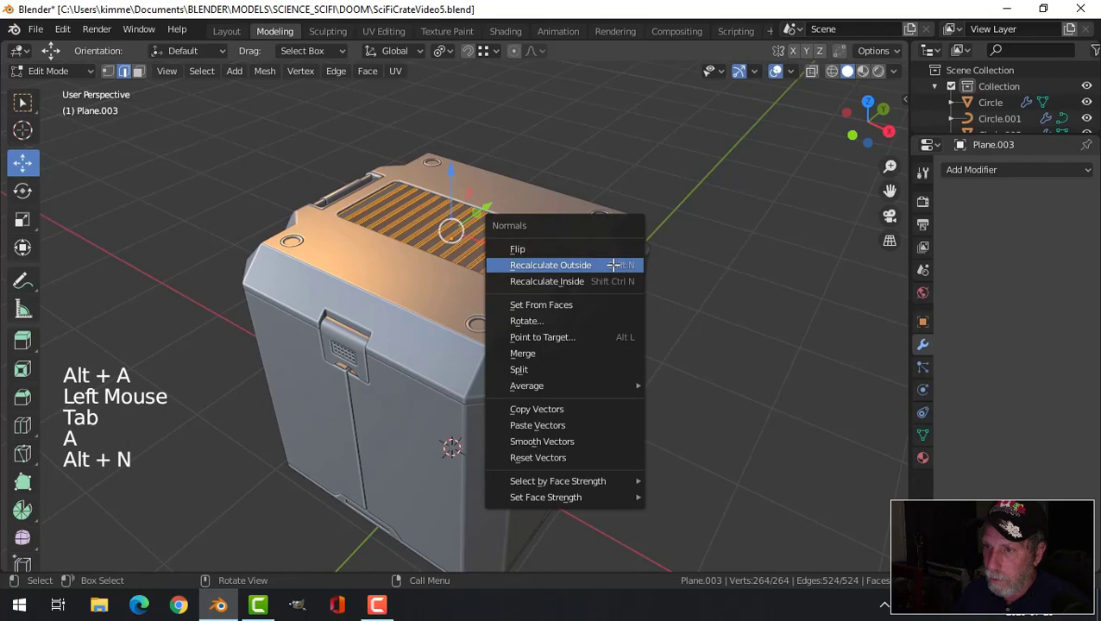
key(alt+a)
key(Tab)
key(alt+a)
middle_click(581, 297)
middle_click(589, 316)
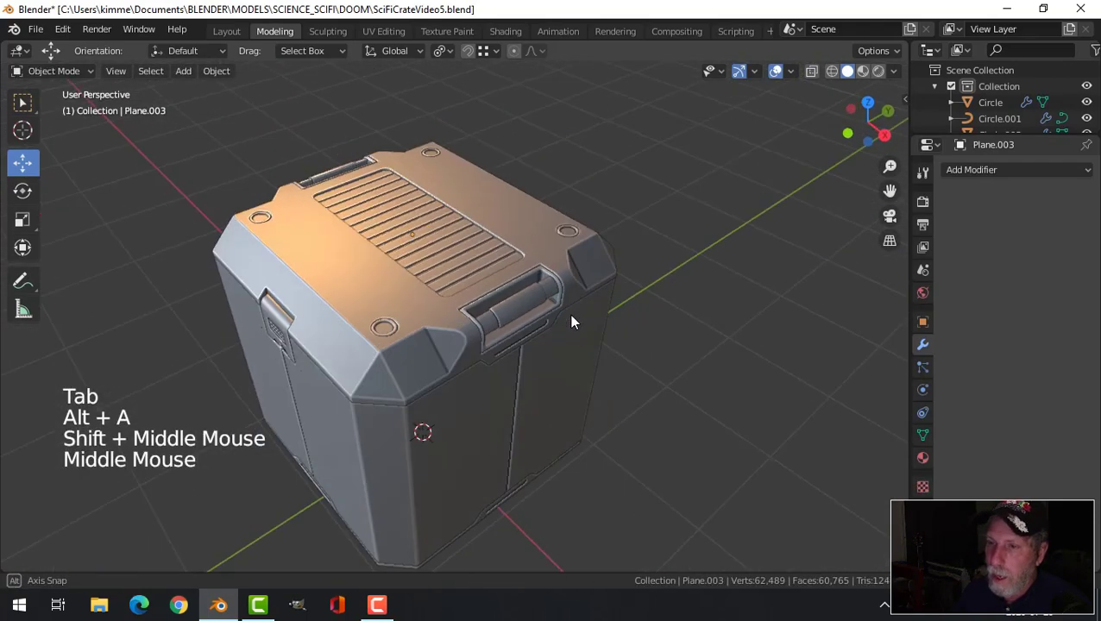
Orbit around the finished crate to inspect the handles, lid and latch sides.
middle_click(510, 320)
middle_click(555, 332)
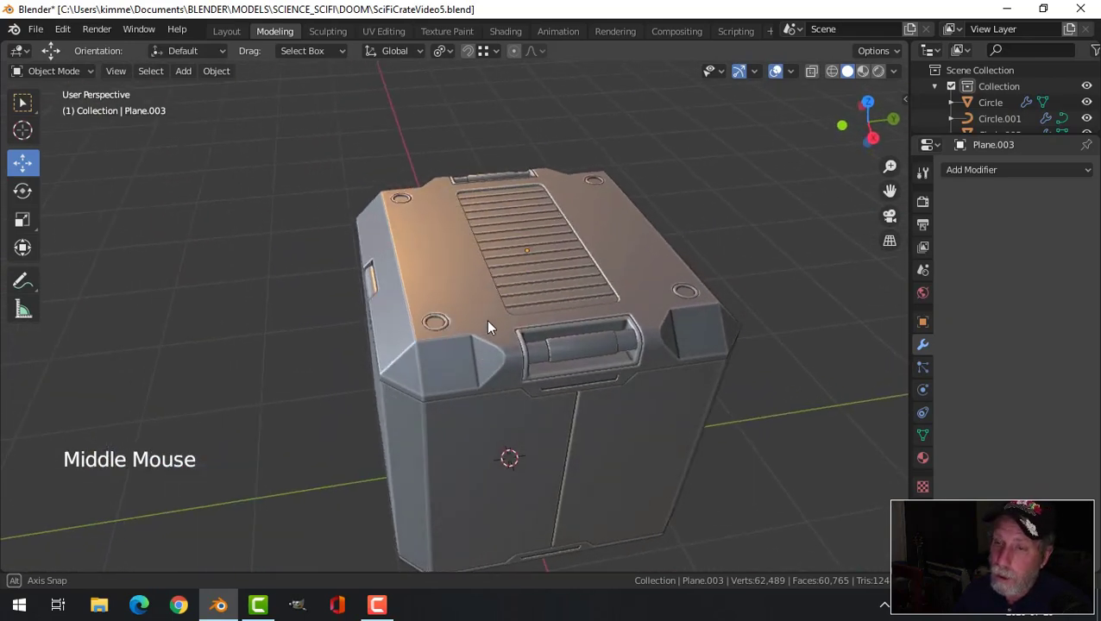
middle_click(499, 313)
middle_click(490, 303)
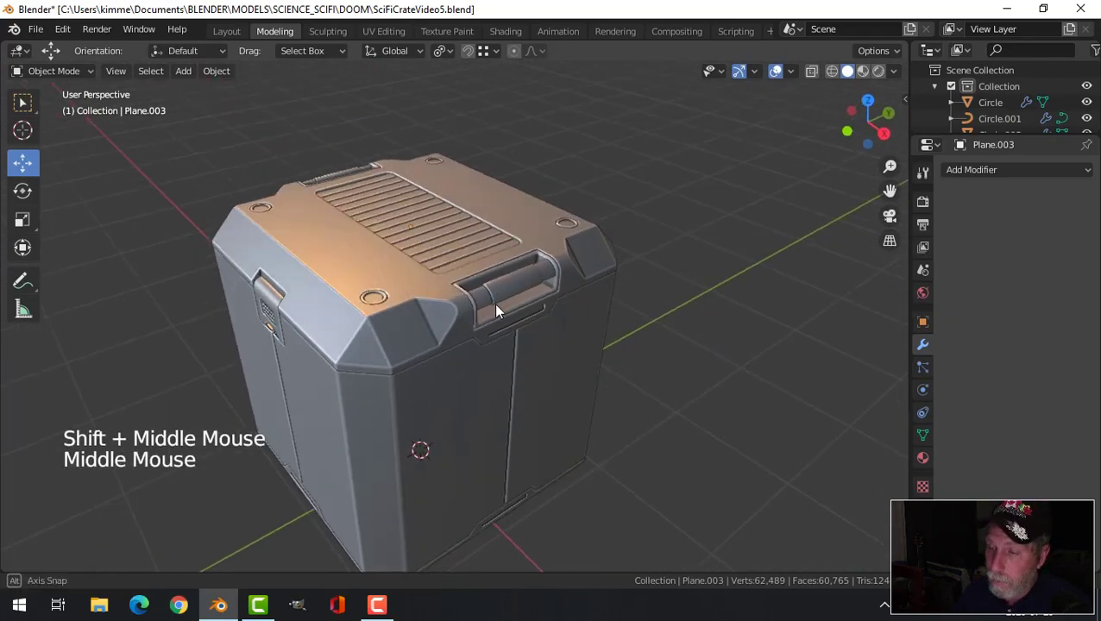
middle_click(479, 324)
scroll(down, 3)
middle_click(489, 314)
middle_click(497, 311)
scroll(up, 3)
middle_click(553, 269)
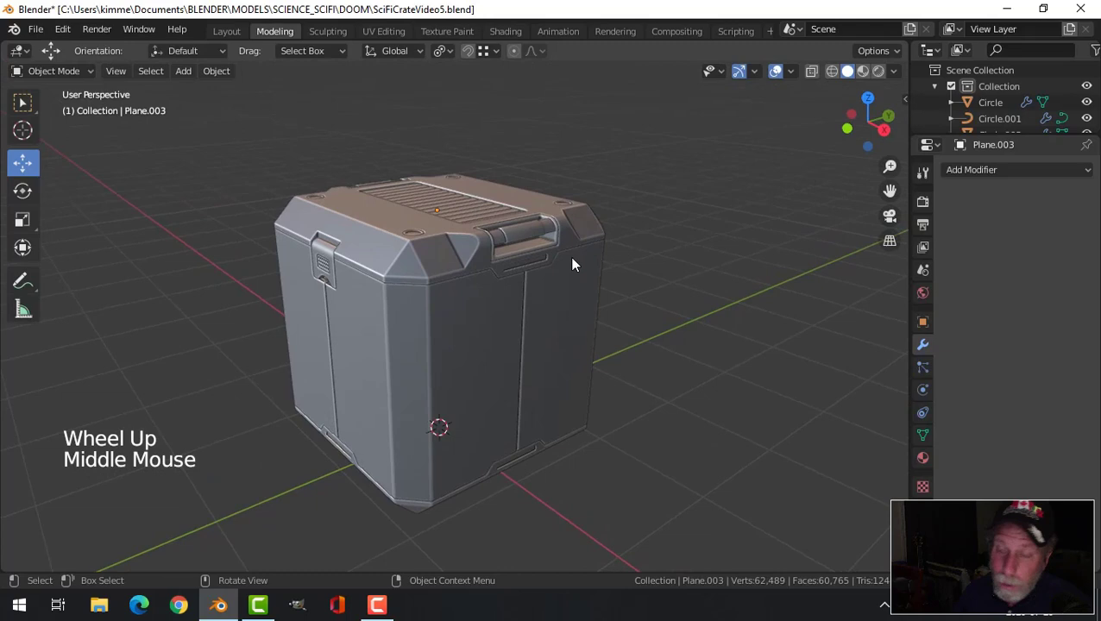
middle_click(580, 268)
middle_click(563, 287)
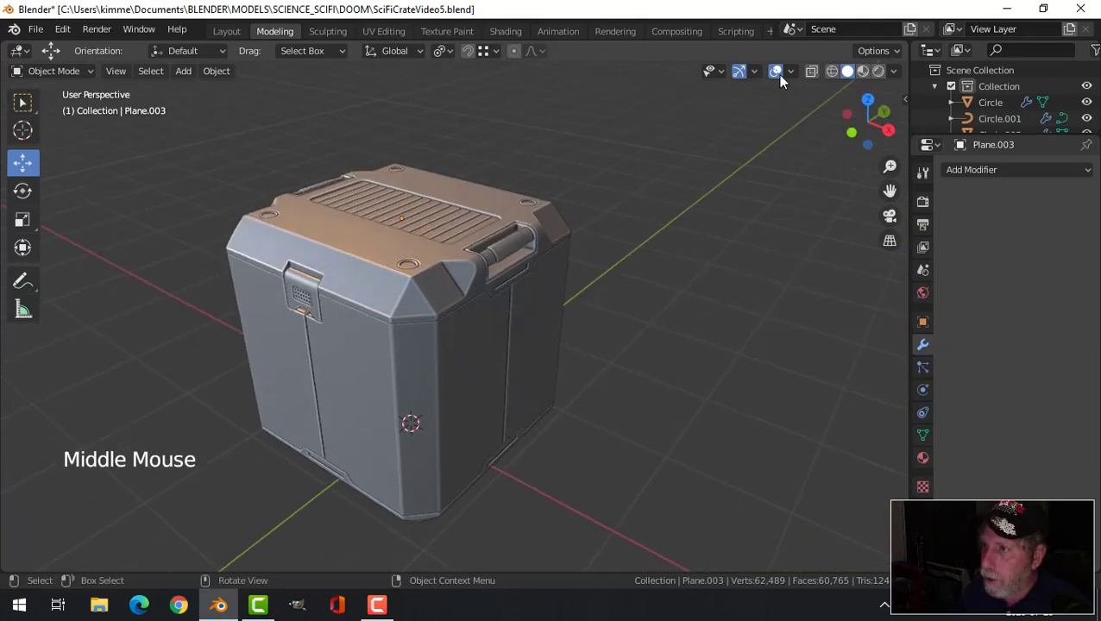
Hide the viewport overlays and present the clean crate without the grid.
click(789, 72)
middle_click(550, 311)
middle_click(595, 317)
scroll(up, 3)
middle_click(617, 323)
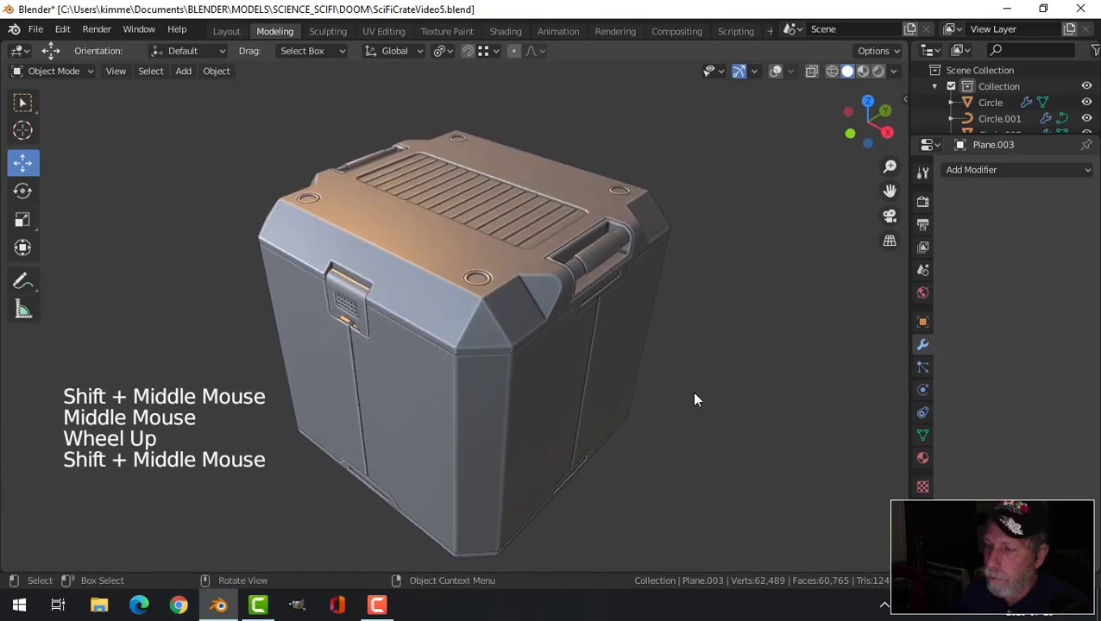